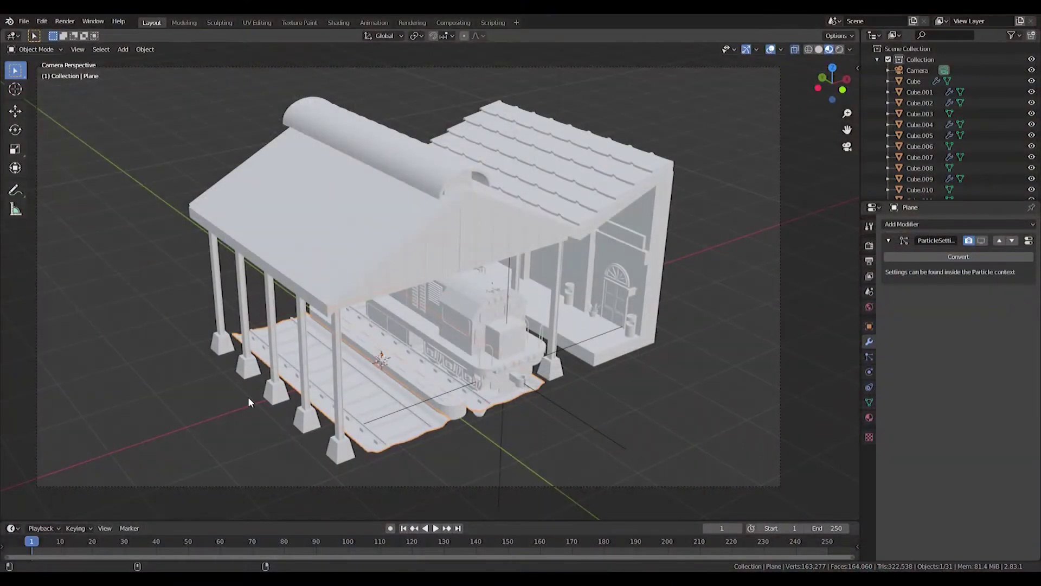
- Navigate up to the station roof and select the tiled roof piece
{"action": "scroll", "scroll_direction": "up", "scroll_amount": 3}
{"action": "right_click", "coordinate": [477, 232]}
{"action": "middle_click", "coordinate": [502, 225]}
{"action": "scroll", "scroll_direction": "up", "scroll_amount": 3}
{"action": "middle_click", "coordinate": [619, 298]}
{"action": "middle_click", "coordinate": [488, 310]}
{"action": "middle_click", "coordinate": [463, 321]}
{"action": "scroll", "scroll_direction": "up", "scroll_amount": 3}
{"action": "middle_click", "coordinate": [587, 275]}
{"action": "right_click", "coordinate": [534, 229]}
{"action": "scroll", "scroll_direction": "up", "scroll_amount": 3}
{"action": "middle_click", "coordinate": [598, 246]}
{"action": "left_click", "coordinate": [868, 420]}
- Create a new Genteng material on the tiles with an orange Base Color
{"action": "left_click", "coordinate": [930, 268]}
{"action": "left_click", "coordinate": [920, 273]}
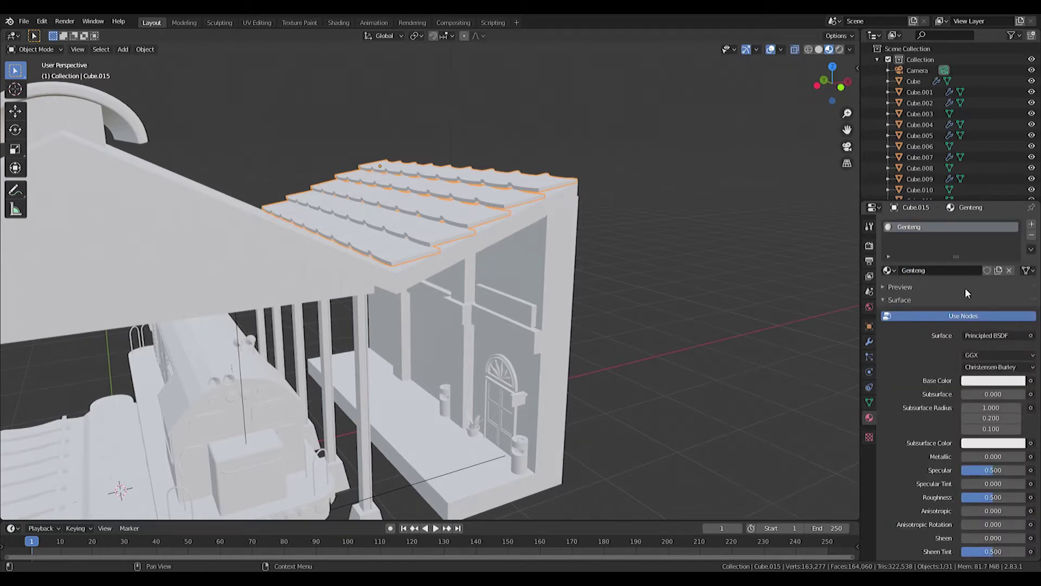
{"action": "left_click", "coordinate": [998, 384]}
{"action": "left_click", "coordinate": [986, 385]}
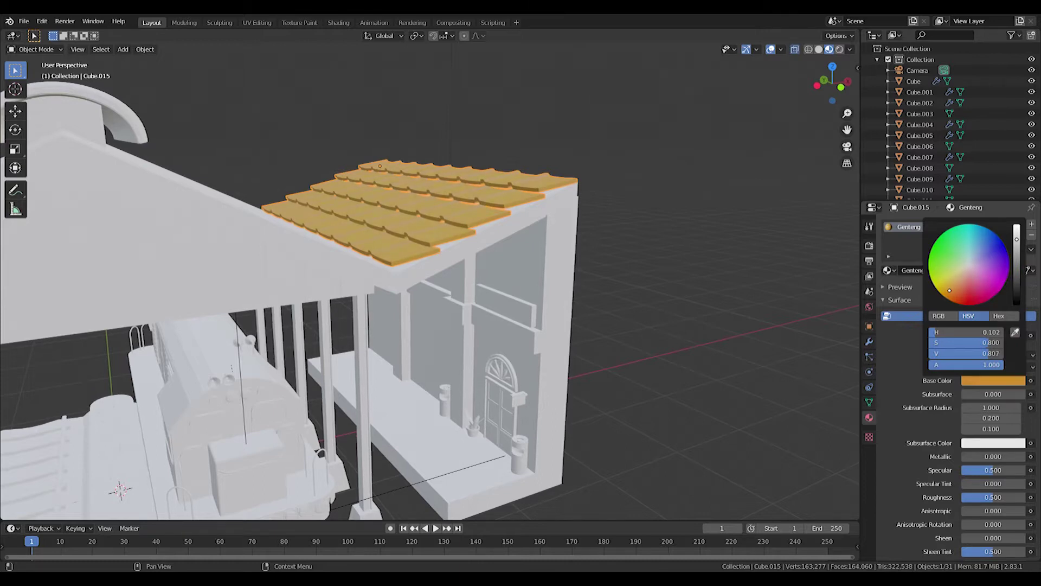
{"action": "middle_click", "coordinate": [448, 257]}
{"action": "left_click", "coordinate": [980, 387]}
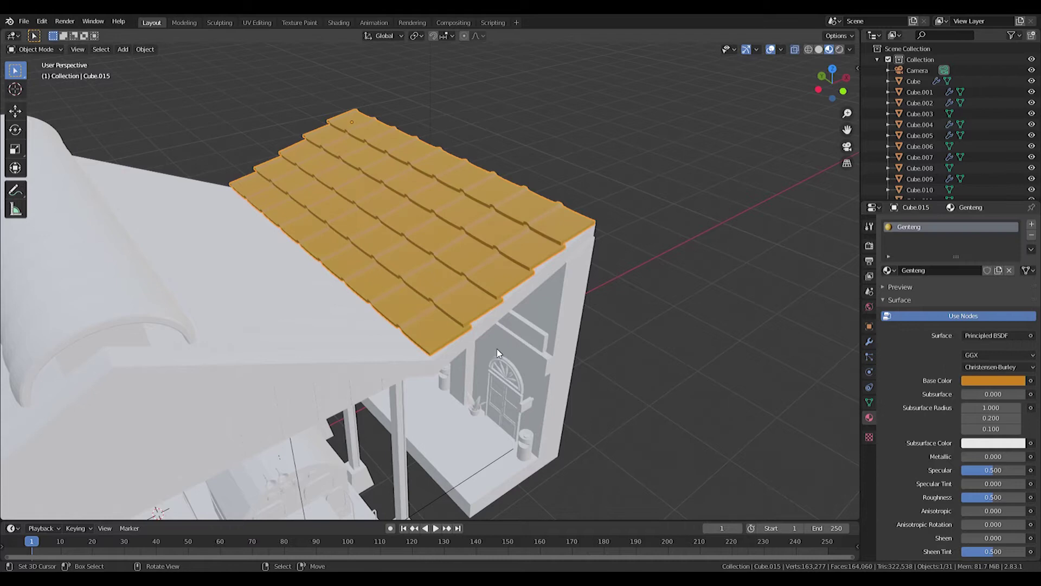
{"action": "middle_click", "coordinate": [528, 309]}
{"action": "scroll", "scroll_direction": "up", "scroll_amount": 3}
{"action": "middle_click", "coordinate": [529, 232]}
{"action": "middle_click", "coordinate": [579, 268]}
{"action": "right_click", "coordinate": [513, 251]}
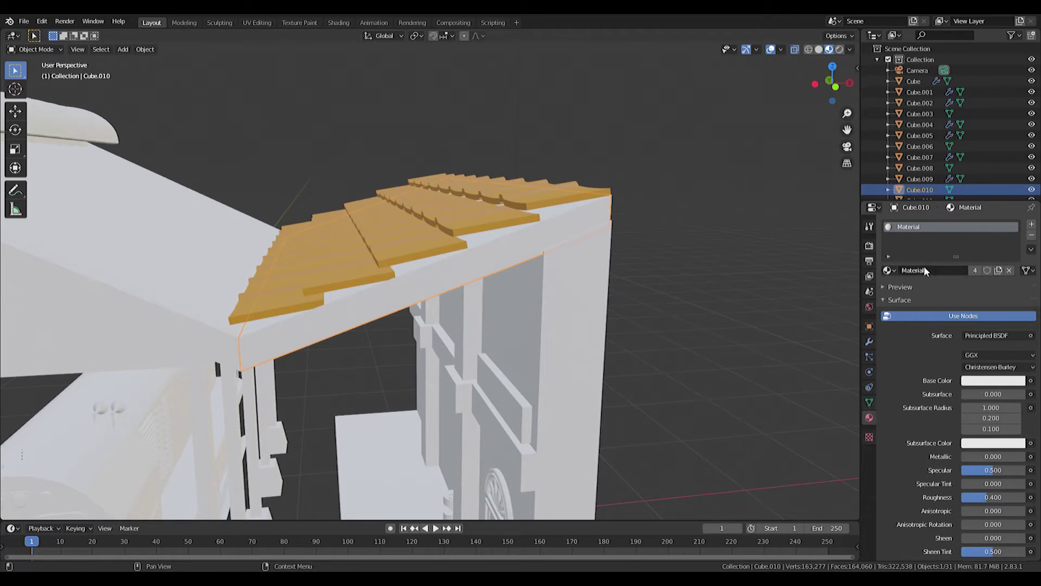
- Rename the wall material Tembok Putih, copy it as Tembok Orange and start colouring it orange
{"action": "left_click", "coordinate": [932, 273]}
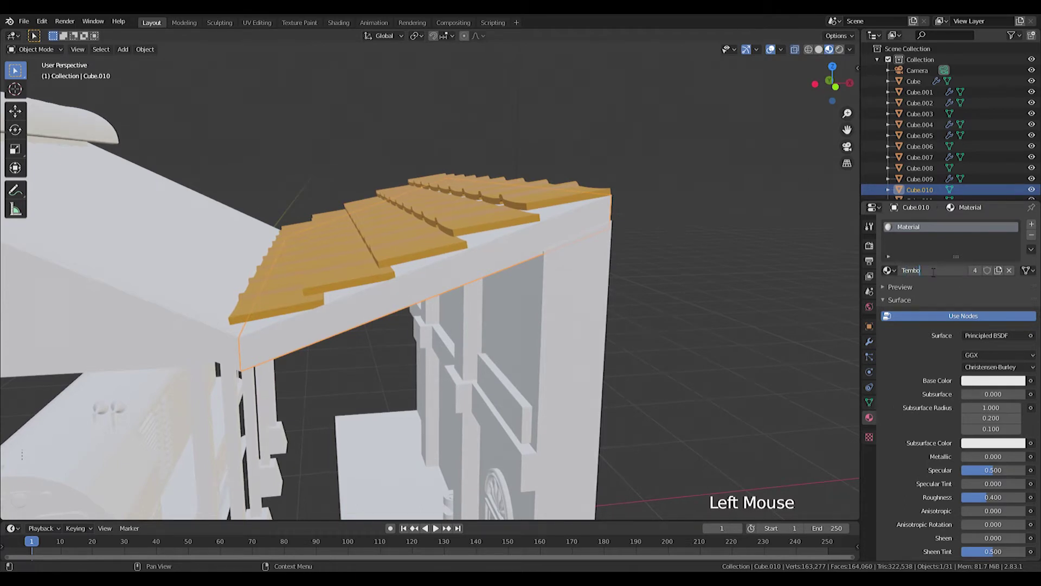
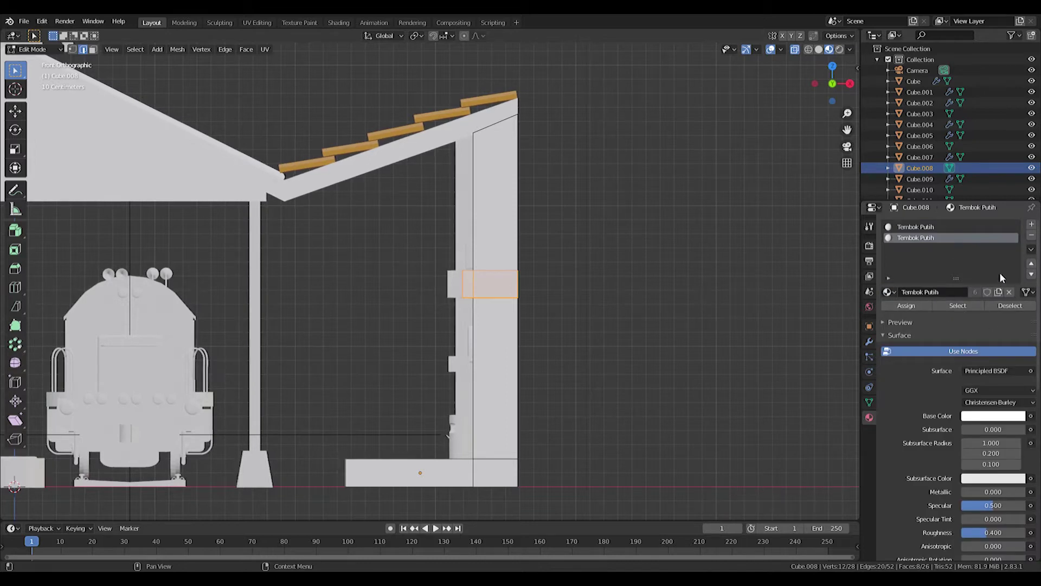
{"action": "left_click", "coordinate": [1000, 294]}
{"action": "left_click", "coordinate": [956, 297]}
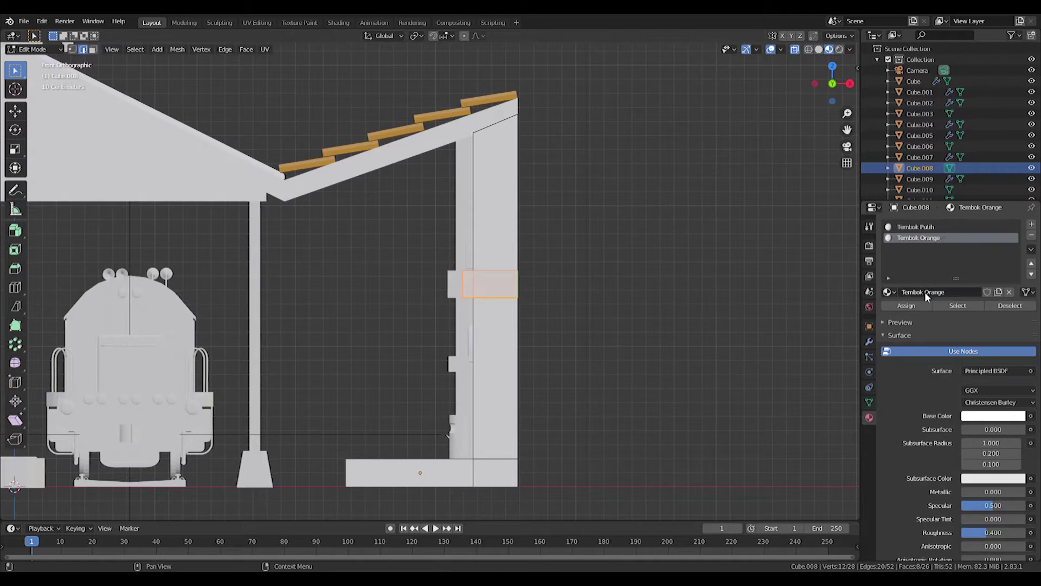
{"action": "left_click", "coordinate": [981, 417]}
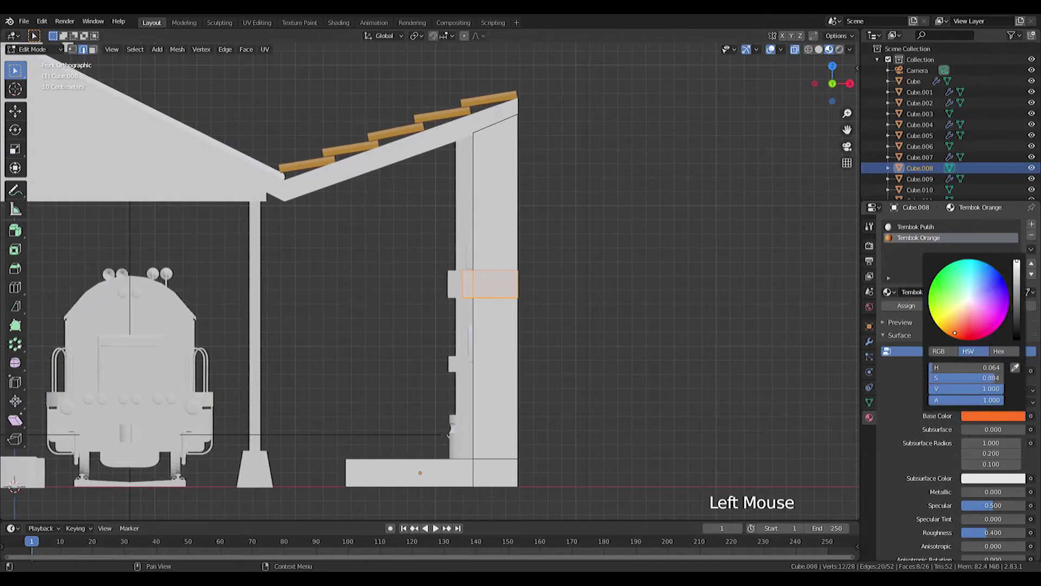
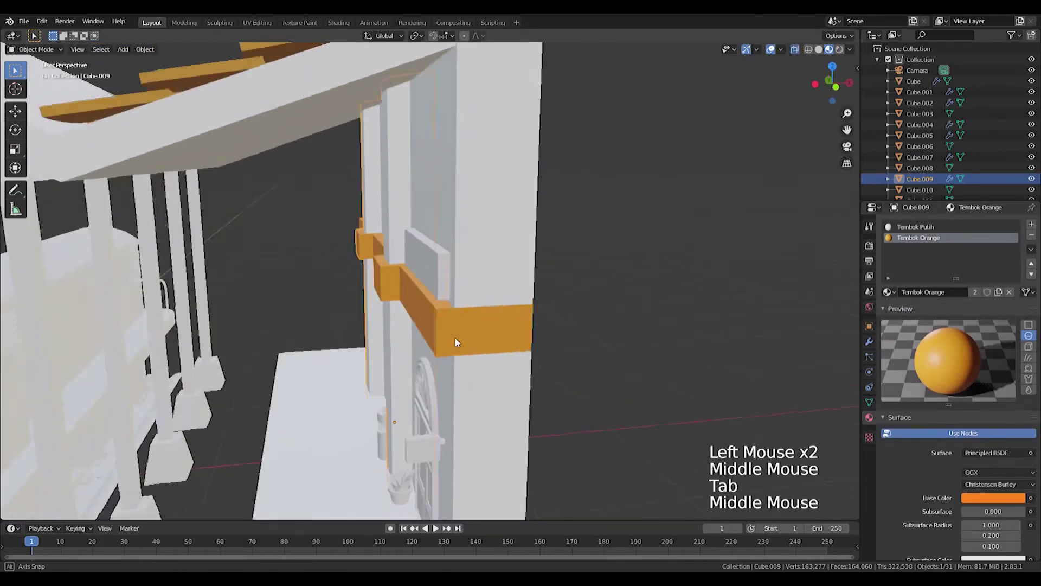
- Give the platform bins a Metallic material with full metallic and low roughness
{"action": "middle_click", "coordinate": [460, 369]}
{"action": "right_click", "coordinate": [378, 388]}
{"action": "left_click", "coordinate": [933, 272]}
{"action": "left_click", "coordinate": [921, 275]}
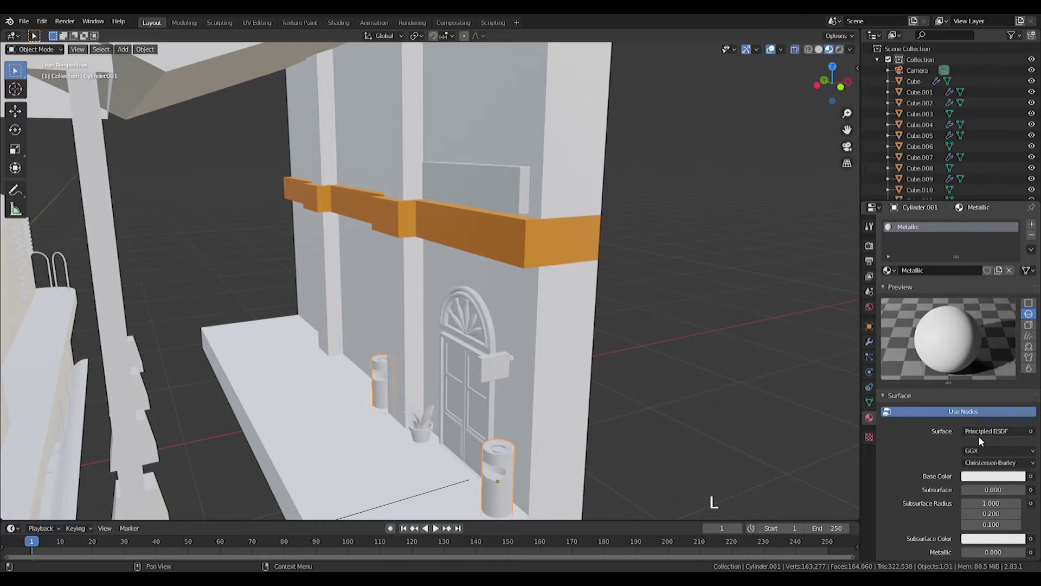
{"action": "left_click", "coordinate": [989, 433]}
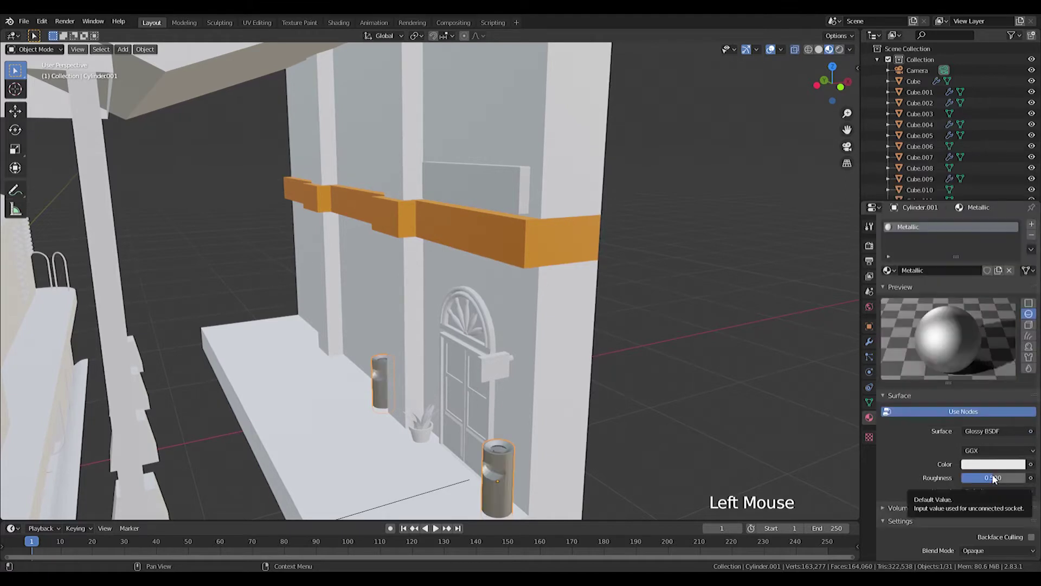
{"action": "left_click", "coordinate": [993, 480]}
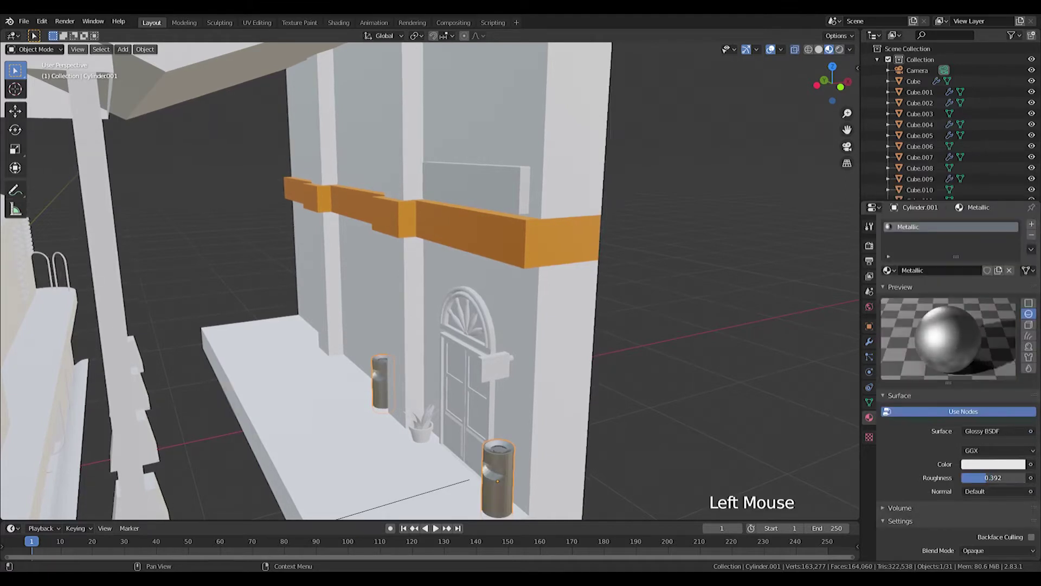
{"action": "left_click", "coordinate": [991, 466]}
- Give the plant pot a black Pot material and the leaves a green Tanaman 1 material
{"action": "scroll", "scroll_direction": "up", "scroll_amount": 3}
{"action": "middle_click", "coordinate": [482, 328]}
{"action": "right_click", "coordinate": [446, 352]}
{"action": "double_click", "coordinate": [921, 271]}
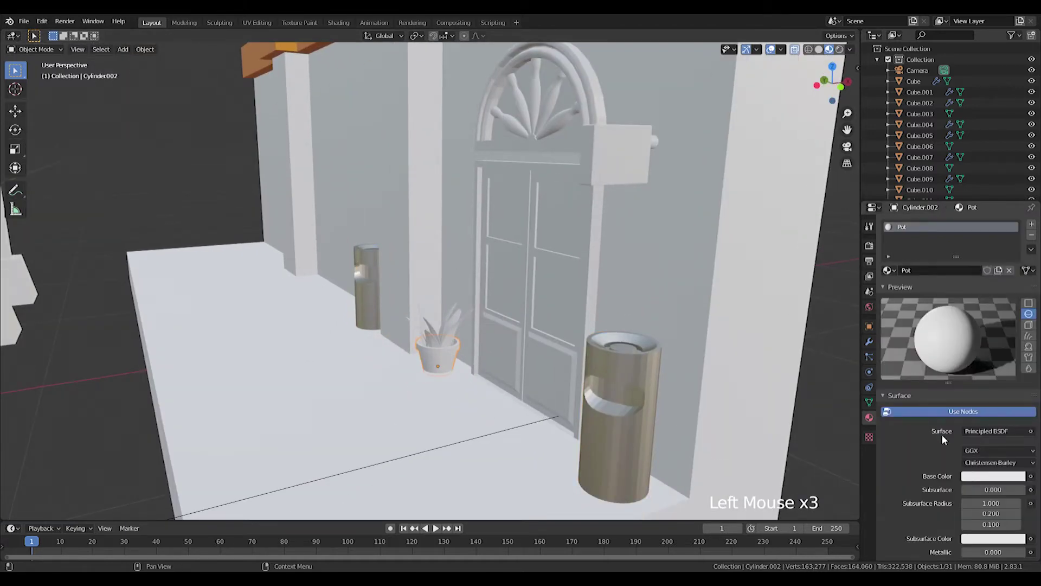
{"action": "left_click", "coordinate": [994, 476]}
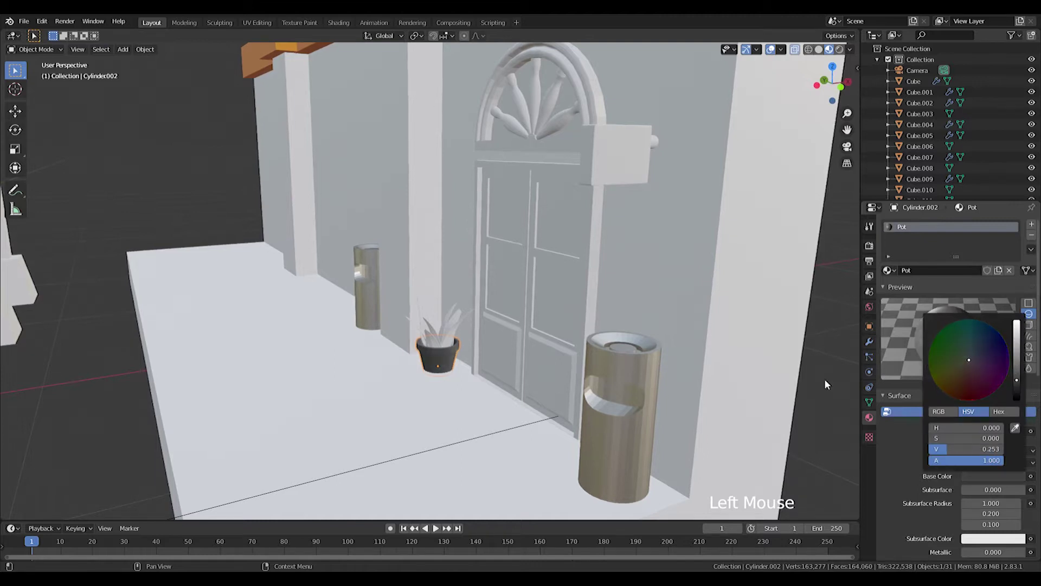
{"action": "right_click", "coordinate": [442, 336]}
{"action": "key", "text": "Tab"}
{"action": "left_click", "coordinate": [962, 276]}
{"action": "left_click", "coordinate": [951, 274]}
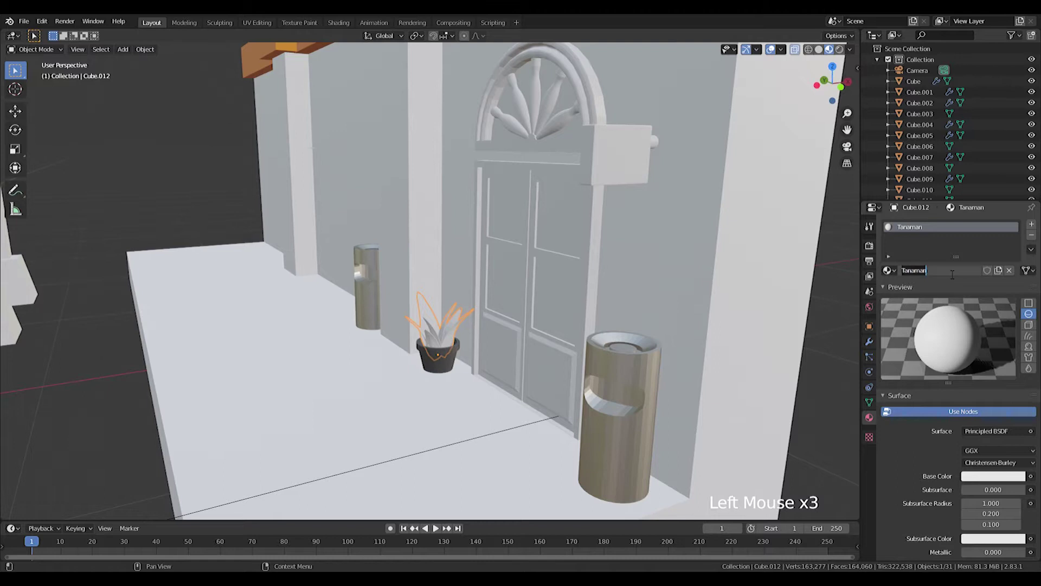
{"action": "left_click", "coordinate": [991, 480]}
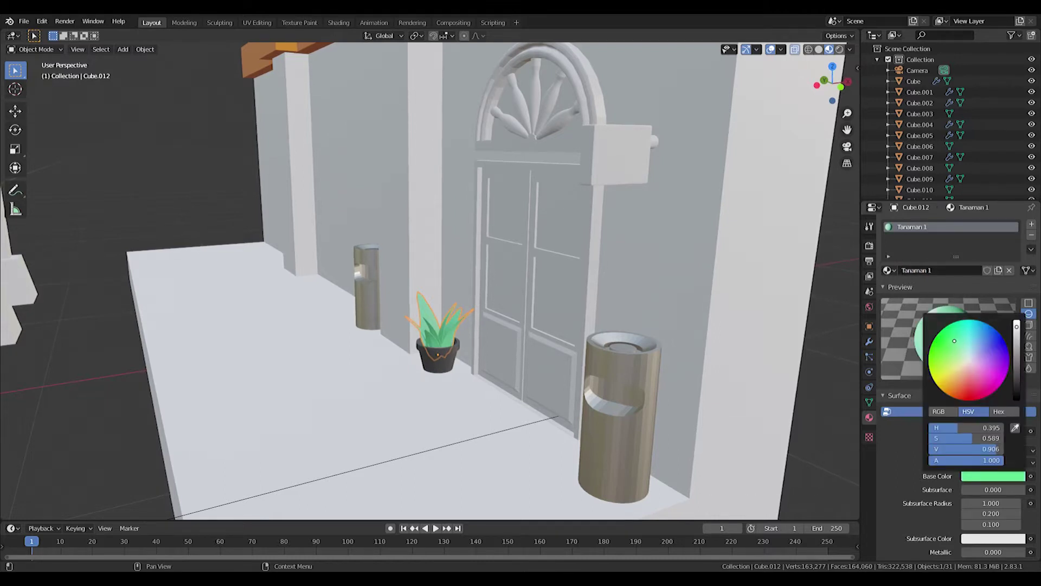
- Assign a second green Tanaman 2 material to selected leaf faces in Edit Mode
{"action": "scroll", "scroll_direction": "up", "scroll_amount": 3}
{"action": "key", "text": "Tab"}
{"action": "key", "text": "a"}
{"action": "key", "text": "a"}
{"action": "key", "text": "l"}
{"action": "key", "text": "l"}
{"action": "left_click", "coordinate": [1036, 229]}
{"action": "left_click", "coordinate": [890, 298]}
{"action": "left_click", "coordinate": [957, 297]}
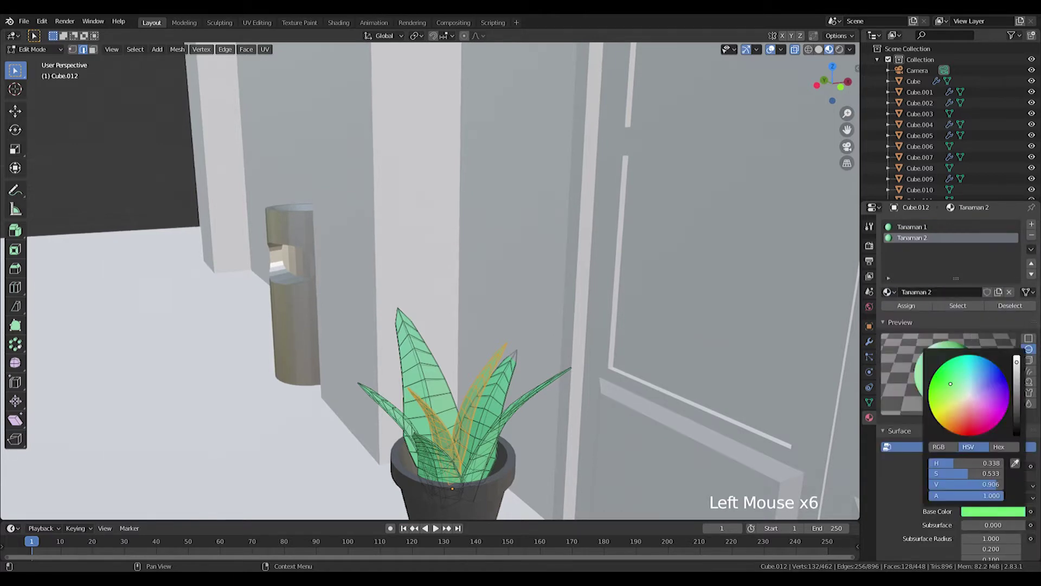
{"action": "key", "text": "Tab"}
{"action": "middle_click", "coordinate": [443, 347]}
{"action": "scroll", "scroll_direction": "down", "scroll_amount": 3}
{"action": "left_click", "coordinate": [978, 501]}
{"action": "left_click", "coordinate": [992, 501]}
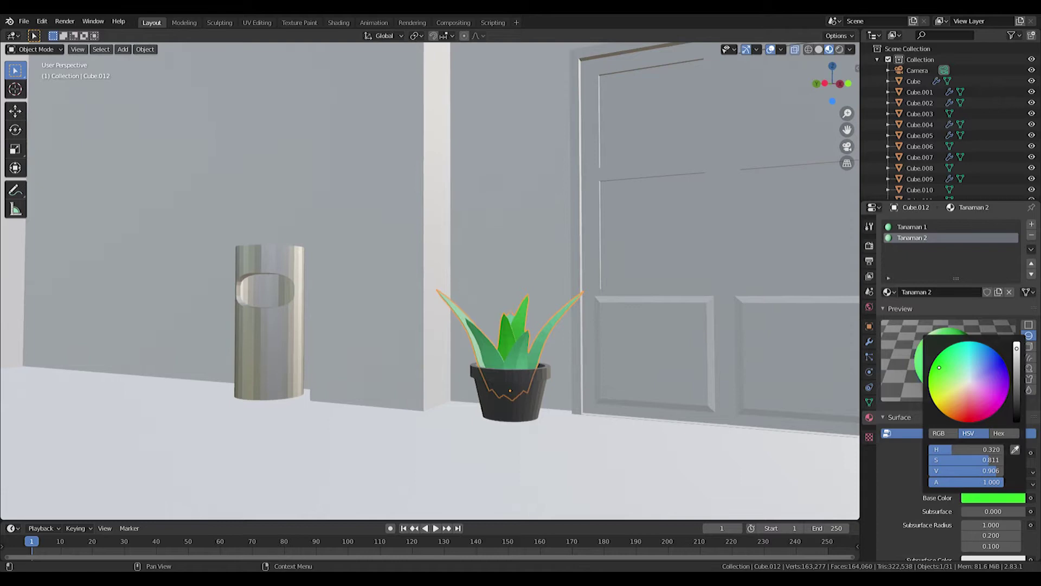
- Give the door a new light-blue Pintu material
{"action": "middle_click", "coordinate": [588, 323]}
{"action": "scroll", "scroll_direction": "down", "scroll_amount": 3}
{"action": "middle_click", "coordinate": [519, 397]}
{"action": "scroll", "scroll_direction": "up", "scroll_amount": 3}
{"action": "right_click", "coordinate": [585, 283]}
{"action": "scroll", "scroll_direction": "up", "scroll_amount": 3}
{"action": "left_click", "coordinate": [980, 278]}
{"action": "left_click", "coordinate": [953, 278]}
{"action": "left_click", "coordinate": [1006, 481]}
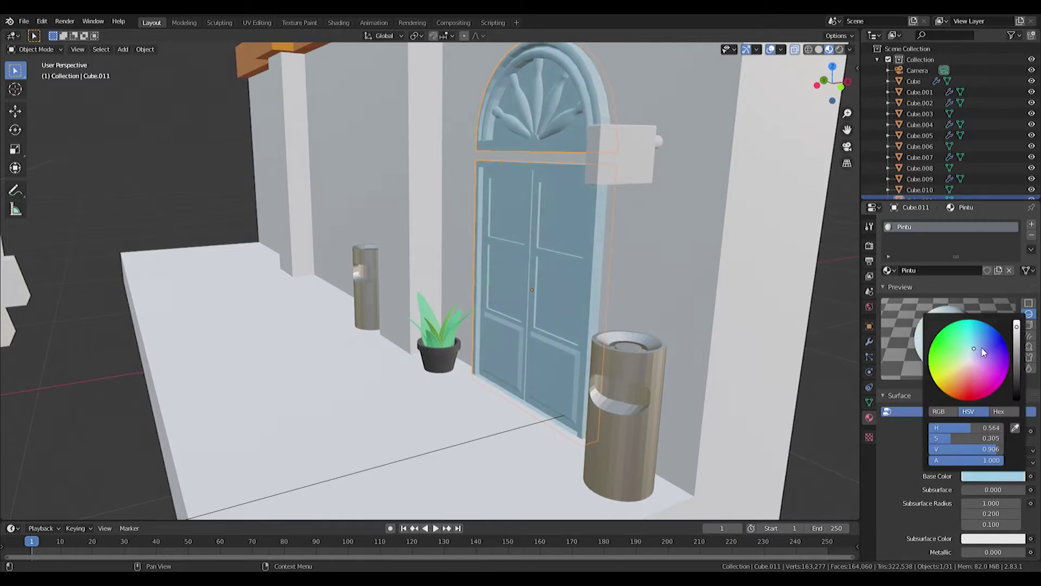
- In Edit Mode on the door, add a material slot for the window panes and start naming it
{"action": "middle_click", "coordinate": [607, 221]}
{"action": "middle_click", "coordinate": [679, 256]}
{"action": "scroll", "scroll_direction": "up", "scroll_amount": 3}
{"action": "middle_click", "coordinate": [621, 253]}
{"action": "key", "text": "Tab"}
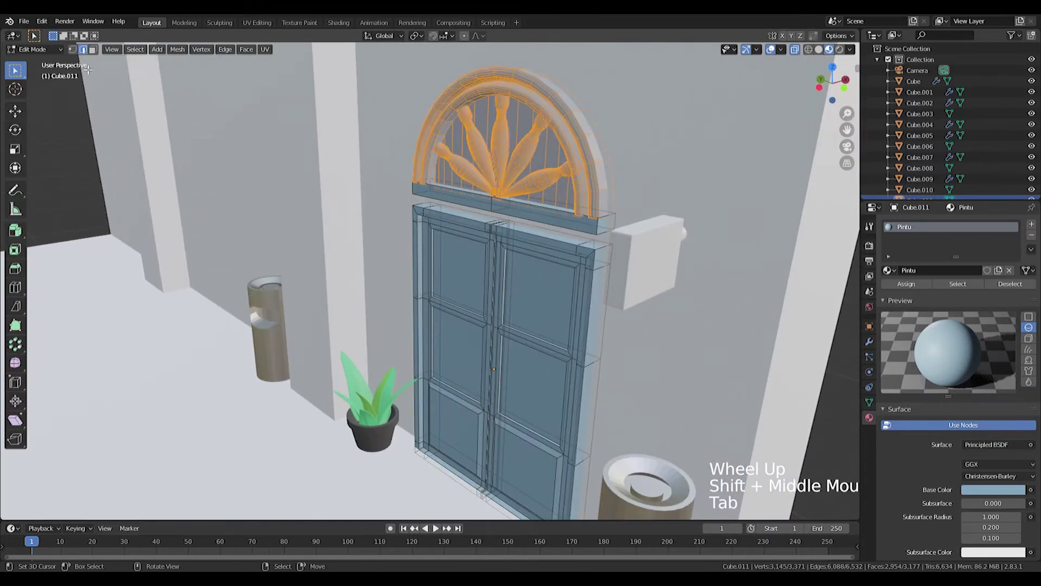
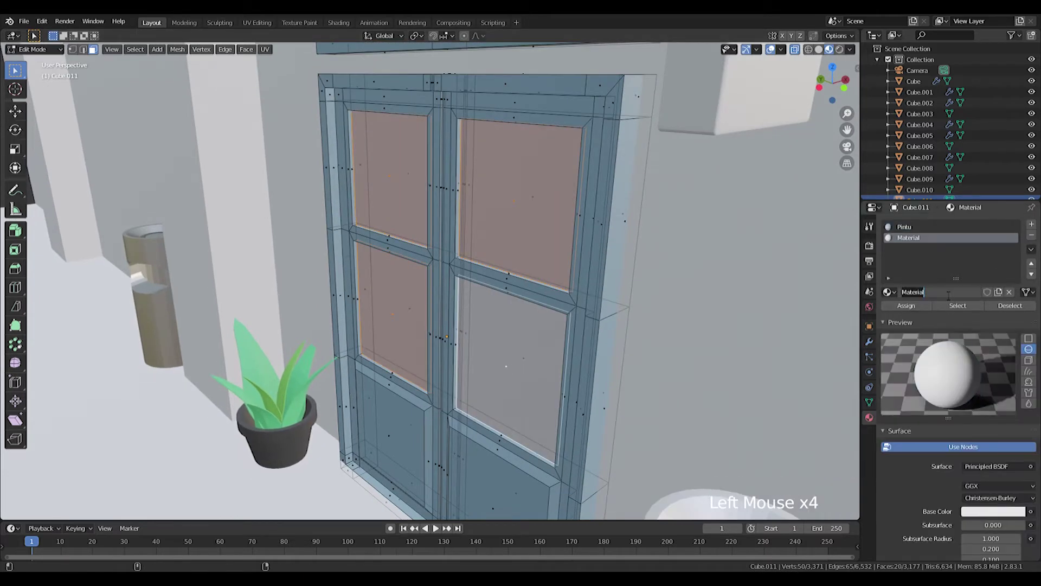
{"action": "left_click", "coordinate": [947, 295]}
{"action": "key", "text": "BackSpace"}
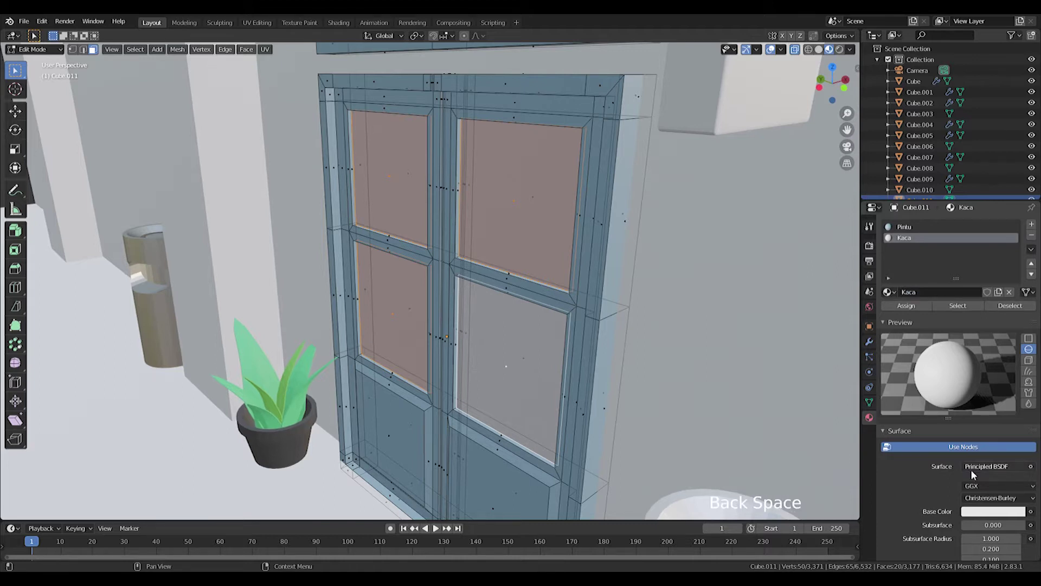
{"action": "left_click", "coordinate": [992, 470]}
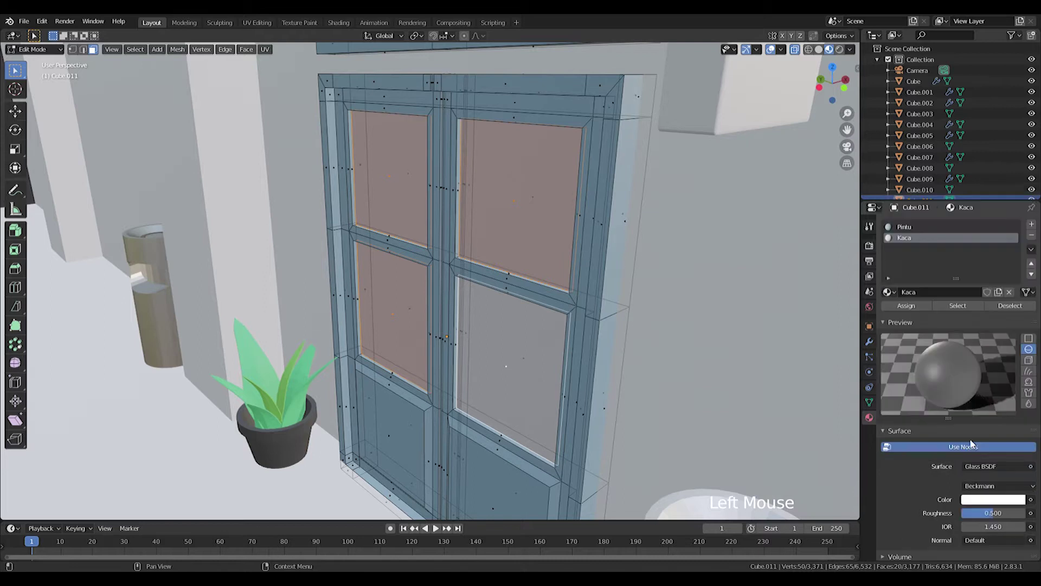
{"action": "scroll", "scroll_direction": "down", "scroll_amount": 3}
{"action": "scroll", "scroll_direction": "down", "scroll_amount": 3}
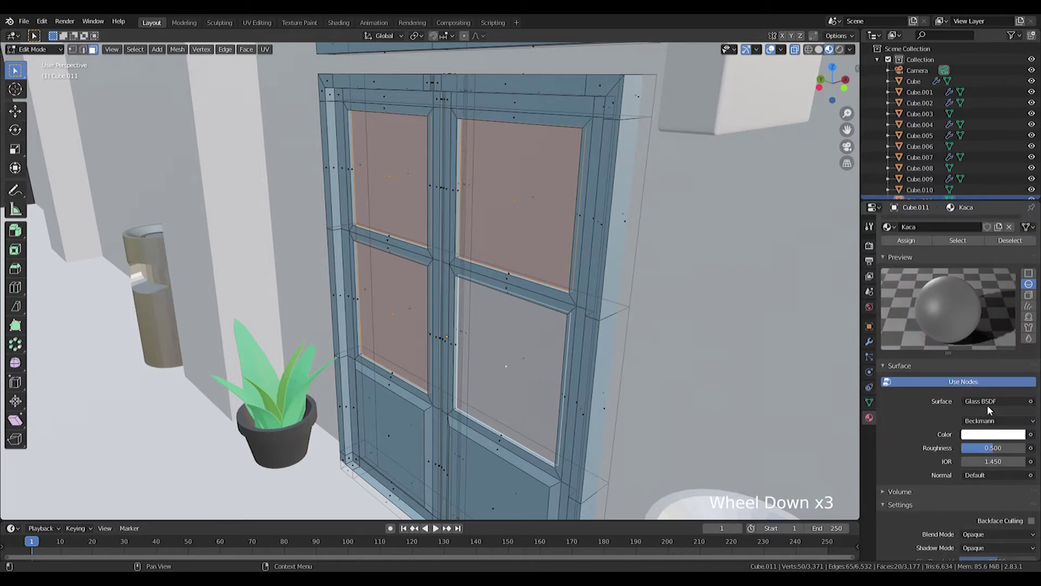
{"action": "left_click", "coordinate": [991, 404]}
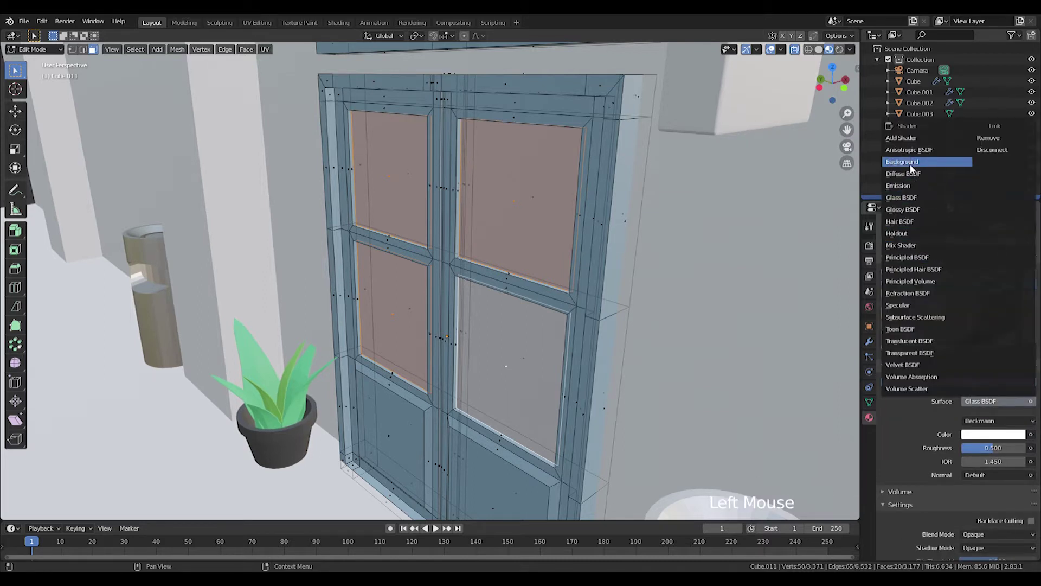
- Name the pane material Kaca and switch its surface to a Glass shader with a darker tint
{"action": "key", "text": "ctrl+z"}
{"action": "scroll", "scroll_direction": "down", "scroll_amount": 3}
{"action": "scroll", "scroll_direction": "down", "scroll_amount": 3}
{"action": "left_click", "coordinate": [904, 265]}
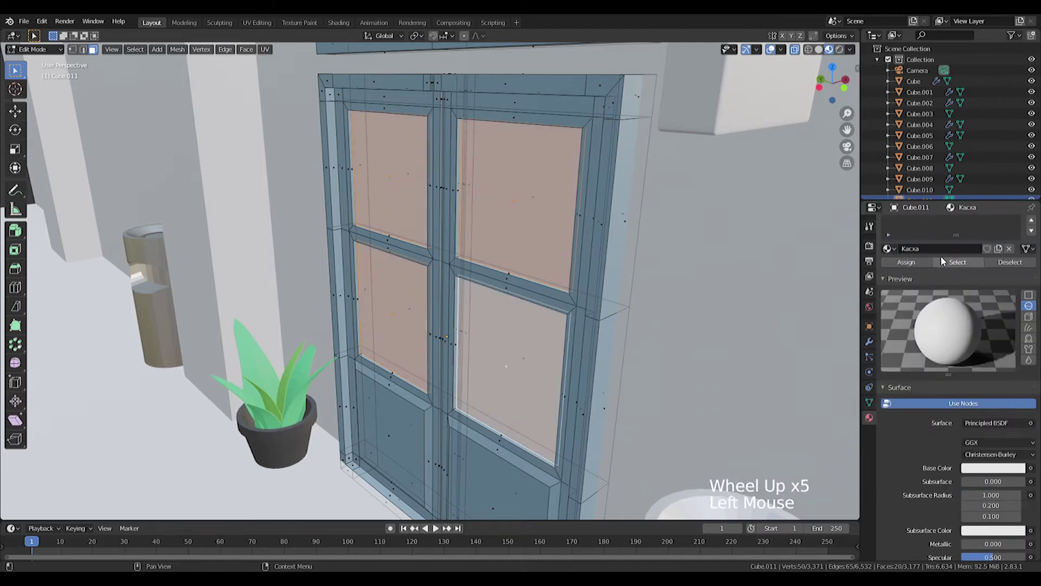
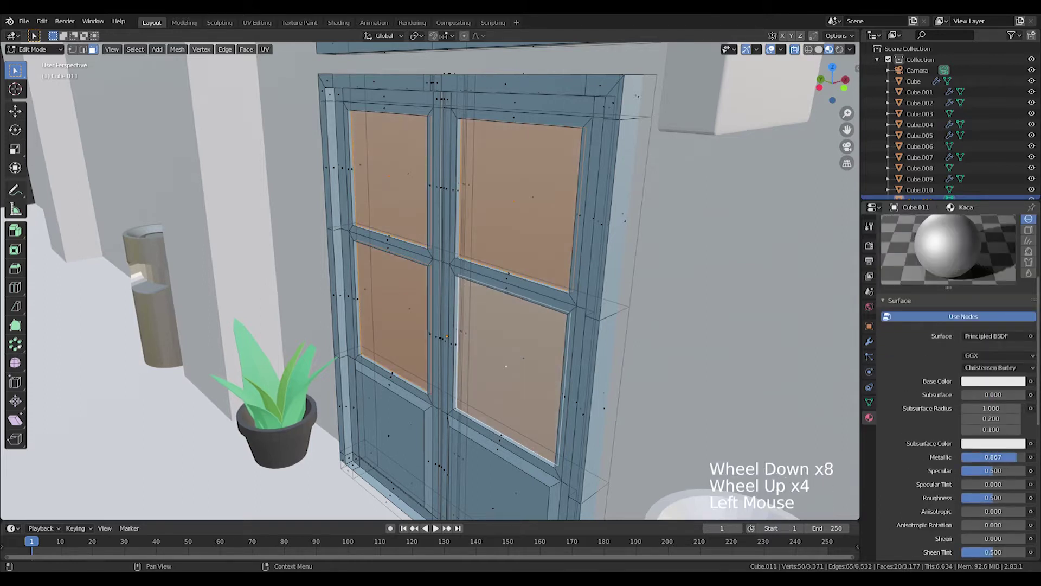
{"action": "left_click", "coordinate": [1000, 474]}
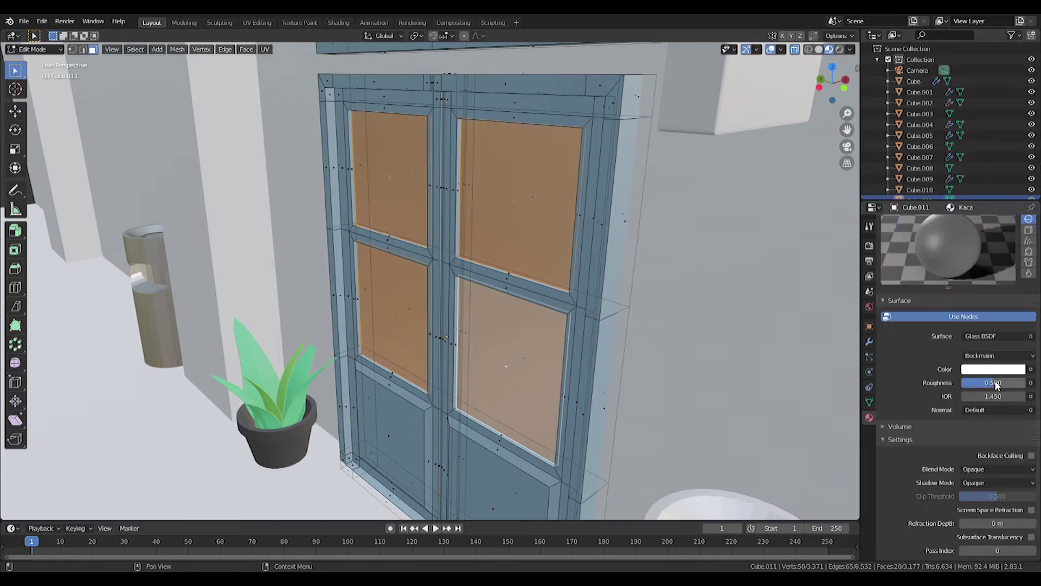
{"action": "left_click", "coordinate": [1004, 373]}
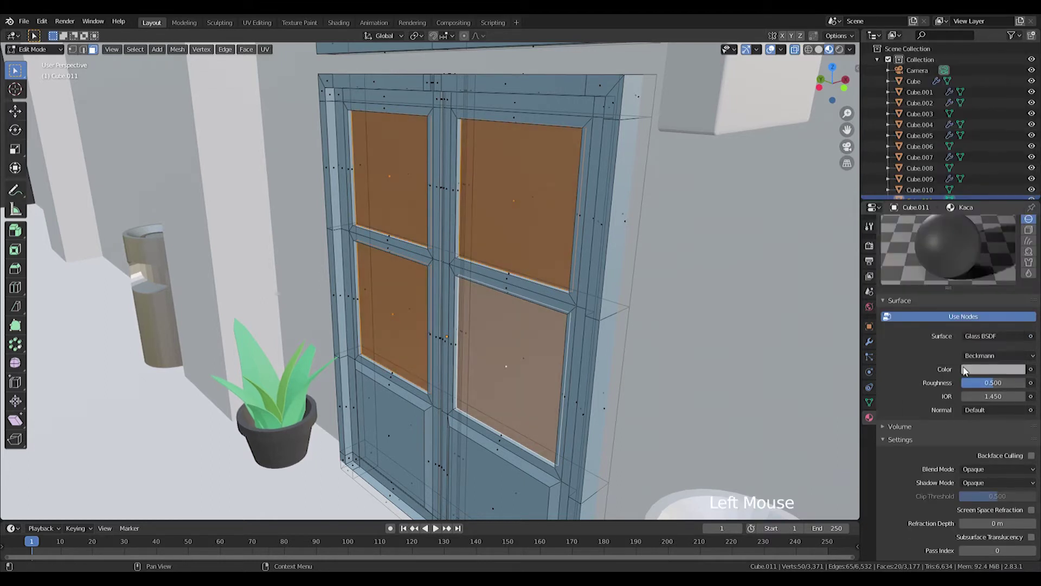
{"action": "left_click", "coordinate": [1005, 376]}
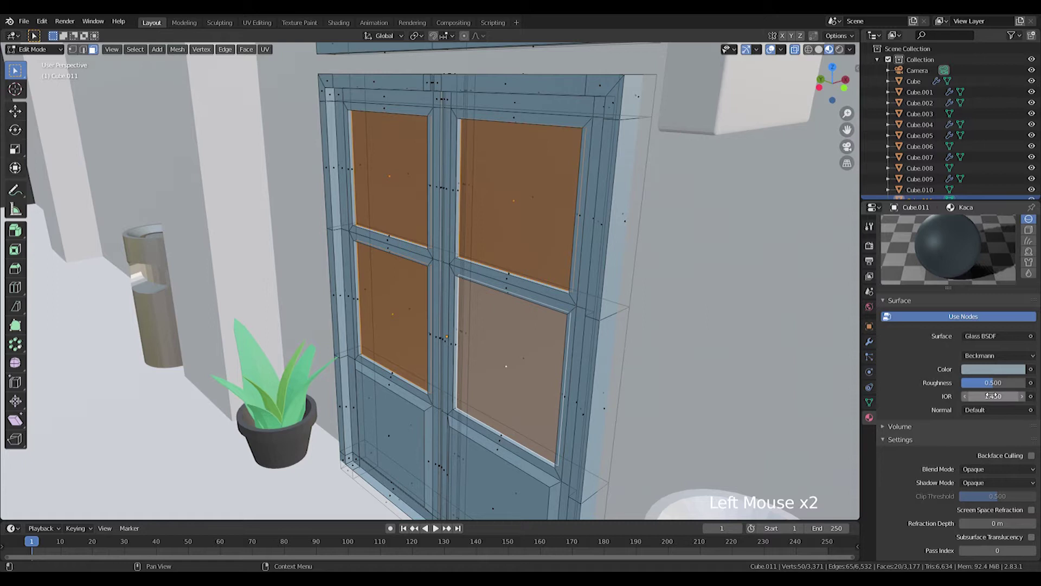
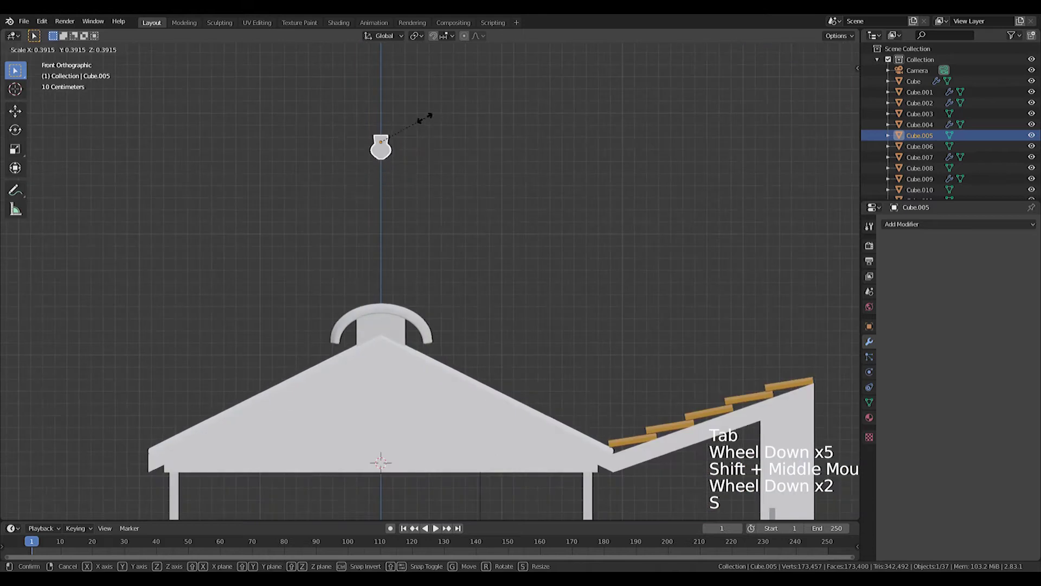
- Move the shrunk ornament horizontally along X to sit just under the left eave corner
{"action": "key", "text": "g"}
{"action": "middle_click", "coordinate": [419, 451]}
{"action": "scroll", "scroll_direction": "up", "scroll_amount": 3}
{"action": "key", "text": "Tab"}
{"action": "key", "text": "a"}
{"action": "key", "text": "g"}
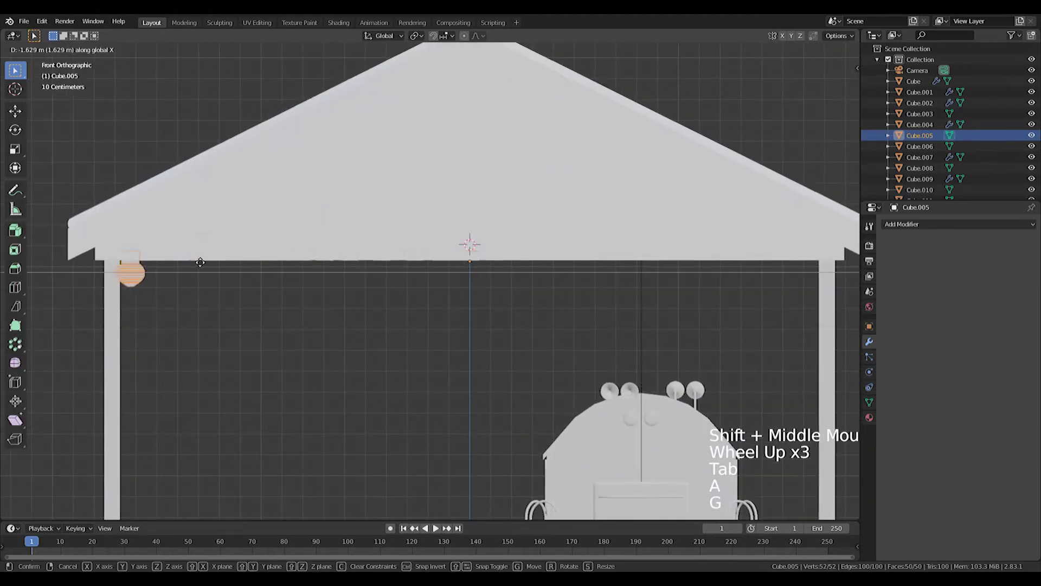
{"action": "key", "text": "Tab"}
{"action": "key", "text": "f"}
{"action": "key", "text": "g"}
{"action": "key", "text": "Tab"}
{"action": "key", "text": "g"}
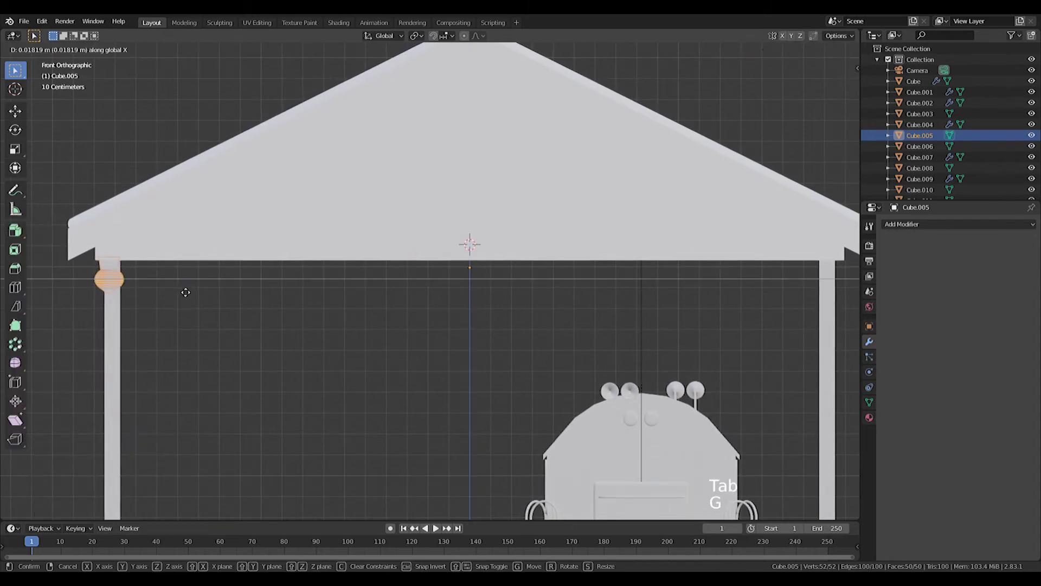
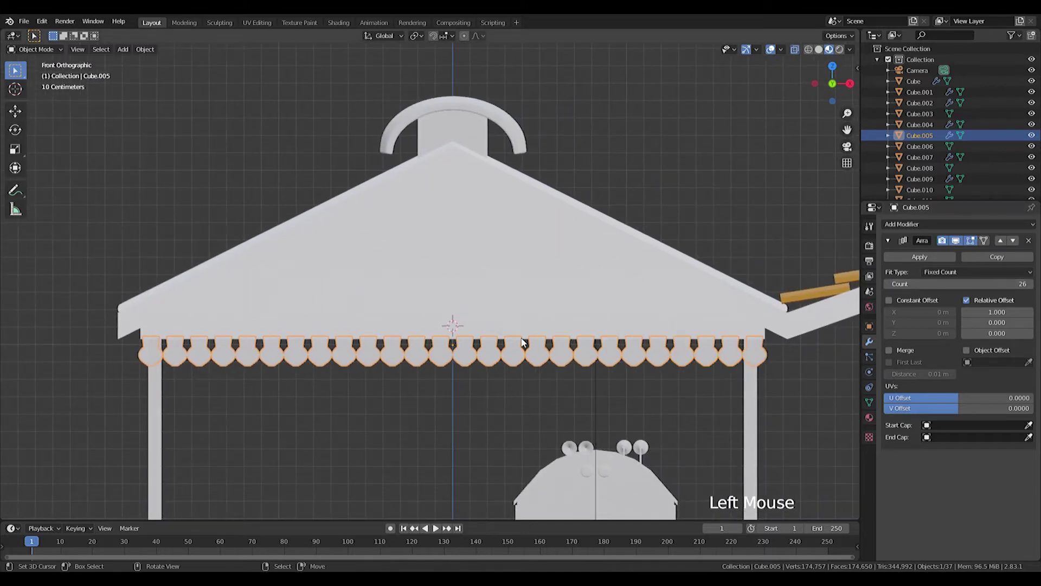
- Duplicate the Array-modified scalloped trim row (Shift+D) for the front canopy eave
{"action": "middle_click", "coordinate": [307, 401]}
{"action": "scroll", "scroll_direction": "down", "scroll_amount": 3}
{"action": "middle_click", "coordinate": [399, 389]}
{"action": "key", "text": "shift+d"}
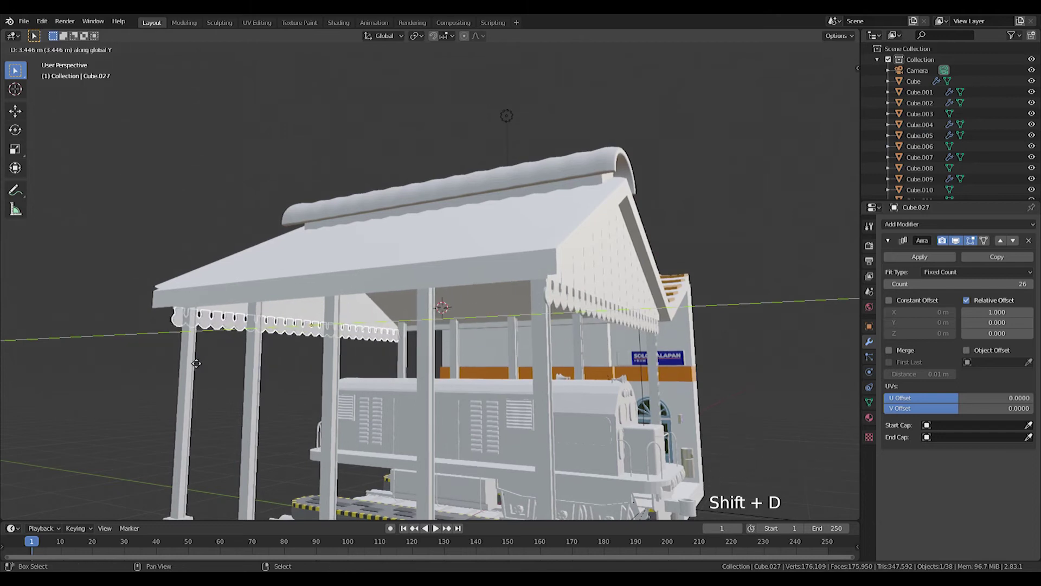
{"action": "middle_click", "coordinate": [183, 365]}
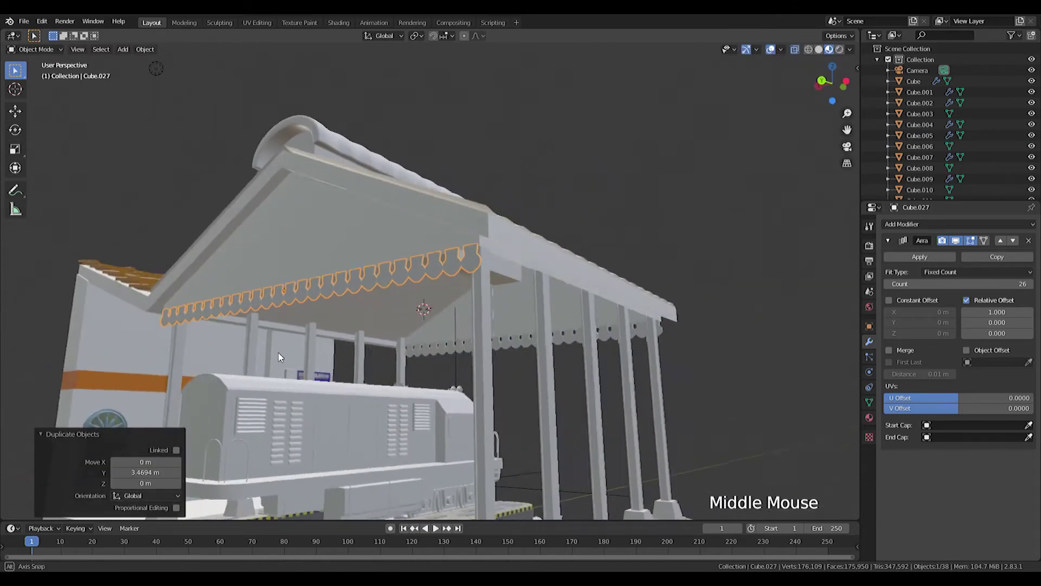
{"action": "scroll", "scroll_direction": "up", "scroll_amount": 3}
{"action": "middle_click", "coordinate": [459, 308]}
{"action": "middle_click", "coordinate": [463, 341]}
{"action": "key", "text": "g"}
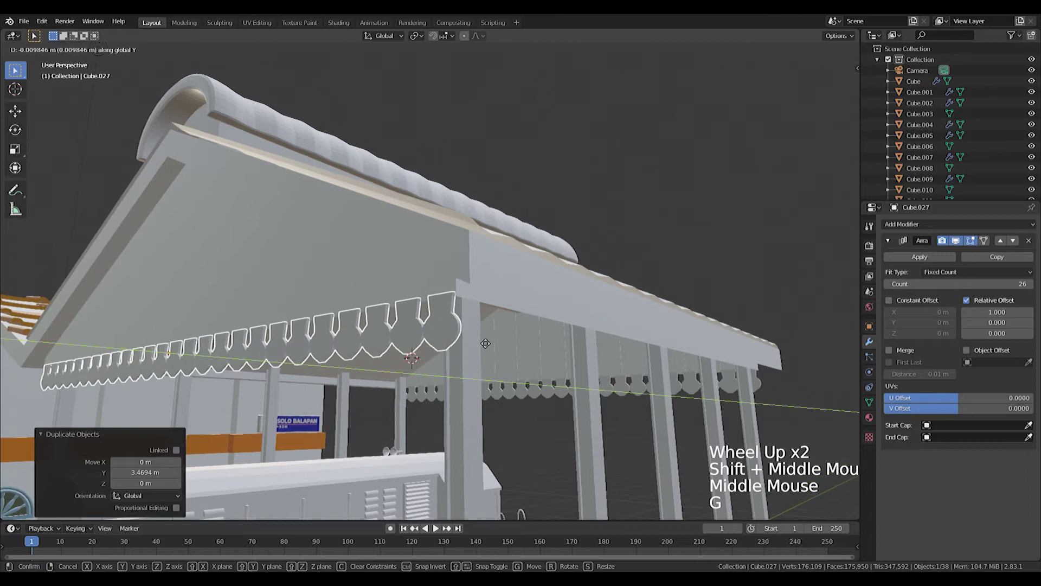
{"action": "scroll", "scroll_direction": "down", "scroll_amount": 3}
{"action": "middle_click", "coordinate": [596, 399]}
{"action": "right_click", "coordinate": [608, 344]}
- Duplicate the trim again, rotate it a quarter turn about Z and move it onto the side eave
{"action": "key", "text": "shift+d"}
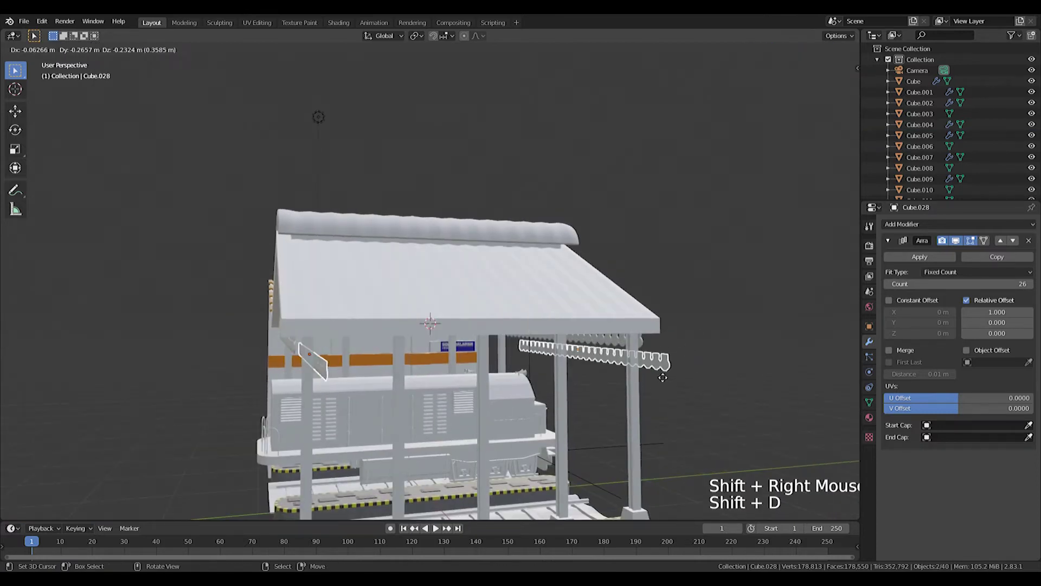
{"action": "key", "text": "r"}
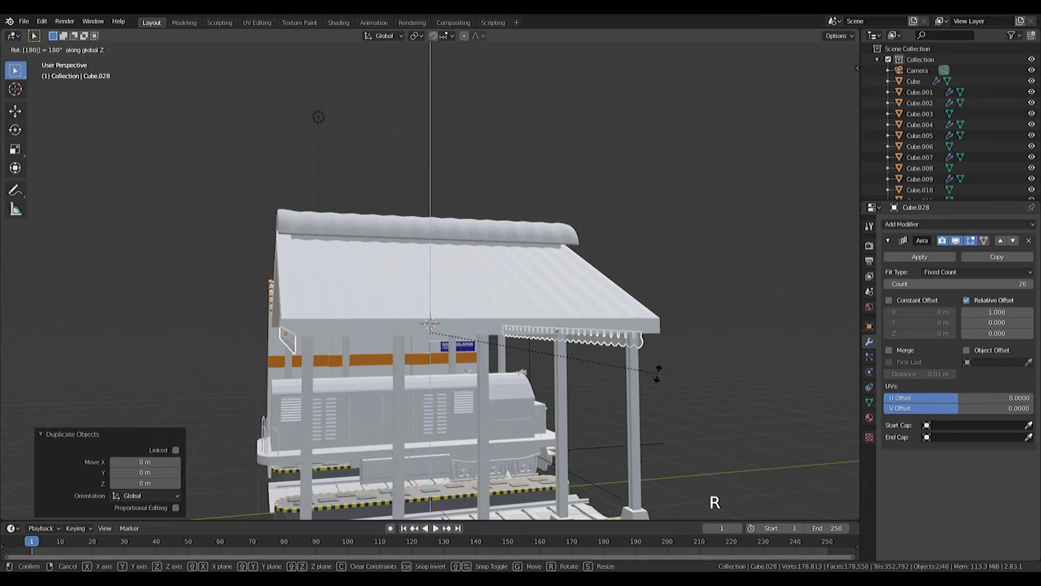
{"action": "key", "text": "ctrl+z"}
{"action": "key", "text": "r"}
{"action": "middle_click", "coordinate": [589, 303]}
{"action": "scroll", "scroll_direction": "up", "scroll_amount": 3}
{"action": "key", "text": "g"}
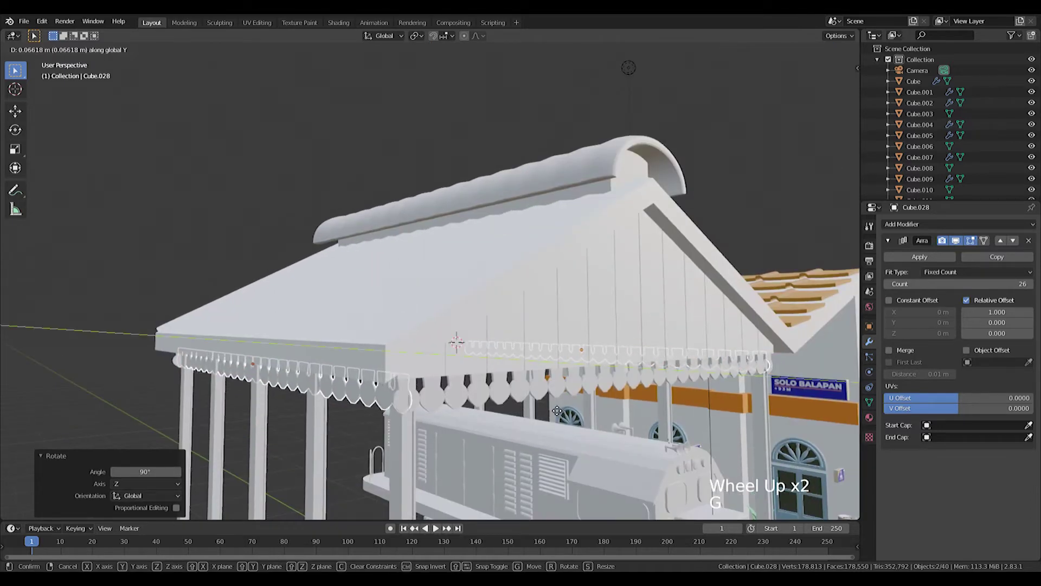
{"action": "middle_click", "coordinate": [557, 439]}
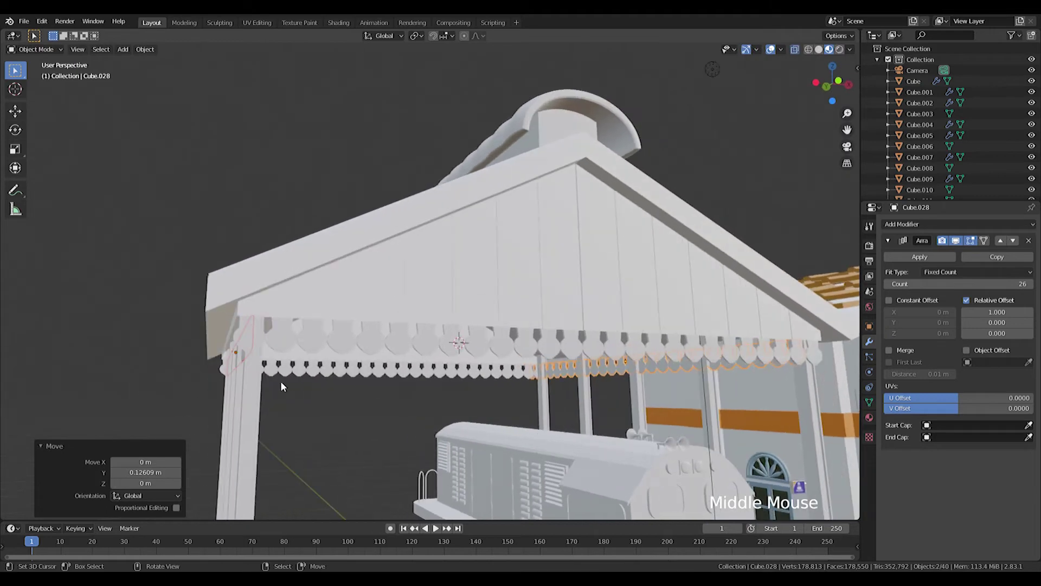
{"action": "middle_click", "coordinate": [265, 372]}
{"action": "right_click", "coordinate": [408, 359]}
- Shift a further trim copy sideways along X so it lines the inner roof eave
{"action": "middle_click", "coordinate": [449, 372]}
{"action": "key", "text": "g"}
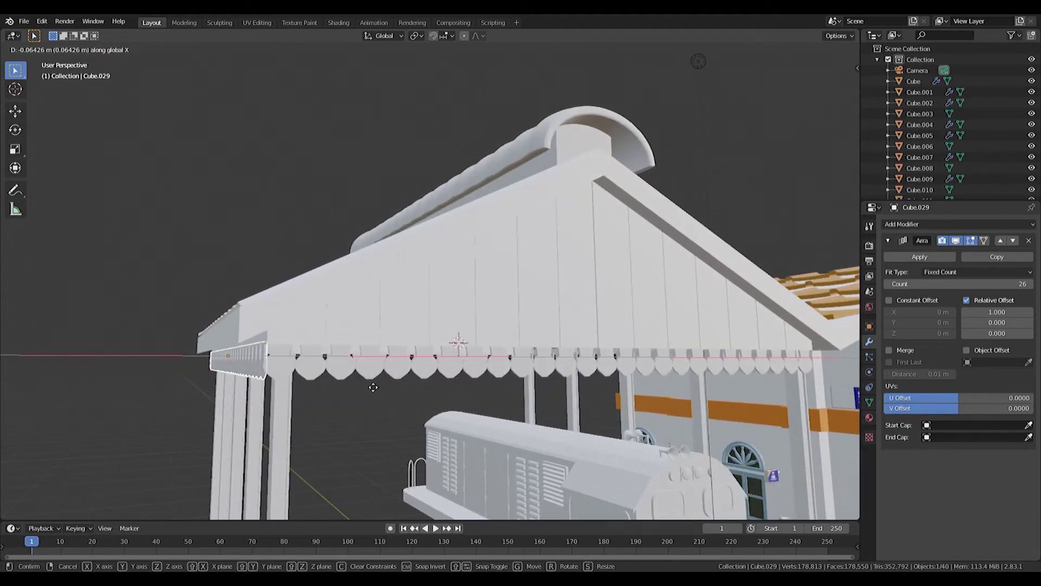
{"action": "middle_click", "coordinate": [388, 378]}
{"action": "scroll", "scroll_direction": "up", "scroll_amount": 3}
{"action": "middle_click", "coordinate": [325, 374]}
{"action": "middle_click", "coordinate": [353, 339]}
{"action": "scroll", "scroll_direction": "up", "scroll_amount": 3}
{"action": "middle_click", "coordinate": [342, 341]}
{"action": "middle_click", "coordinate": [348, 348]}
{"action": "key", "text": "g"}
{"action": "middle_click", "coordinate": [347, 355]}
{"action": "scroll", "scroll_direction": "down", "scroll_amount": 3}
{"action": "middle_click", "coordinate": [482, 362]}
{"action": "scroll", "scroll_direction": "up", "scroll_amount": 3}
{"action": "middle_click", "coordinate": [607, 332]}
{"action": "right_click", "coordinate": [620, 313]}
{"action": "middle_click", "coordinate": [637, 329]}
{"action": "scroll", "scroll_direction": "up", "scroll_amount": 3}
{"action": "middle_click", "coordinate": [701, 329]}
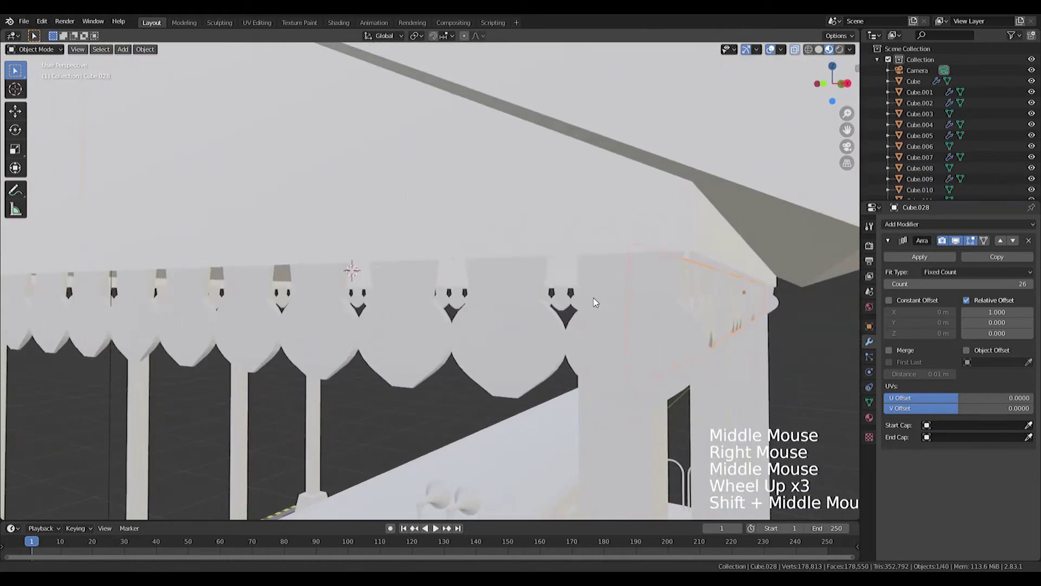
{"action": "key", "text": "g"}
{"action": "scroll", "scroll_direction": "down", "scroll_amount": 3}
{"action": "middle_click", "coordinate": [592, 336]}
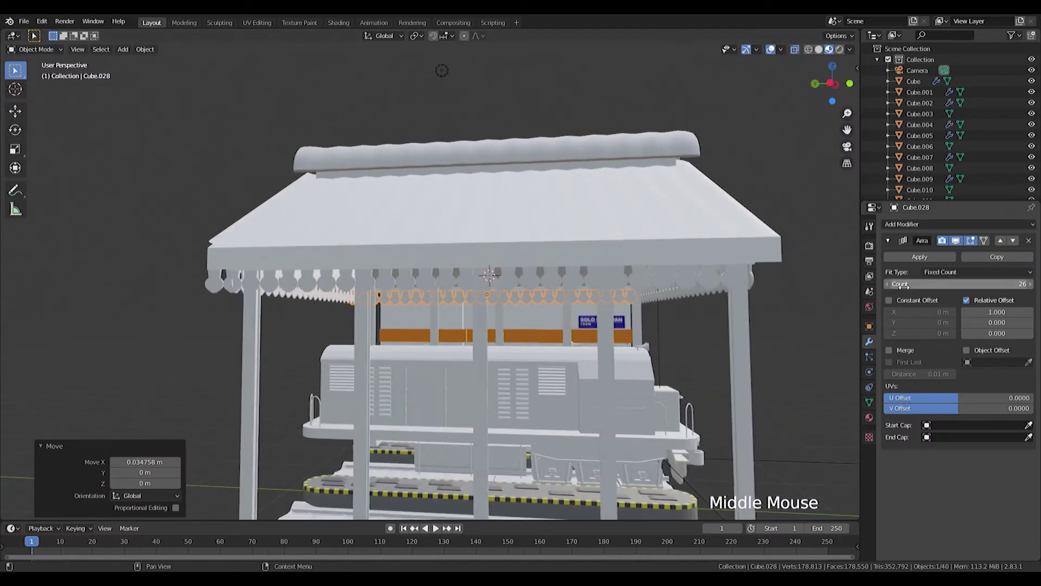
- Select the trim rows with the canopy, join them with Ctrl+J, then undo the join
{"action": "left_click", "coordinate": [893, 291]}
{"action": "left_click", "coordinate": [893, 291]}
{"action": "middle_click", "coordinate": [610, 328]}
{"action": "double_click", "coordinate": [1034, 288]}
{"action": "left_click", "coordinate": [1034, 288]}
{"action": "right_click", "coordinate": [197, 286]}
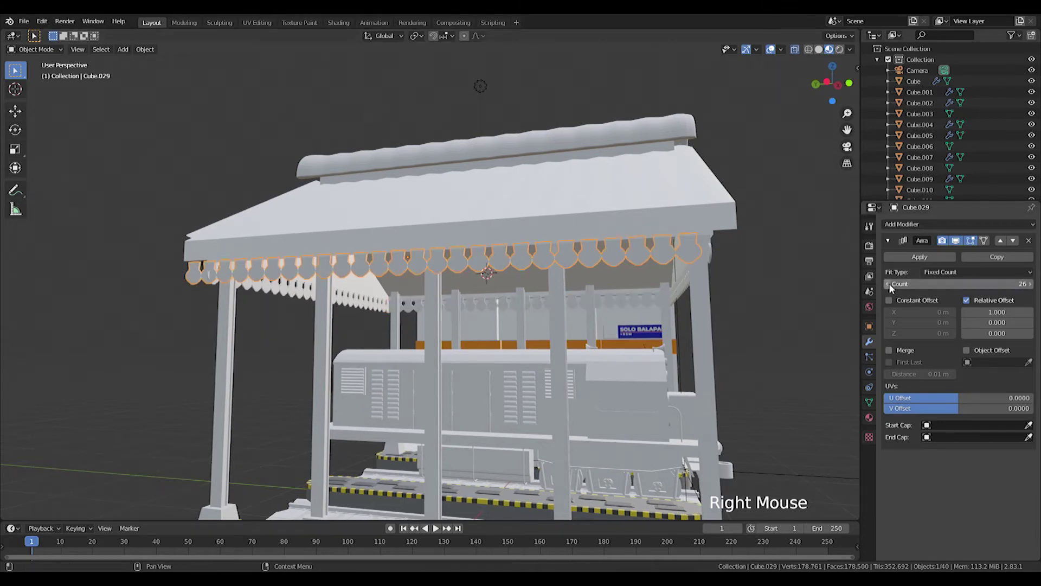
{"action": "left_click", "coordinate": [892, 290]}
{"action": "scroll", "scroll_direction": "down", "scroll_amount": 3}
{"action": "middle_click", "coordinate": [538, 312]}
{"action": "scroll", "scroll_direction": "up", "scroll_amount": 3}
{"action": "right_click", "coordinate": [564, 329]}
{"action": "right_click", "coordinate": [377, 353]}
{"action": "middle_click", "coordinate": [552, 308]}
{"action": "right_click", "coordinate": [611, 275]}
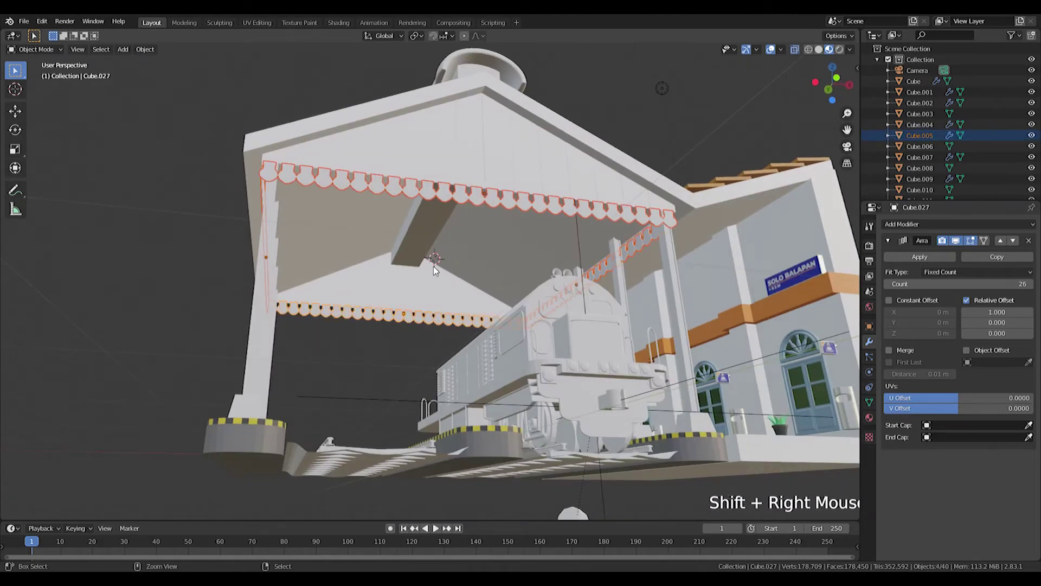
{"action": "key", "text": "ctrl+j"}
{"action": "key", "text": "ctrl+z"}
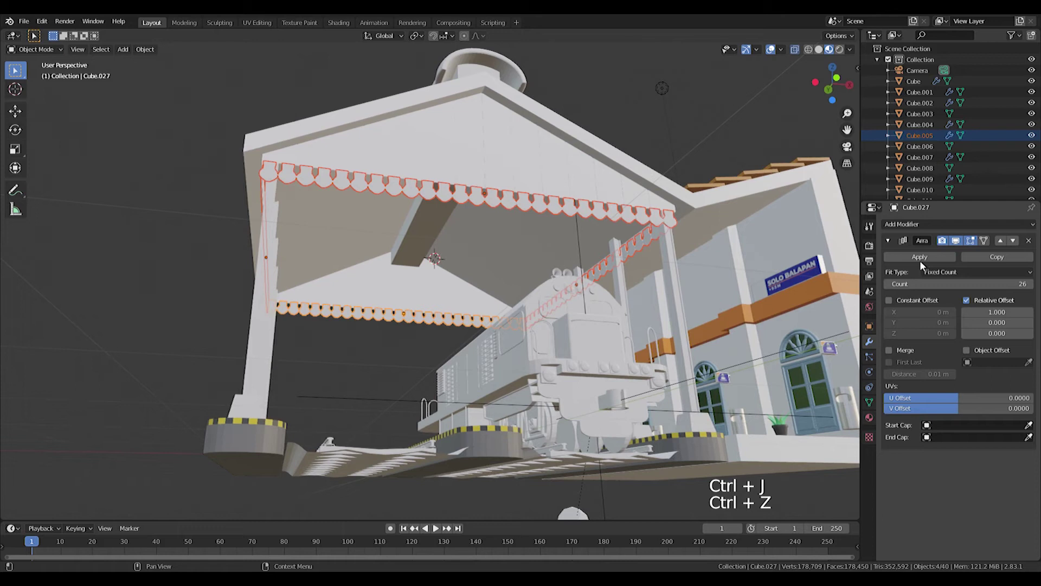
- Apply the trim's Array modifier, assign Kuning Ornament and link it to the other trim rows
{"action": "right_click", "coordinate": [401, 321]}
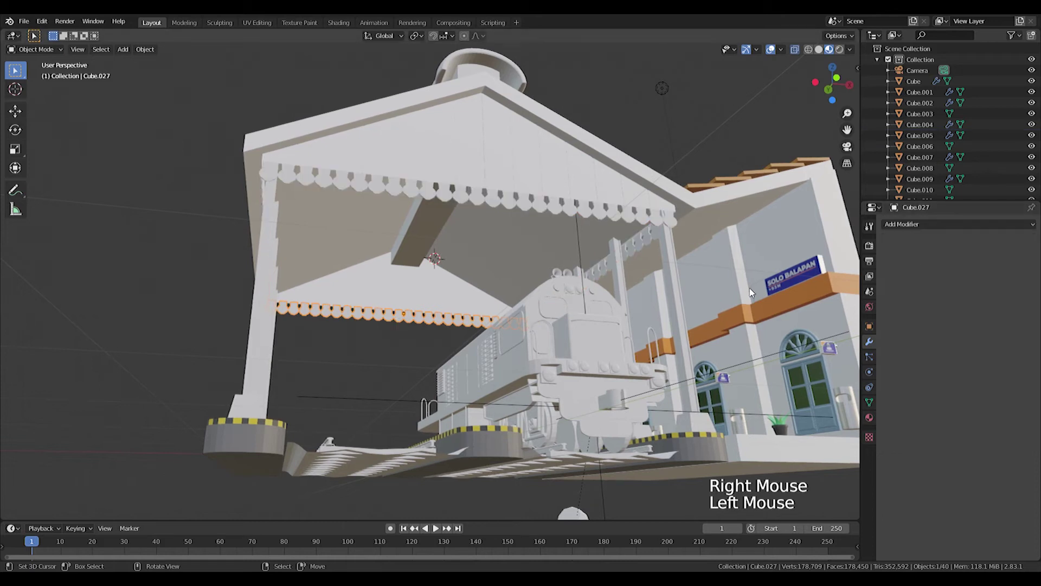
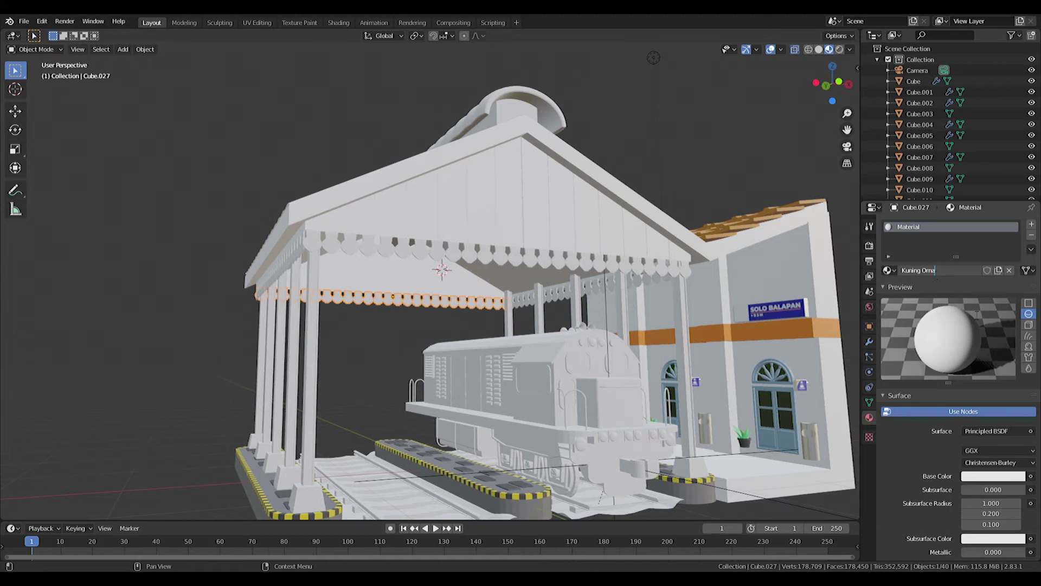
{"action": "left_click", "coordinate": [1007, 480]}
{"action": "right_click", "coordinate": [528, 306]}
{"action": "right_click", "coordinate": [509, 262]}
{"action": "key", "text": "ctrl+l"}
- Set the gable wall's Atap 1 base colour to peach-orange and link it to the other gable
{"action": "middle_click", "coordinate": [546, 273]}
{"action": "right_click", "coordinate": [547, 244]}
{"action": "left_click", "coordinate": [957, 274]}
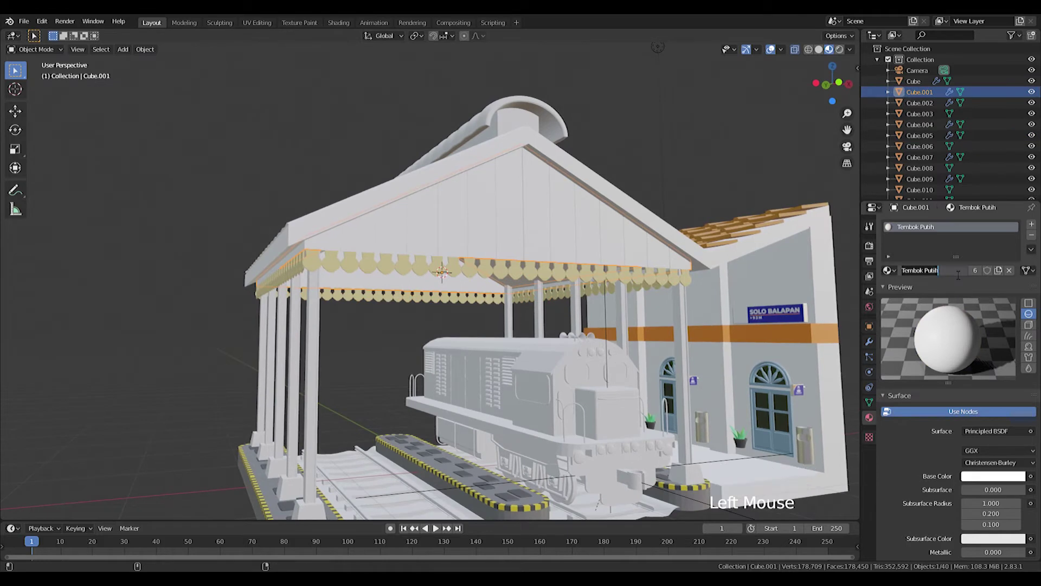
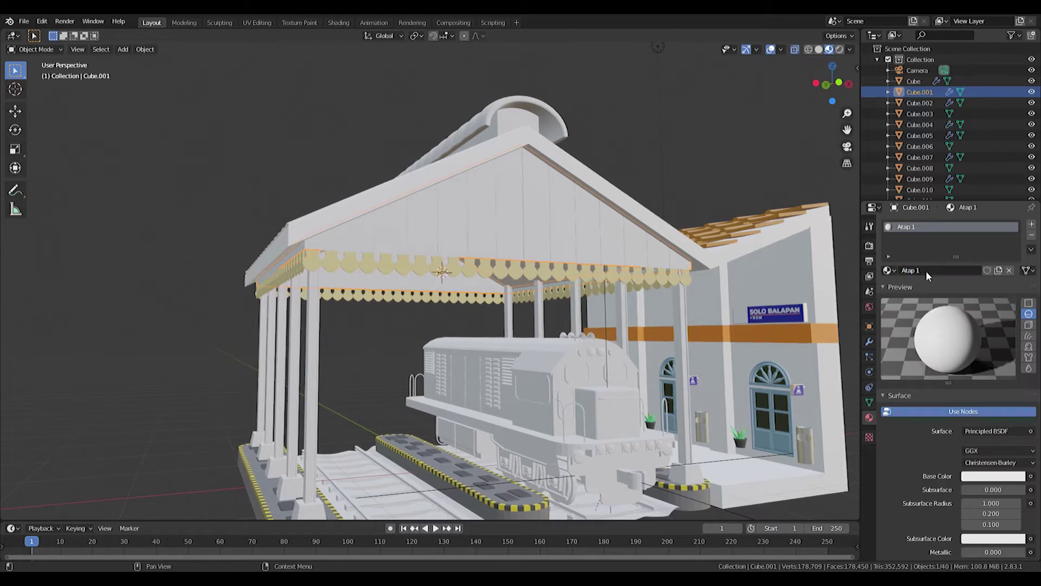
{"action": "left_click", "coordinate": [1001, 479]}
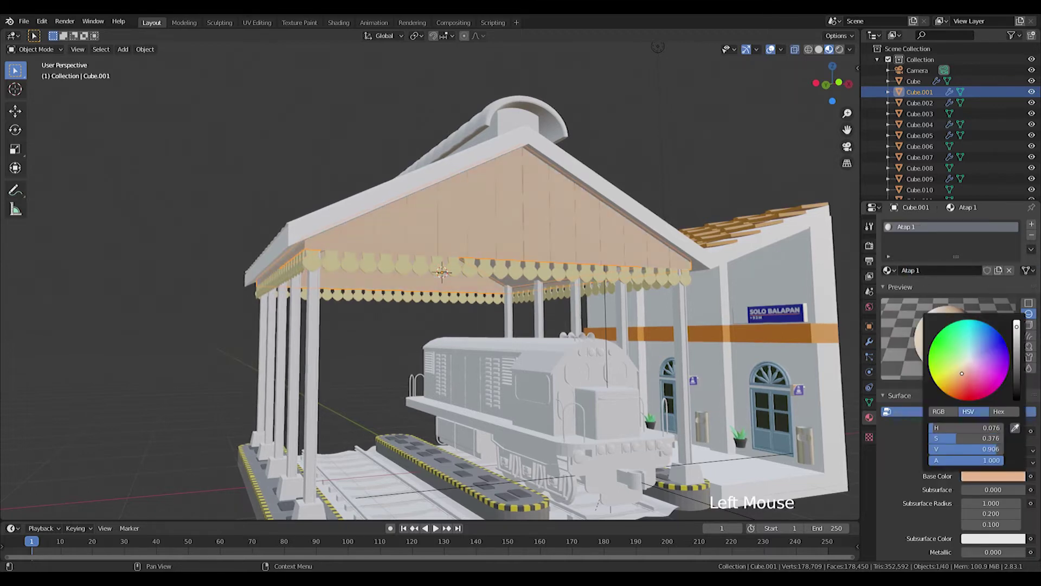
{"action": "middle_click", "coordinate": [423, 178]}
{"action": "middle_click", "coordinate": [454, 292]}
{"action": "left_click", "coordinate": [999, 481]}
{"action": "middle_click", "coordinate": [546, 320]}
{"action": "right_click", "coordinate": [581, 328]}
{"action": "right_click", "coordinate": [556, 349]}
{"action": "key", "text": "ctrl+l"}
- Give the sloped canopy roof the Metallic material and start renaming its copy
{"action": "middle_click", "coordinate": [549, 333]}
{"action": "right_click", "coordinate": [513, 354]}
{"action": "middle_click", "coordinate": [326, 327]}
{"action": "left_click", "coordinate": [897, 269]}
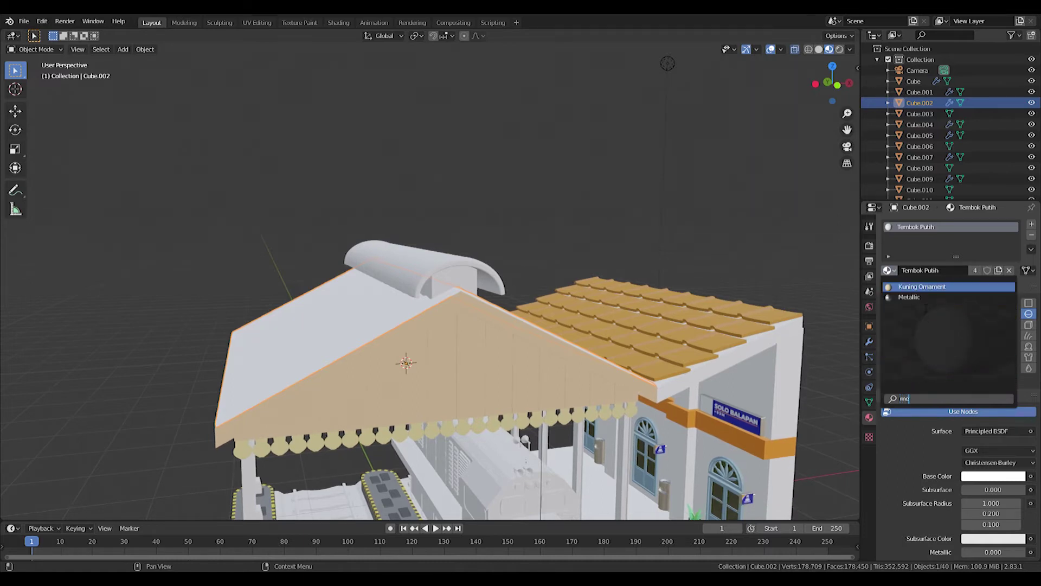
{"action": "middle_click", "coordinate": [595, 327]}
{"action": "left_click", "coordinate": [1000, 274]}
{"action": "left_click", "coordinate": [944, 276]}
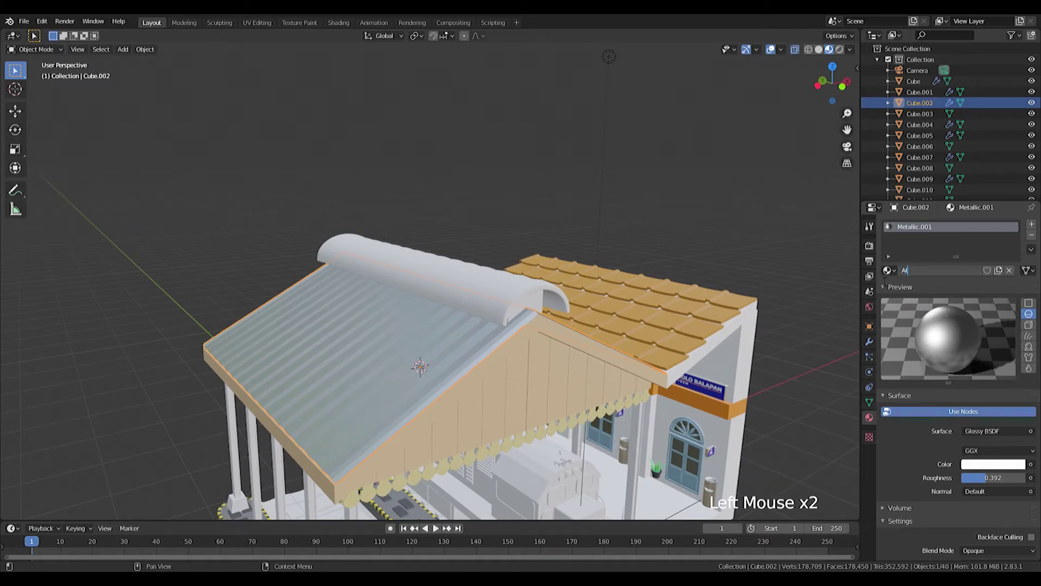
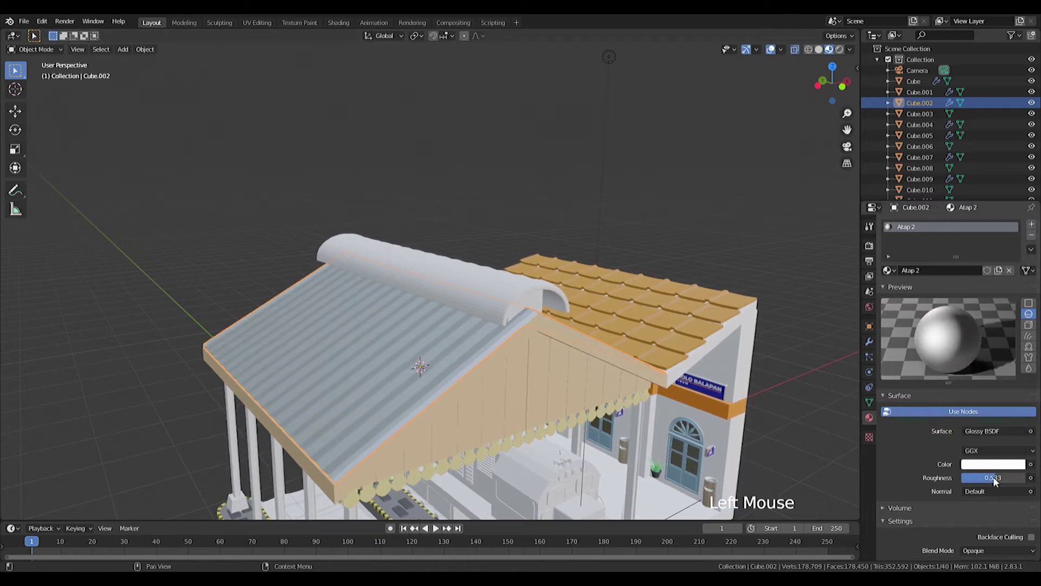
- Link the roof material across pieces and tune the Metallic 2 colour to a light grey-blue
{"action": "right_click", "coordinate": [480, 282]}
{"action": "right_click", "coordinate": [424, 358]}
{"action": "key", "text": "ctrl+l"}
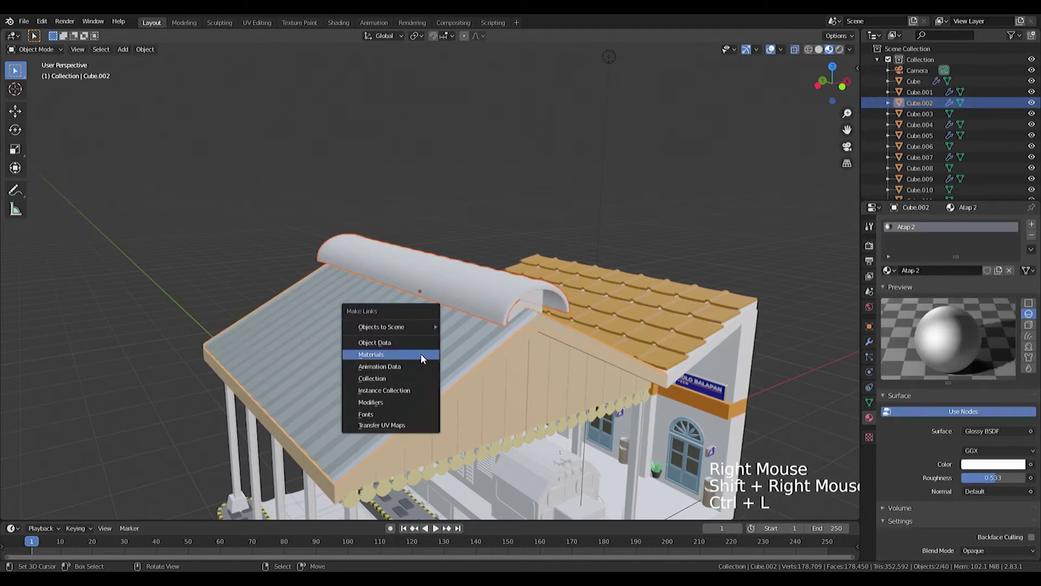
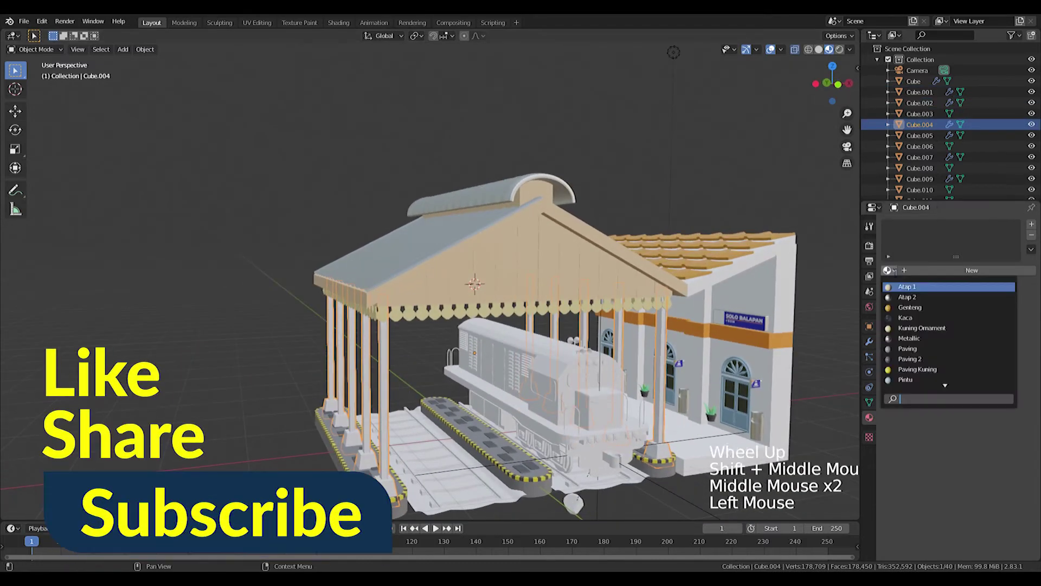
{"action": "left_click", "coordinate": [1006, 274]}
{"action": "left_click", "coordinate": [930, 277]}
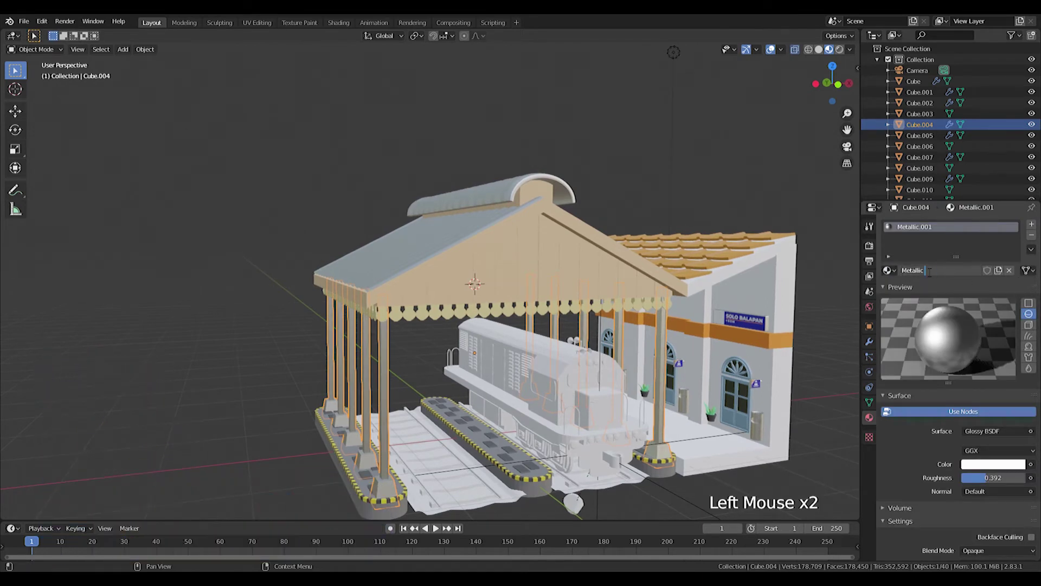
{"action": "left_click", "coordinate": [985, 469]}
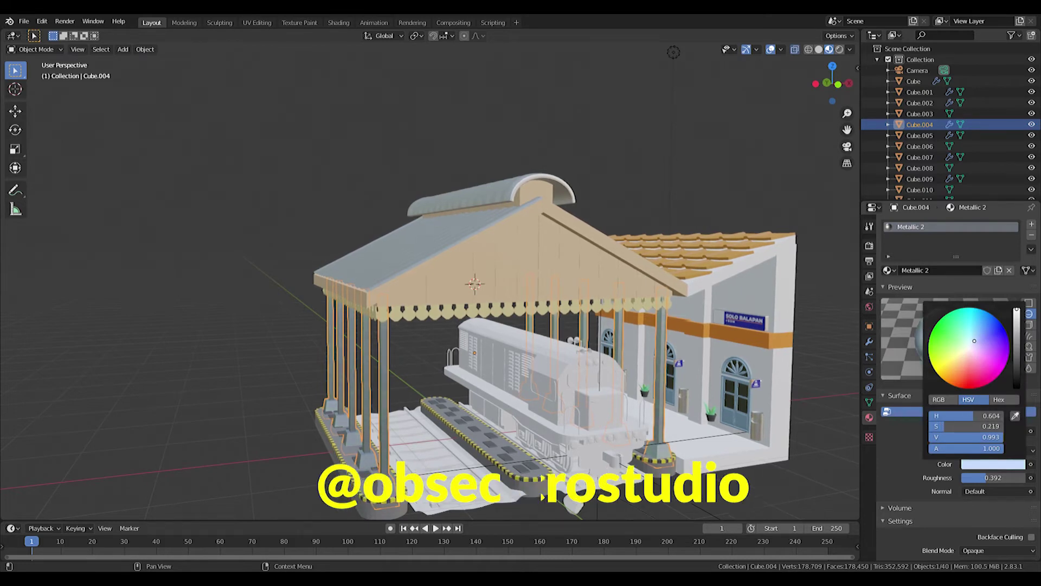
{"action": "middle_click", "coordinate": [409, 397]}
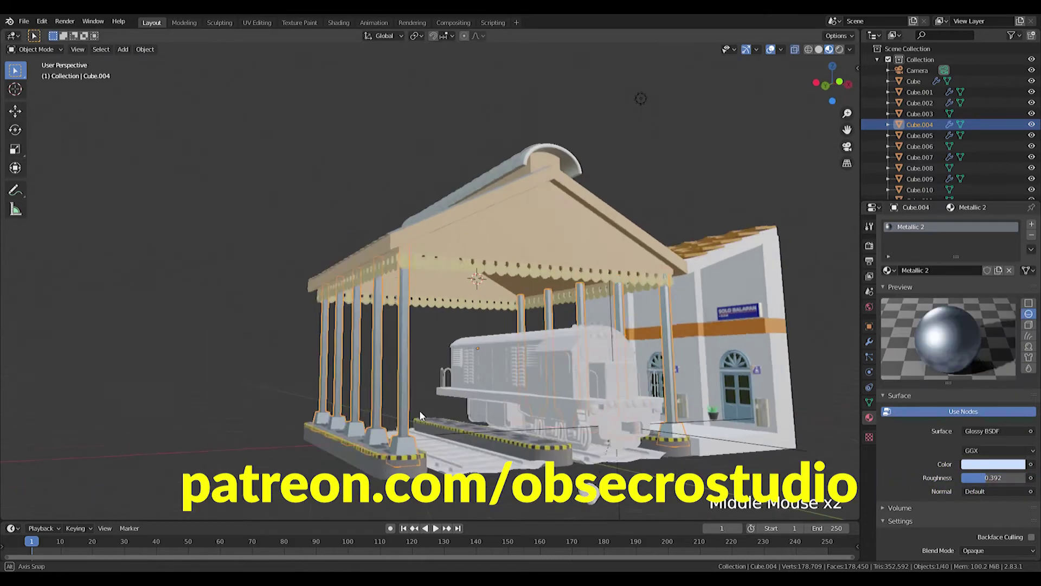
{"action": "left_click", "coordinate": [1011, 466]}
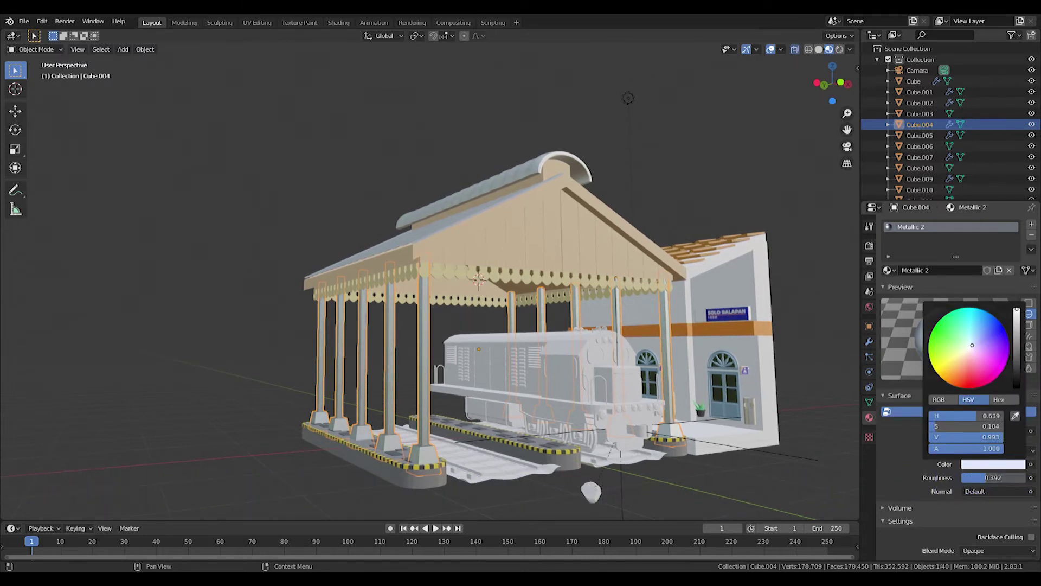
{"action": "scroll", "scroll_direction": "up", "scroll_amount": 3}
{"action": "middle_click", "coordinate": [462, 367]}
- In Edit Mode on Cube.004, add a material slot using the white Tembok Putih for the pillars
{"action": "key", "text": "Tab"}
{"action": "key", "text": "a"}
{"action": "key", "text": "l"}
{"action": "left_click", "coordinate": [1032, 229]}
{"action": "left_click", "coordinate": [891, 295]}
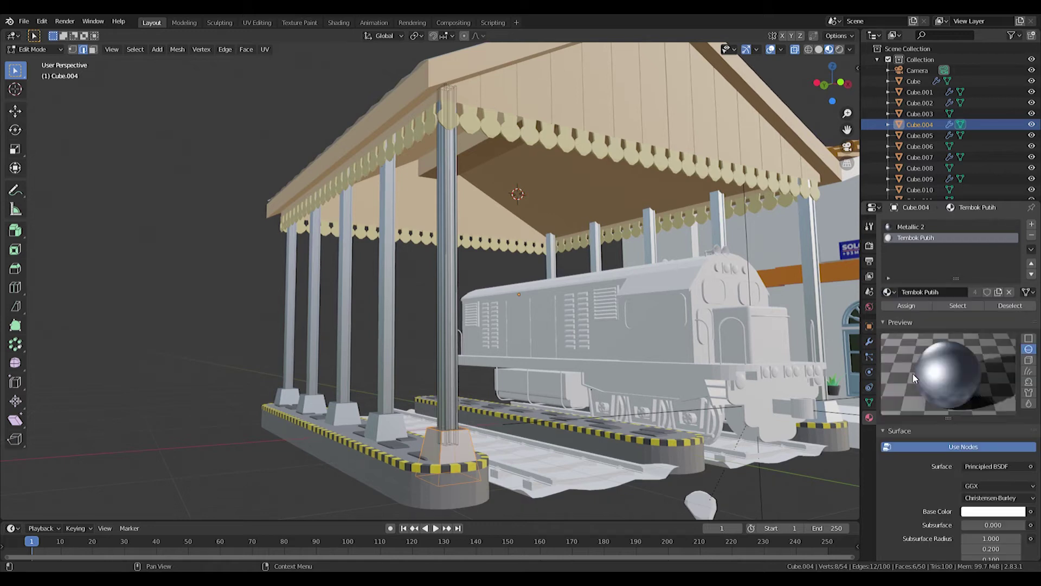
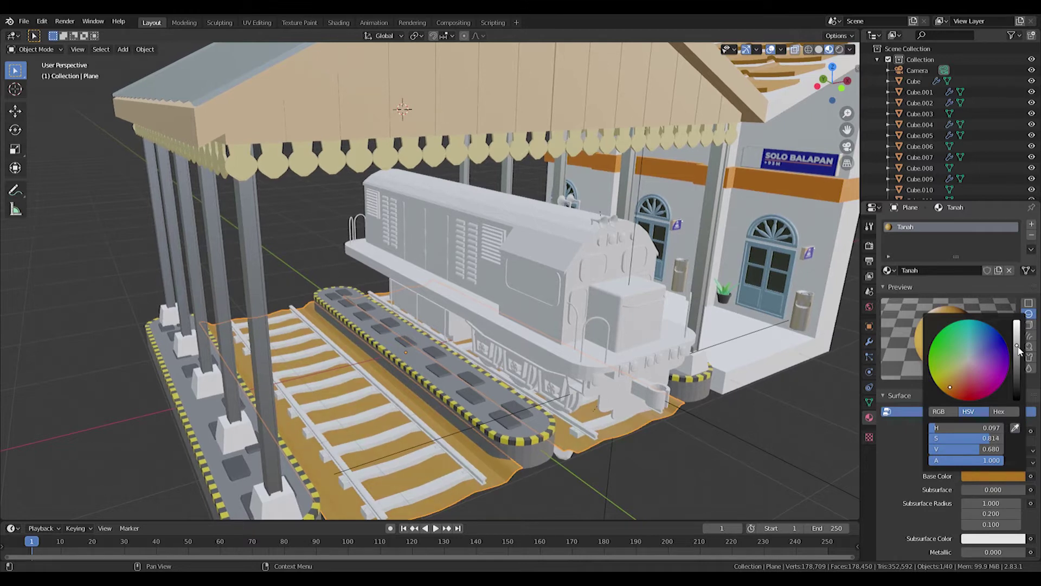
- Select the Icosphere rock and give it the orange Tanah material
{"action": "middle_click", "coordinate": [648, 391]}
{"action": "scroll", "scroll_direction": "up", "scroll_amount": 3}
{"action": "middle_click", "coordinate": [523, 309]}
{"action": "right_click", "coordinate": [637, 241]}
{"action": "left_click", "coordinate": [894, 276]}
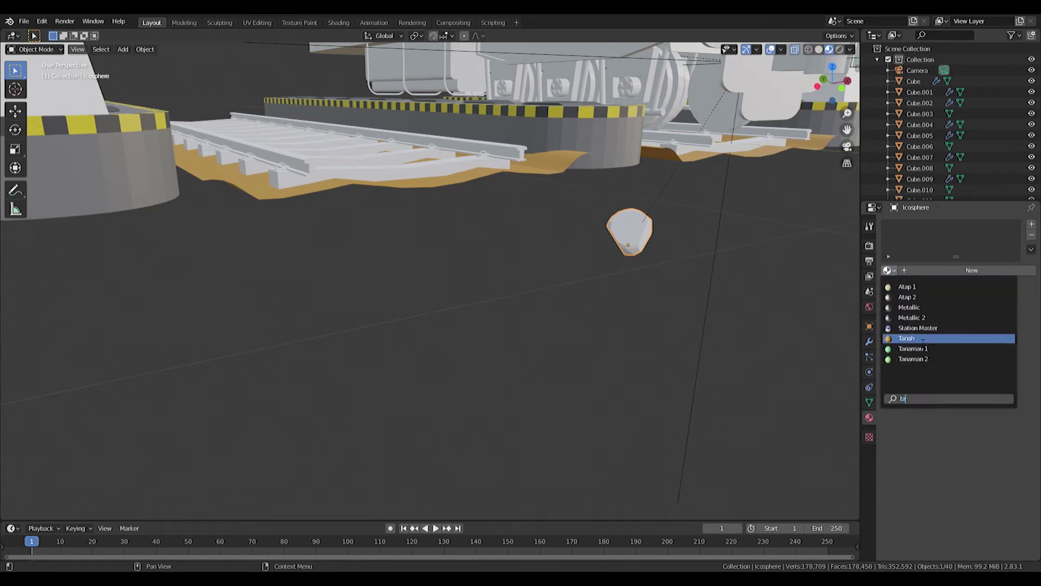
{"action": "scroll", "scroll_direction": "up", "scroll_amount": 3}
{"action": "middle_click", "coordinate": [754, 225]}
{"action": "scroll", "scroll_direction": "up", "scroll_amount": 3}
{"action": "middle_click", "coordinate": [731, 306]}
{"action": "scroll", "scroll_direction": "up", "scroll_amount": 3}
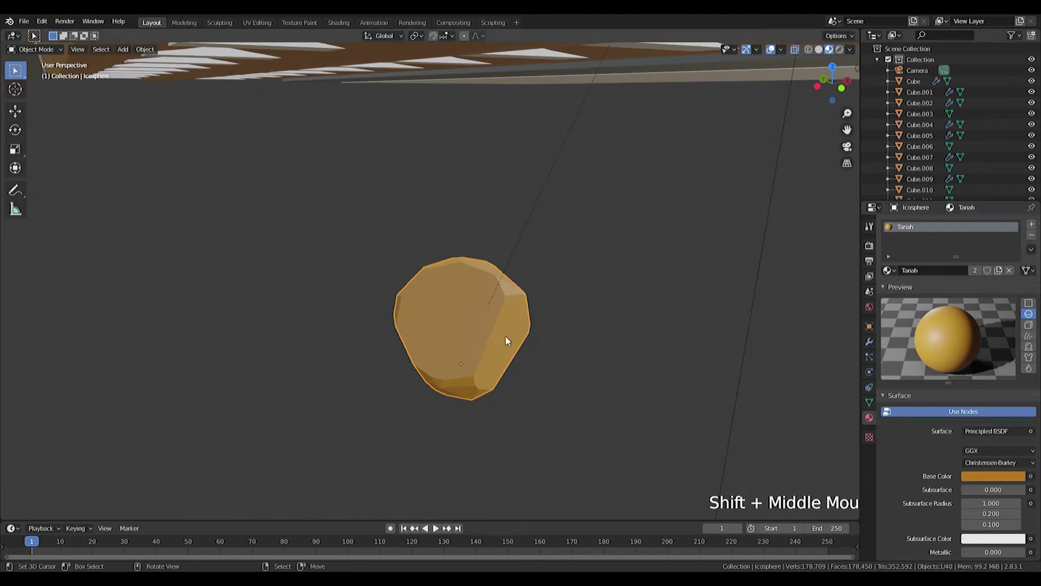
- Add a second slot with new material Tanah 2 and assign it to selected rock faces
{"action": "left_click", "coordinate": [1037, 229]}
{"action": "left_click", "coordinate": [929, 297]}
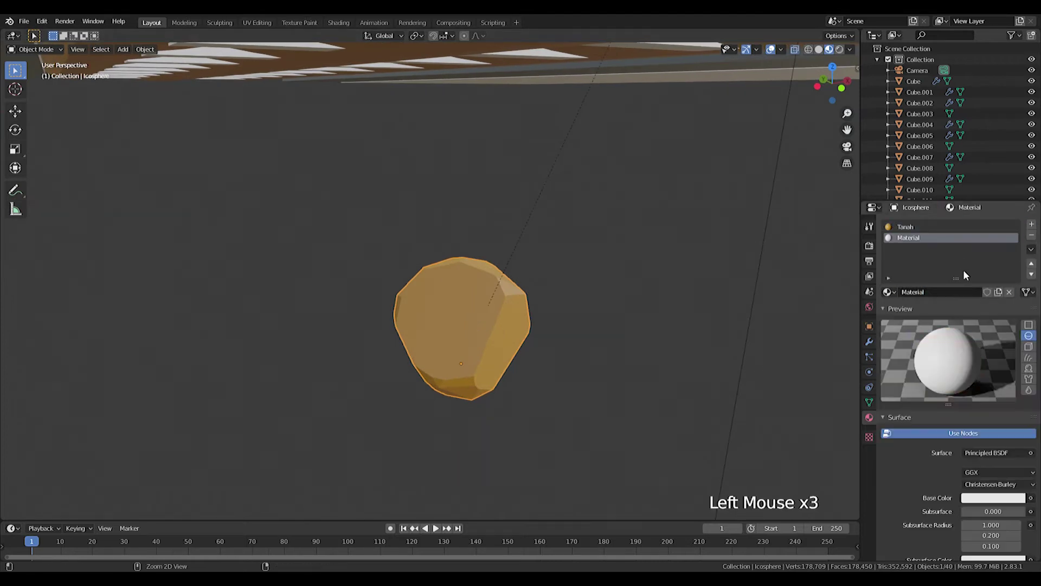
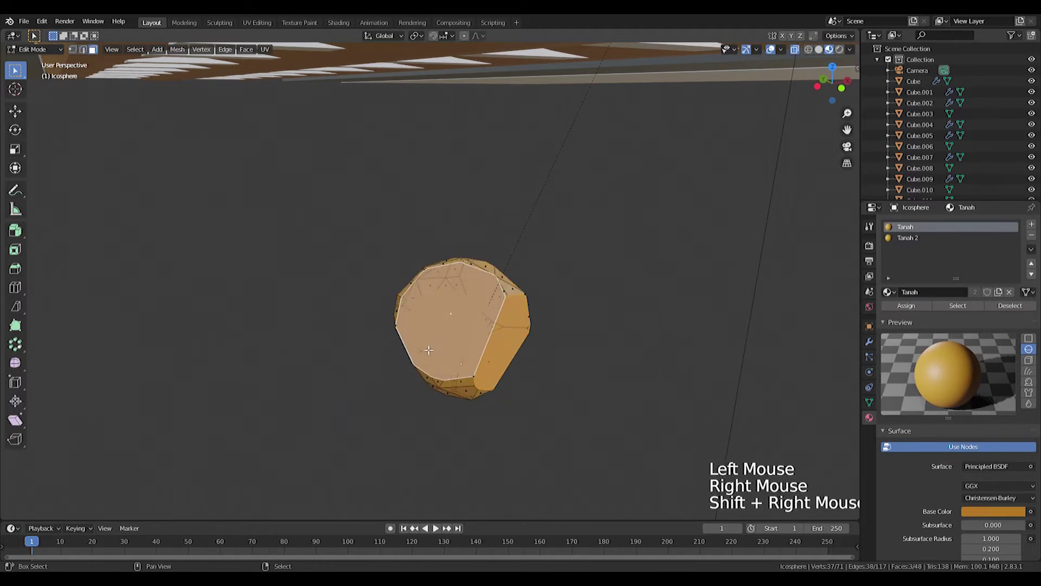
{"action": "left_click", "coordinate": [918, 247]}
{"action": "left_click", "coordinate": [1001, 517]}
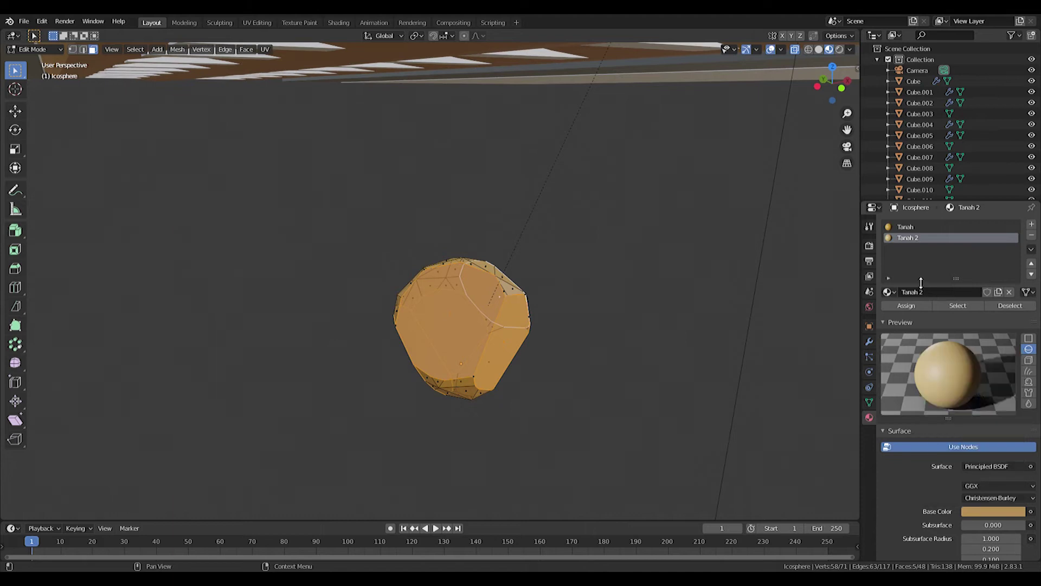
{"action": "left_click", "coordinate": [910, 310]}
{"action": "key", "text": "Tab"}
{"action": "middle_click", "coordinate": [580, 346]}
{"action": "scroll", "scroll_direction": "down", "scroll_amount": 3}
{"action": "middle_click", "coordinate": [474, 354]}
{"action": "scroll", "scroll_direction": "down", "scroll_amount": 3}
{"action": "middle_click", "coordinate": [391, 312]}
{"action": "right_click", "coordinate": [424, 362]}
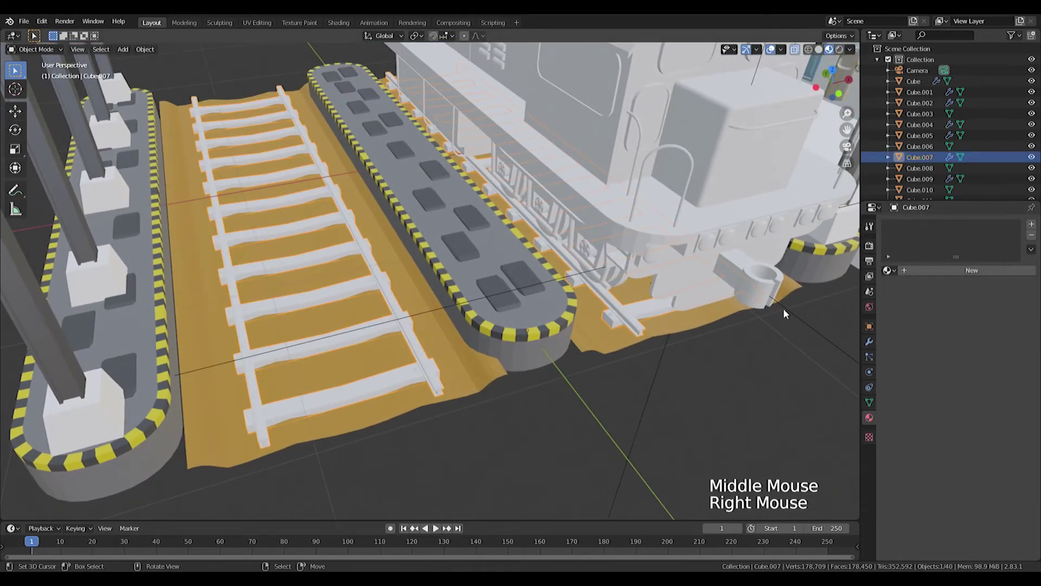
- Adjust the Bantalan Rel sleeper material's base colour on track piece Cube.007
{"action": "middle_click", "coordinate": [406, 334]}
{"action": "scroll", "scroll_direction": "up", "scroll_amount": 3}
{"action": "middle_click", "coordinate": [402, 328]}
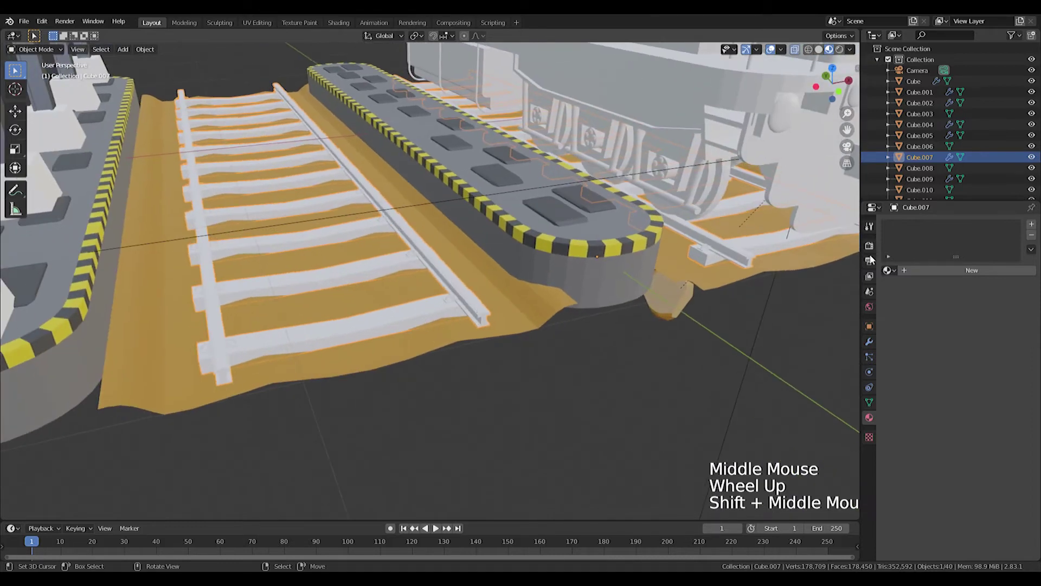
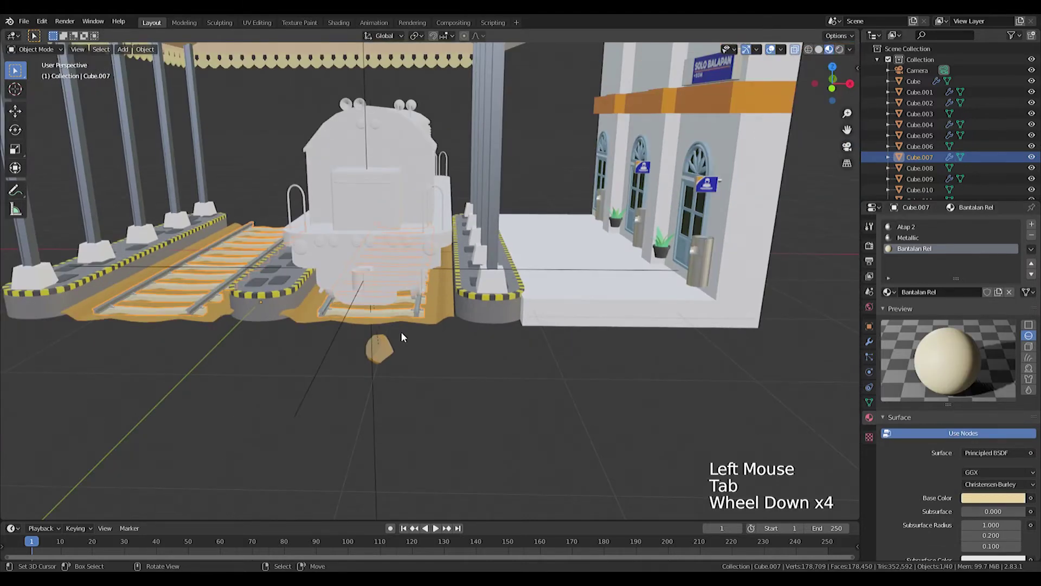
{"action": "scroll", "scroll_direction": "down", "scroll_amount": 3}
{"action": "left_click", "coordinate": [1008, 501]}
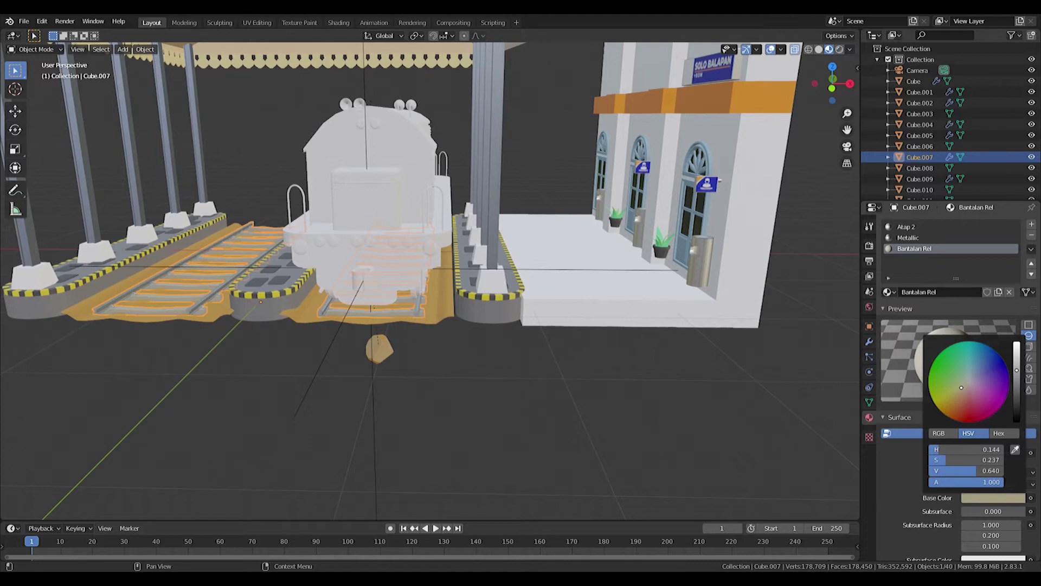
{"action": "key", "text": "Tab"}
{"action": "key", "text": "Tab"}
{"action": "middle_click", "coordinate": [407, 351]}
{"action": "middle_click", "coordinate": [421, 410]}
{"action": "middle_click", "coordinate": [479, 409]}
{"action": "middle_click", "coordinate": [455, 272]}
{"action": "middle_click", "coordinate": [425, 367]}
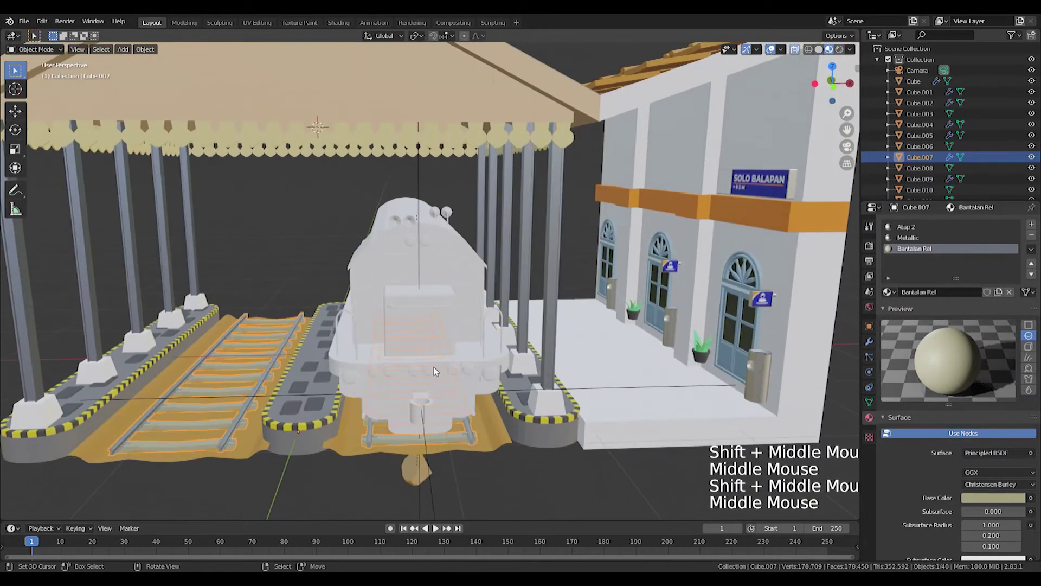
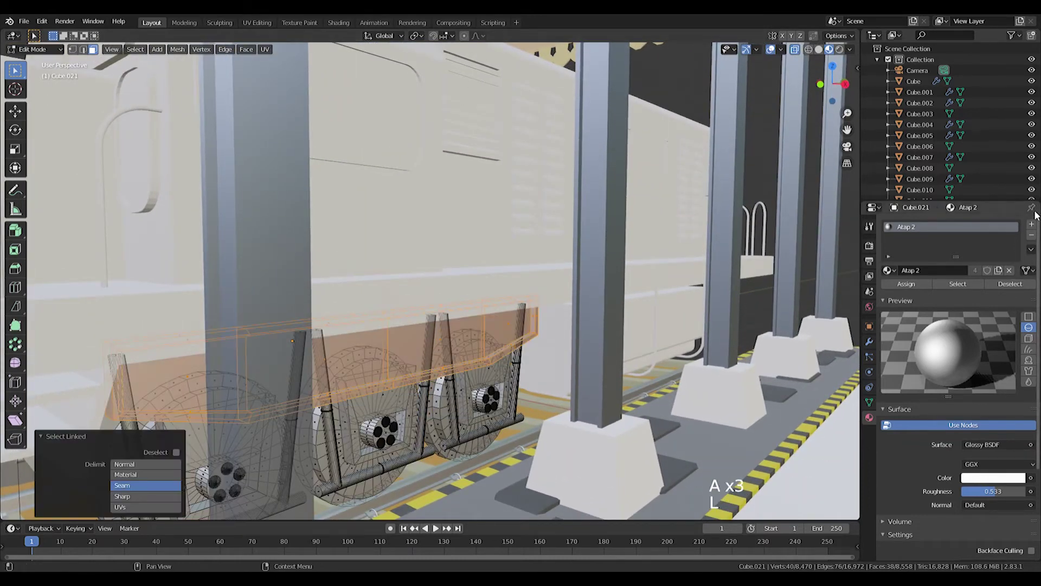
- Add a Metallic 2 material slot to the locomotive's lower body Cube.021
{"action": "left_click", "coordinate": [1034, 228]}
{"action": "left_click", "coordinate": [896, 298]}
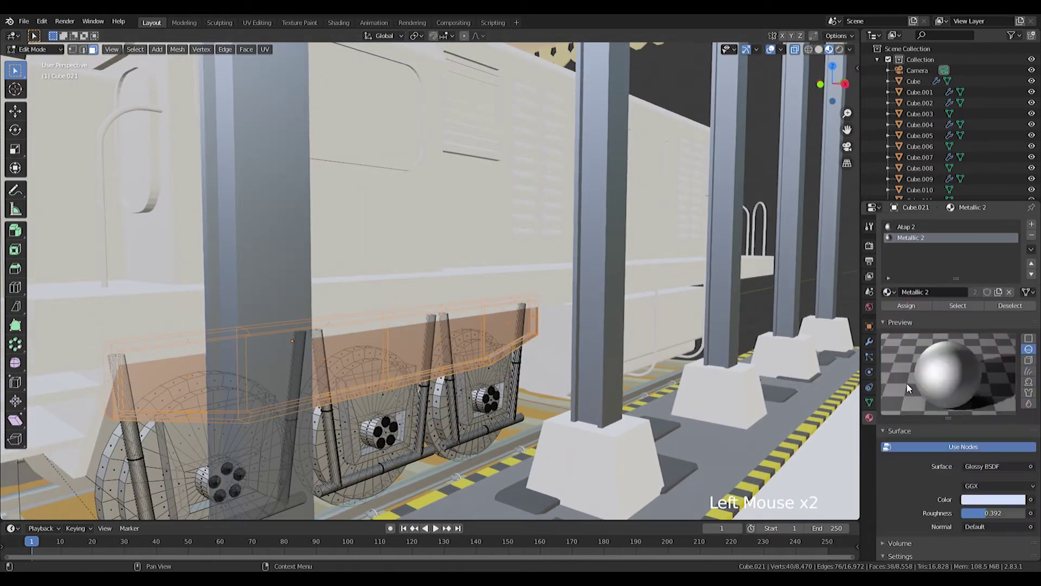
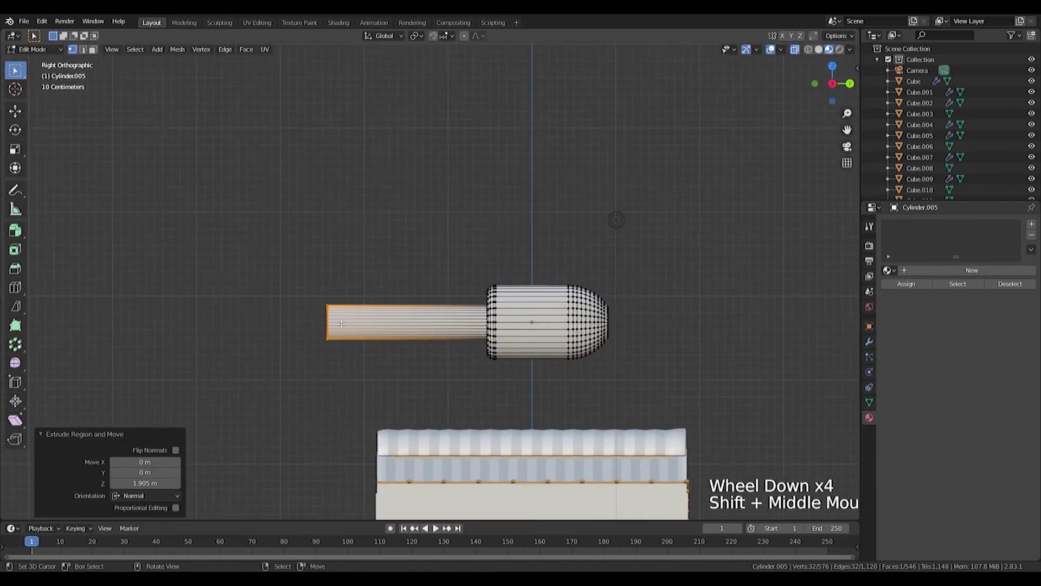
- Bend the pipe end, extrude an upright section, tilt it upward and narrow it
{"action": "key", "text": "e"}
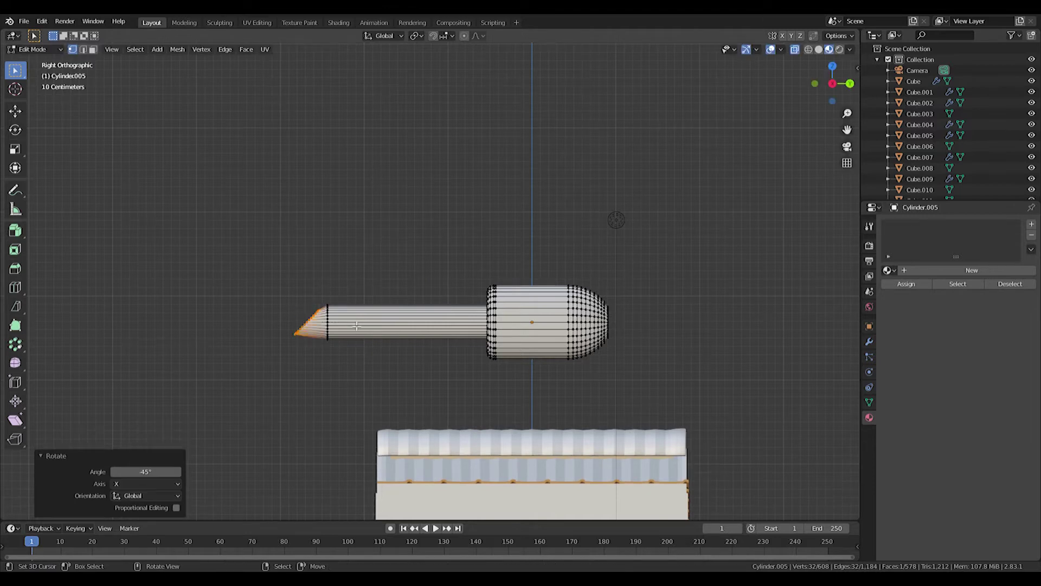
{"action": "key", "text": "g"}
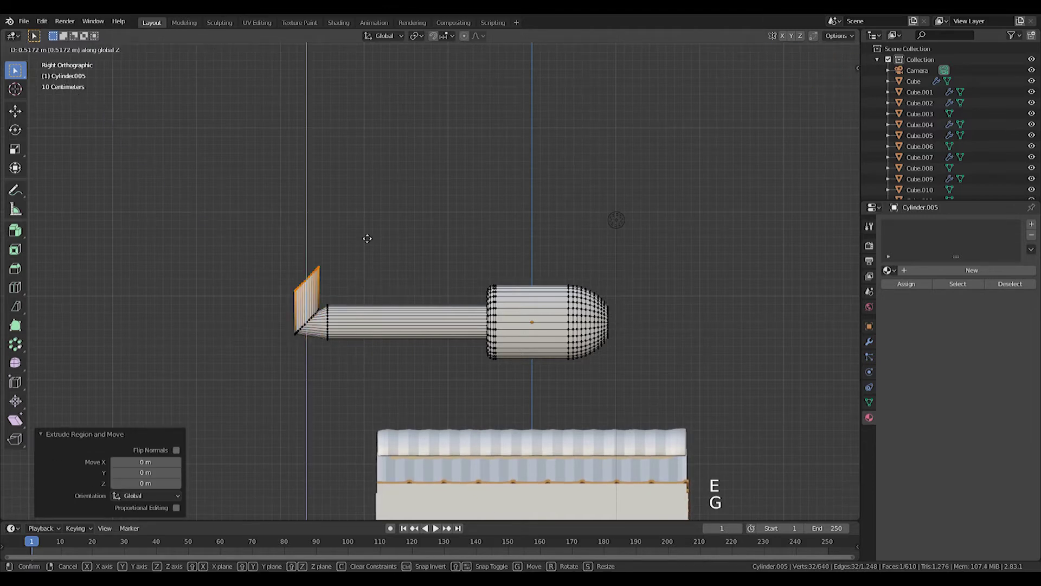
{"action": "key", "text": "r"}
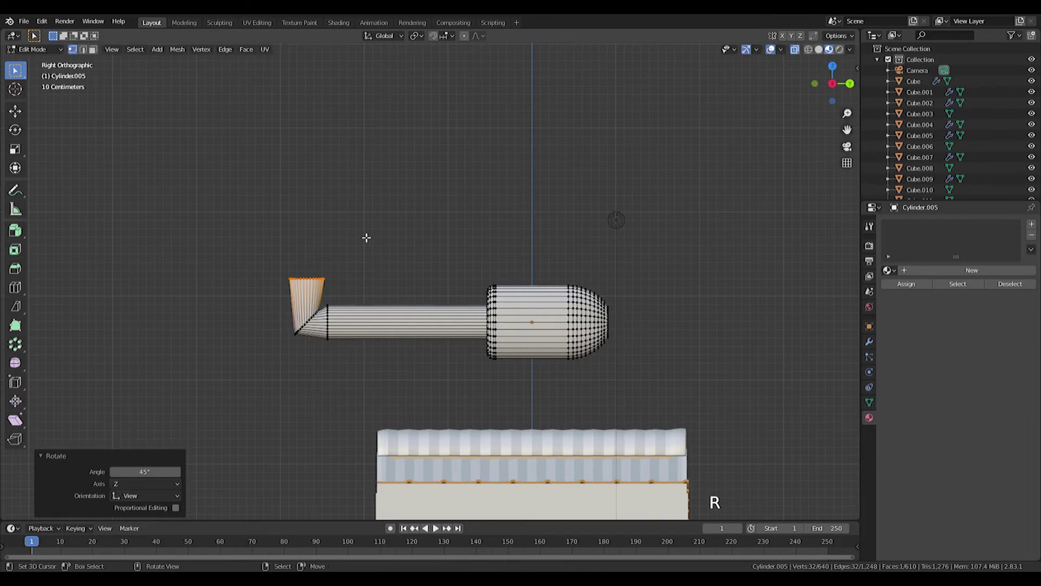
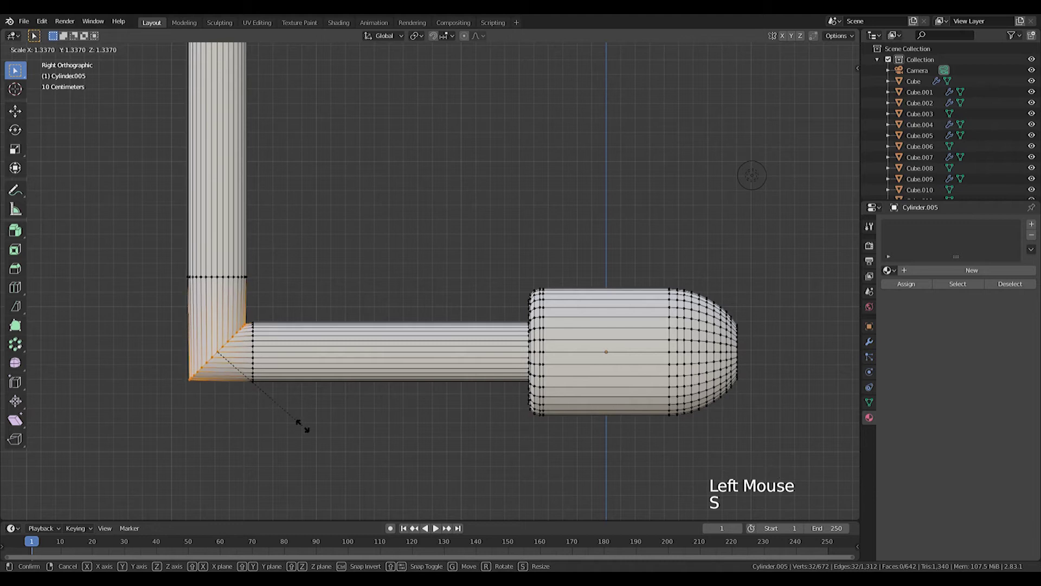
{"action": "key", "text": "KP_1"}
{"action": "key", "text": "s"}
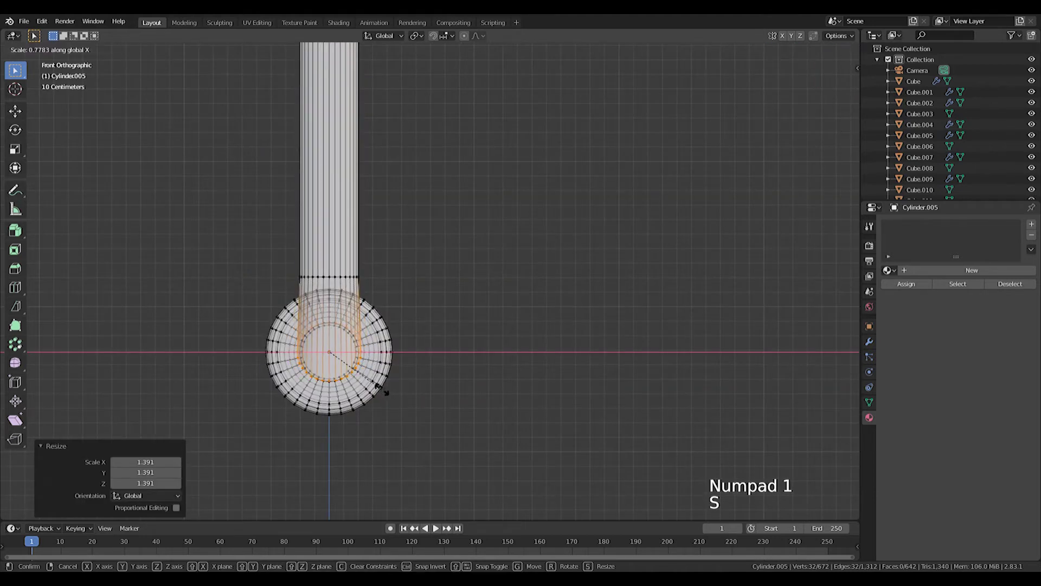
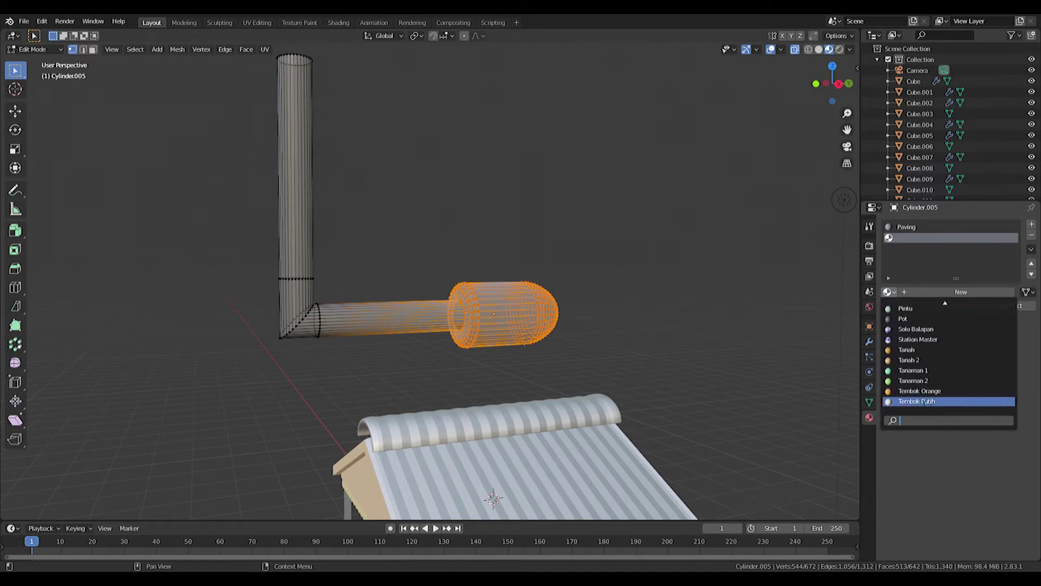
- Scale the capsule-ended pipe down and move it toward the locomotive body
{"action": "left_click", "coordinate": [917, 310]}
{"action": "key", "text": "Tab"}
{"action": "middle_click", "coordinate": [627, 342]}
{"action": "scroll", "scroll_direction": "down", "scroll_amount": 3}
{"action": "key", "text": "KP_3"}
{"action": "key", "text": "KP_1"}
{"action": "key", "text": "KP_3"}
{"action": "middle_click", "coordinate": [571, 344]}
{"action": "middle_click", "coordinate": [504, 409]}
{"action": "scroll", "scroll_direction": "up", "scroll_amount": 3}
{"action": "middle_click", "coordinate": [583, 321]}
{"action": "key", "text": "g"}
{"action": "key", "text": "s"}
{"action": "scroll", "scroll_direction": "up", "scroll_amount": 3}
{"action": "middle_click", "coordinate": [535, 349]}
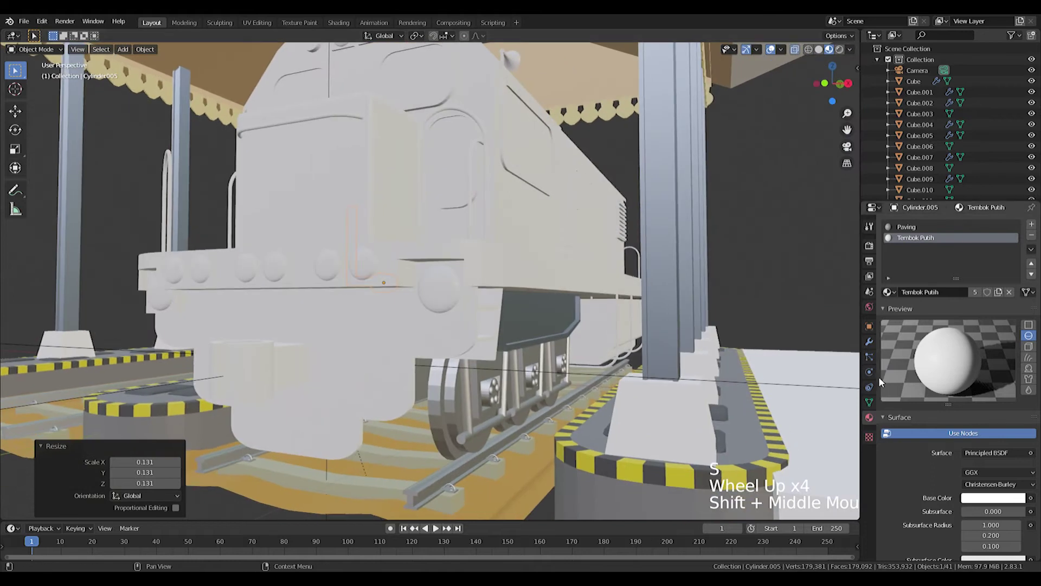
- Check the pipe's modifiers and snap the pipe set onto the locomotive front
{"action": "left_click", "coordinate": [873, 345]}
{"action": "left_click", "coordinate": [954, 230]}
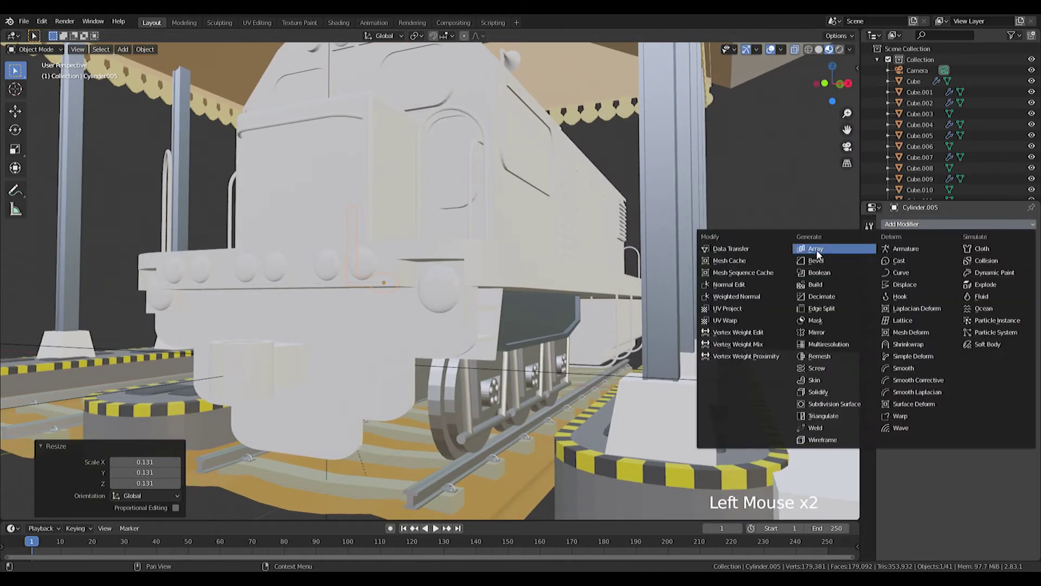
{"action": "middle_click", "coordinate": [504, 260]}
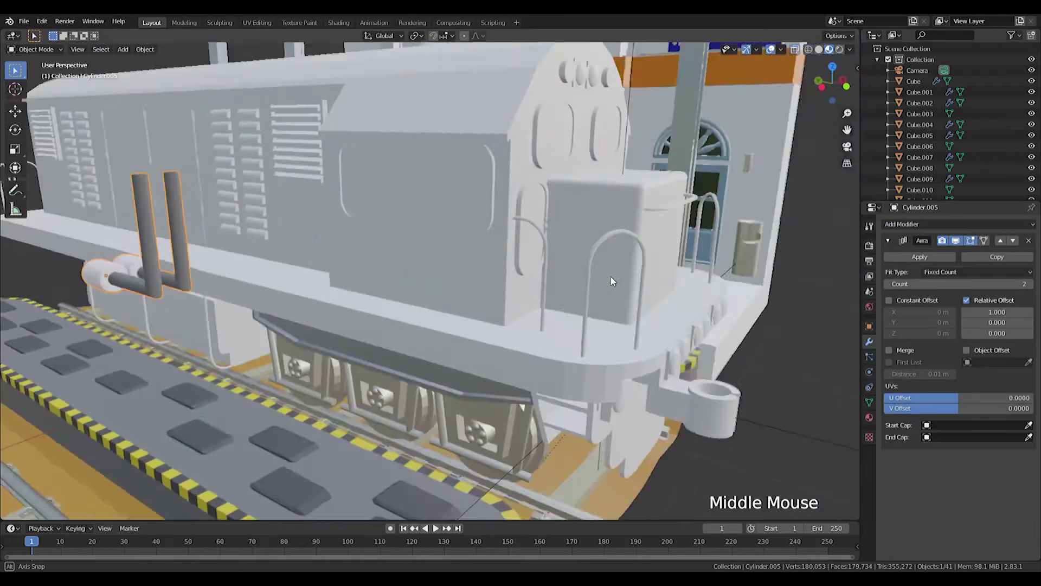
{"action": "right_click", "coordinate": [589, 301]}
{"action": "key", "text": "shift+s"}
{"action": "right_click", "coordinate": [199, 260]}
{"action": "key", "text": "shift+s"}
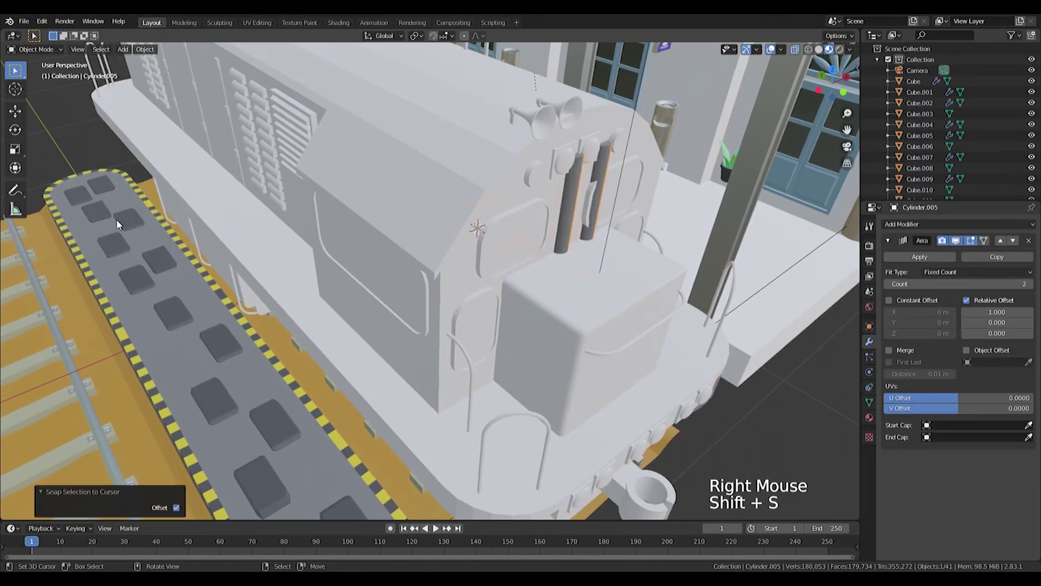
- From front view, nudge the pipe lower, right and slightly up against the body's underside
{"action": "key", "text": "KP_3"}
{"action": "key", "text": "KP_1"}
{"action": "key", "text": "Tab"}
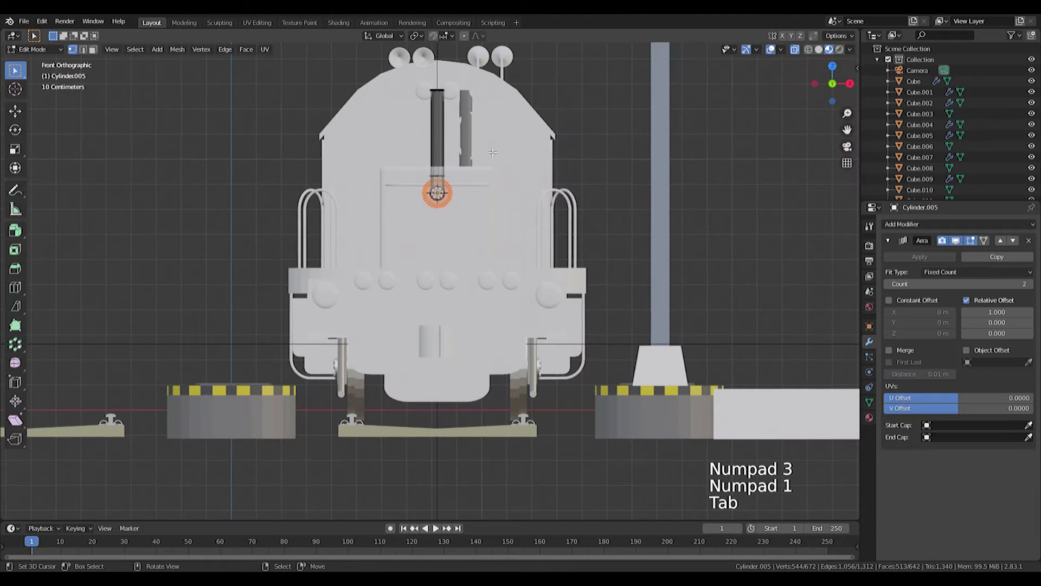
{"action": "key", "text": "g"}
{"action": "key", "text": "a"}
{"action": "key", "text": "s"}
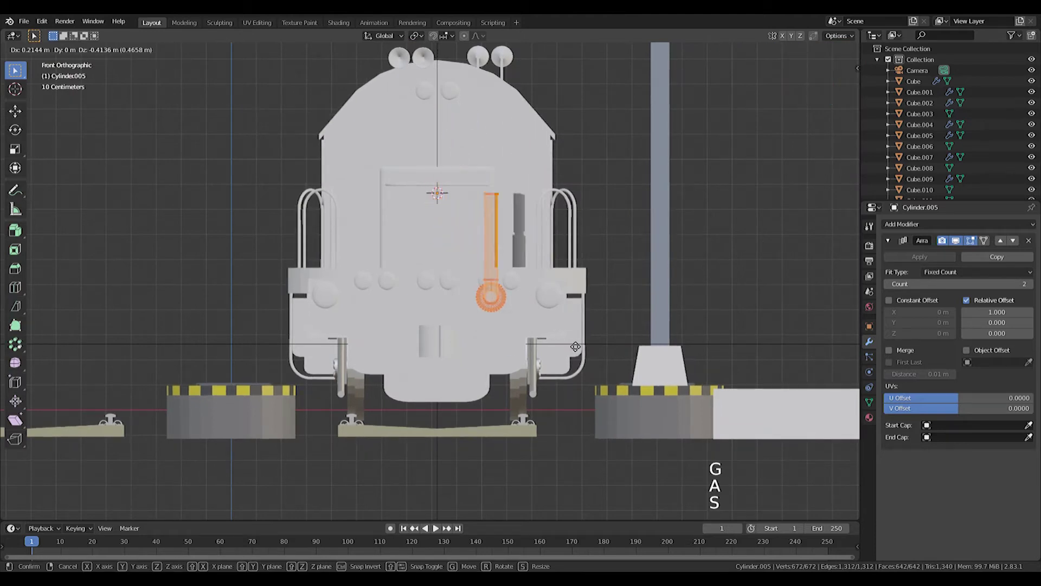
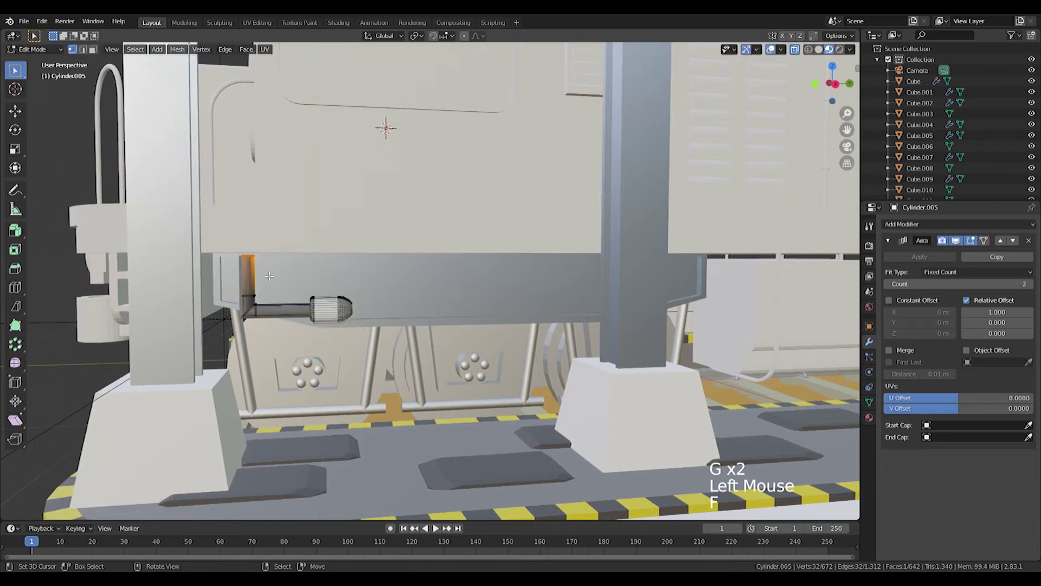
{"action": "key", "text": "z"}
{"action": "key", "text": "f"}
{"action": "key", "text": "g"}
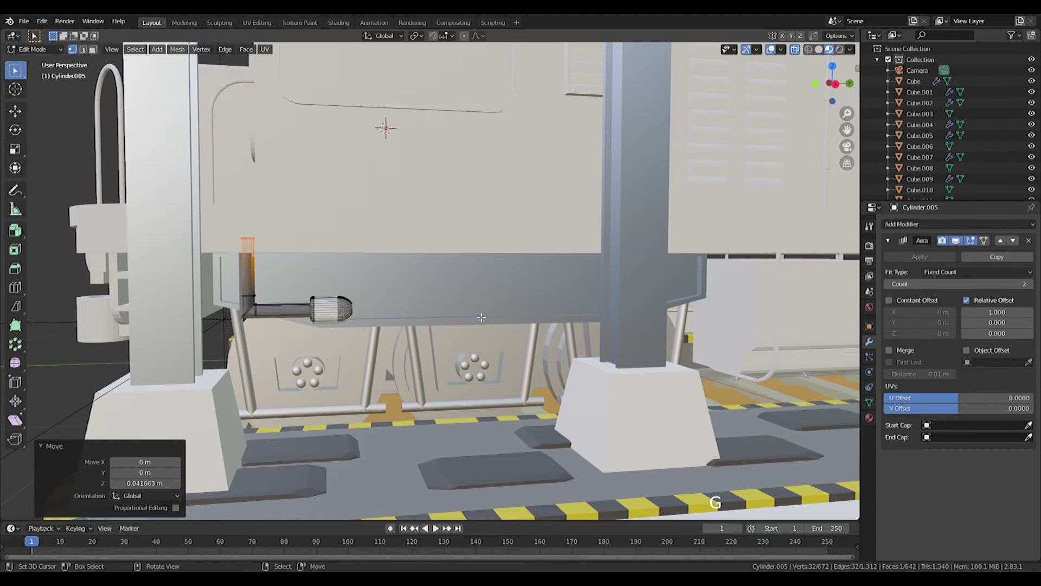
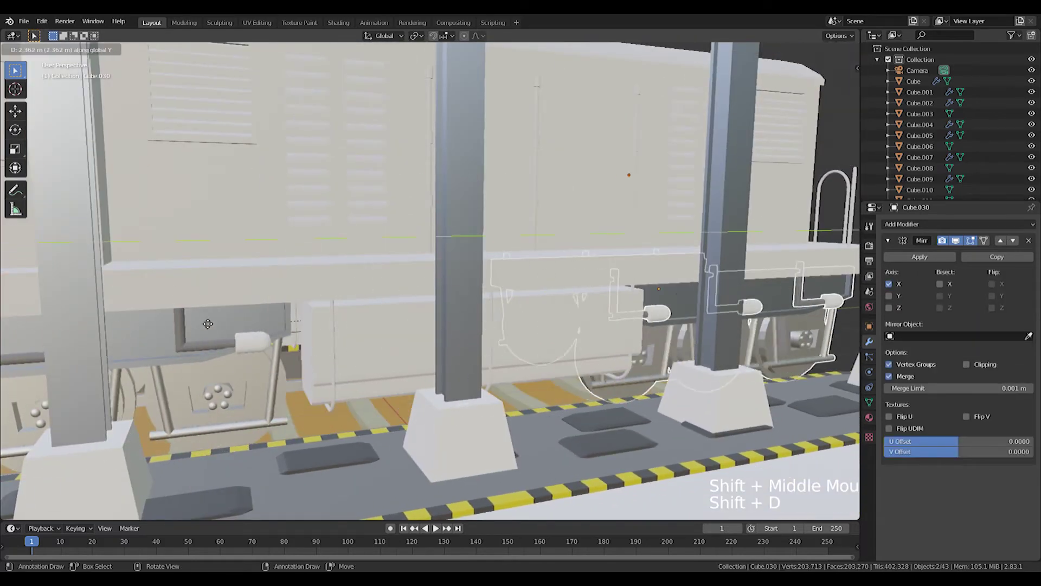
- Place the duplicated pipe set further along the locomotive, constrained to the Y axis
{"action": "middle_click", "coordinate": [691, 303]}
{"action": "middle_click", "coordinate": [526, 318]}
{"action": "key", "text": "g"}
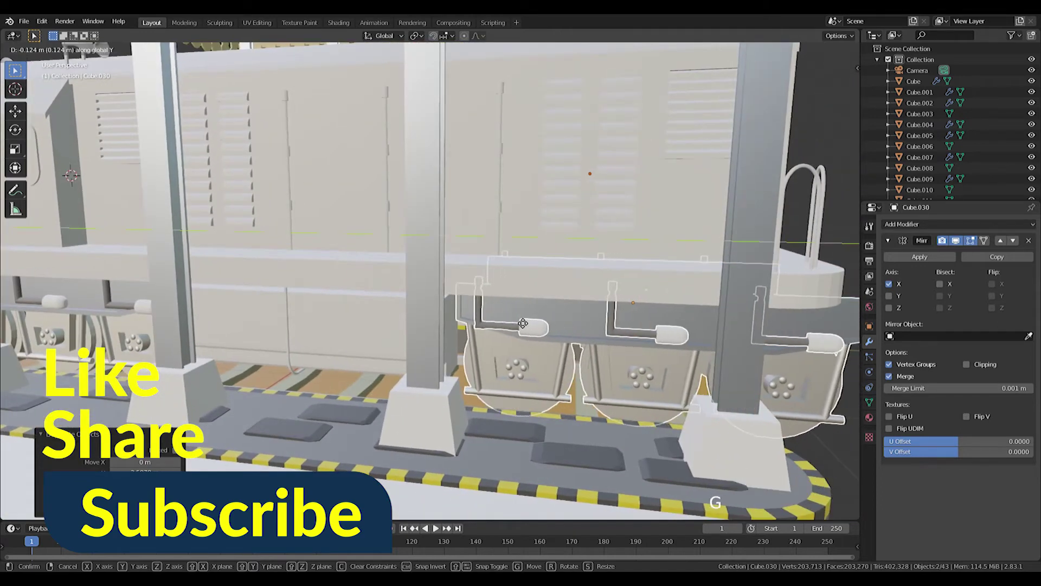
{"action": "middle_click", "coordinate": [358, 294]}
{"action": "right_click", "coordinate": [359, 343]}
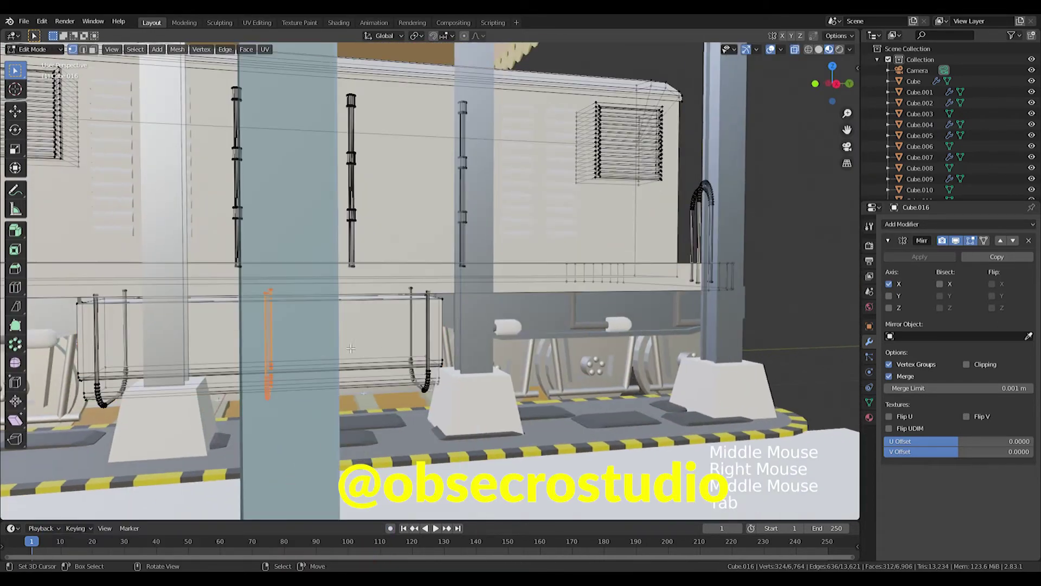
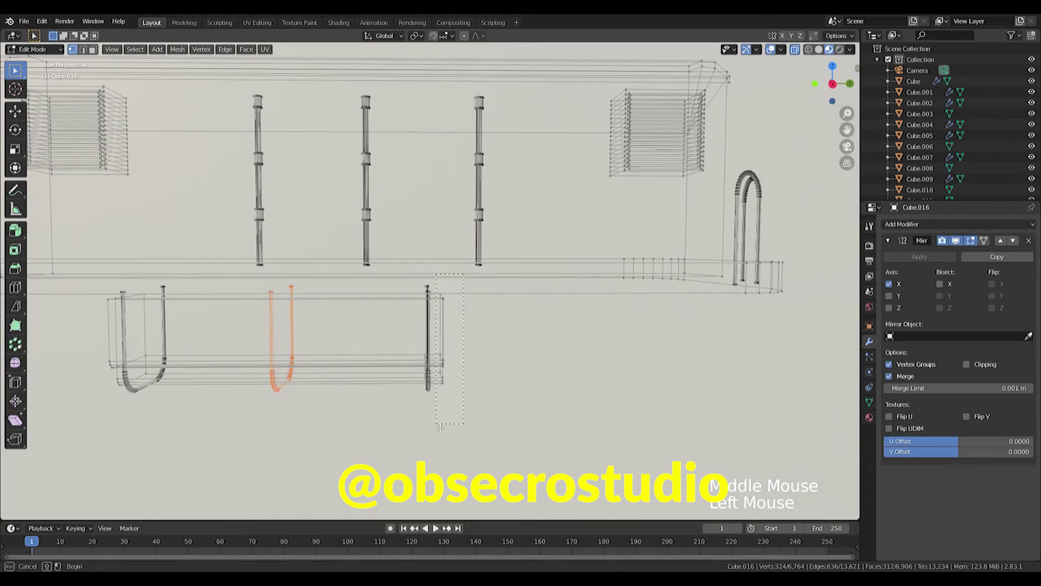
- In Edit Mode shift the hanging frame's vertical rod along Y, checking it from side view
{"action": "key", "text": "g"}
{"action": "key", "text": "Tab"}
{"action": "middle_click", "coordinate": [519, 357]}
{"action": "right_click", "coordinate": [537, 359]}
{"action": "right_click", "coordinate": [544, 342]}
{"action": "key", "text": "g"}
{"action": "middle_click", "coordinate": [405, 337]}
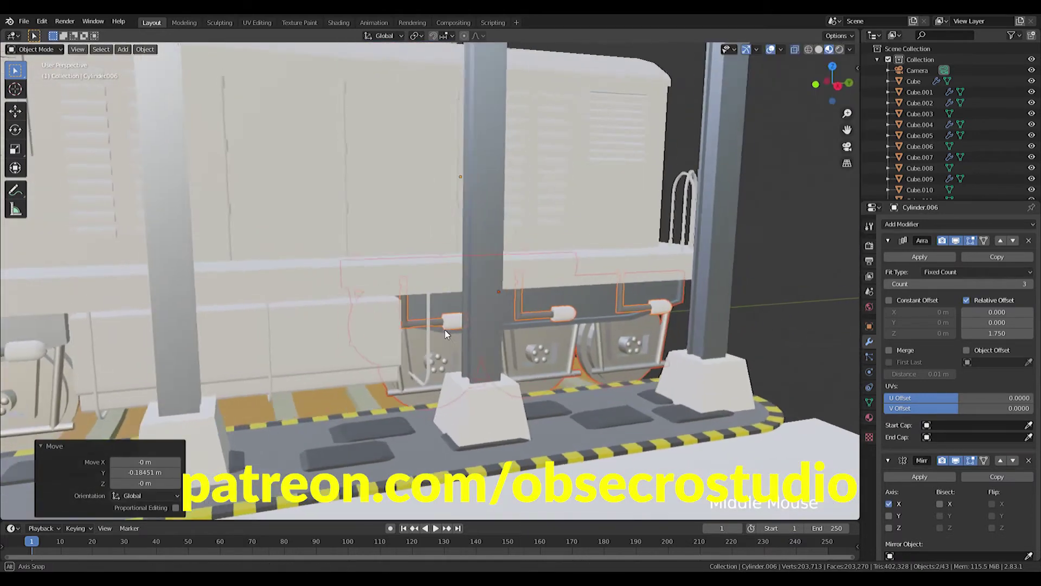
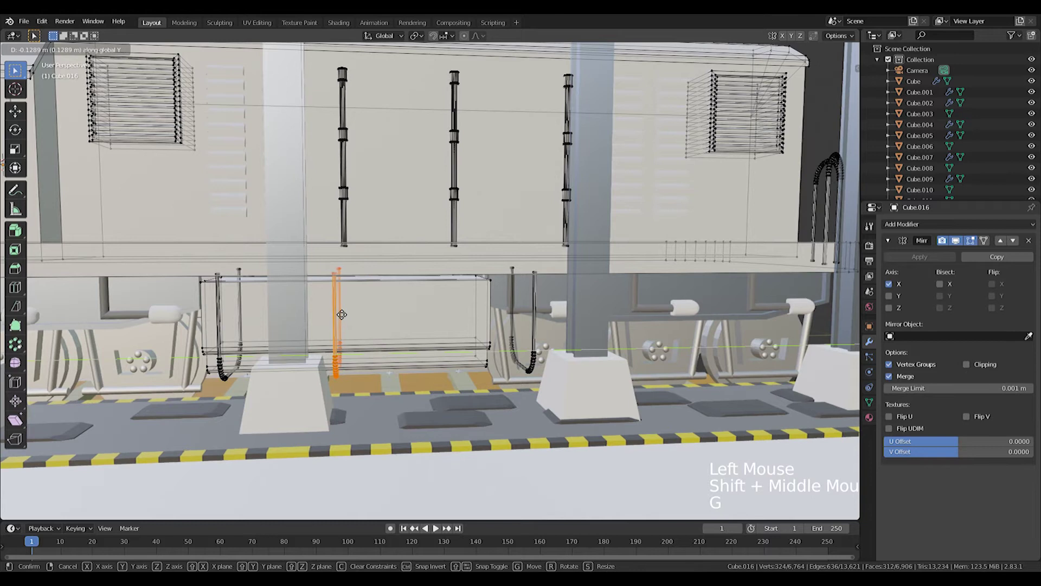
{"action": "key", "text": "ctrl+KP_3"}
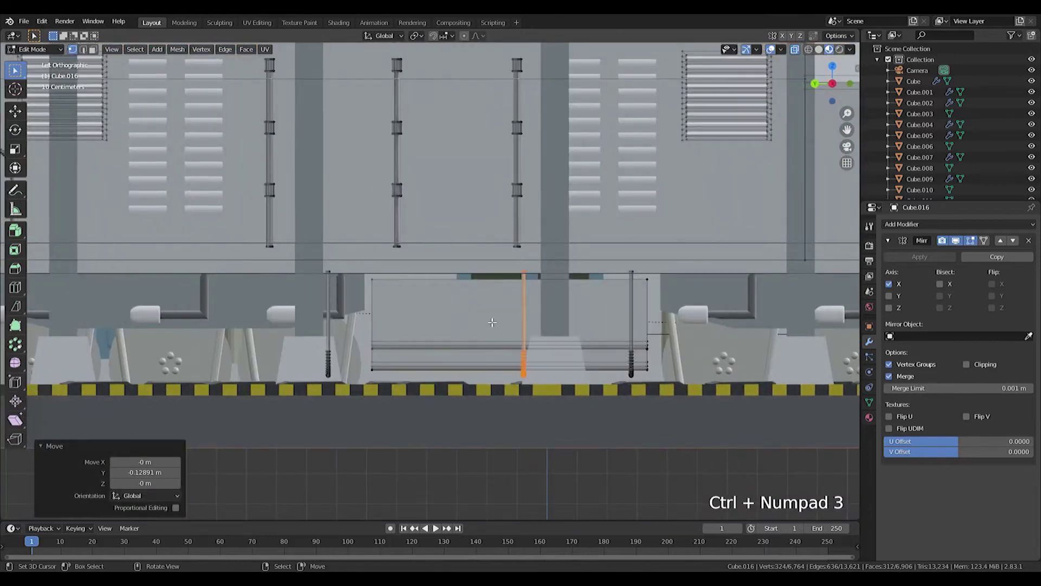
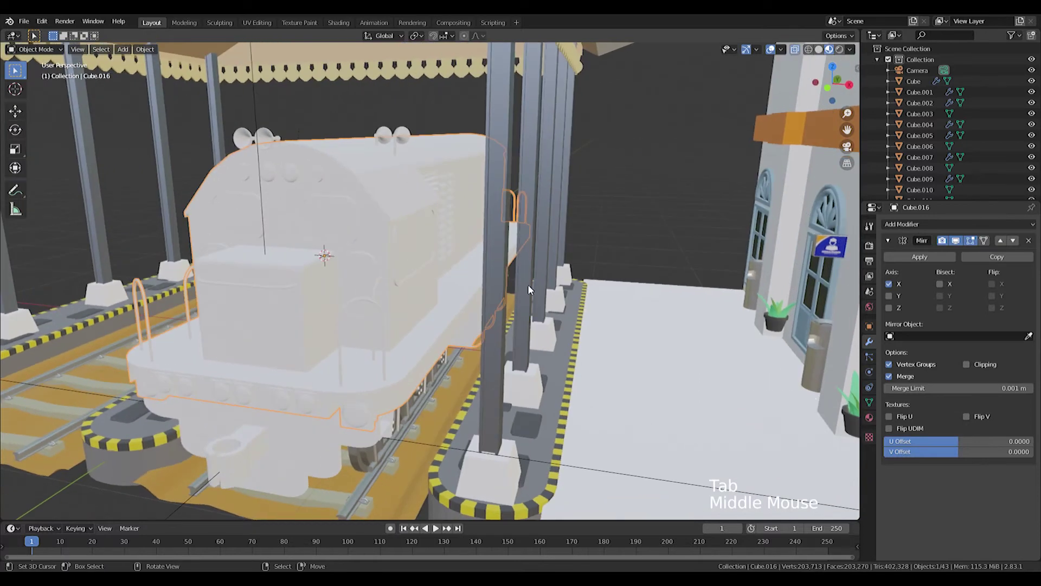
- Create material Besi Putih on the body with a light base colour and raised Metallic
{"action": "left_click", "coordinate": [876, 421]}
{"action": "left_click", "coordinate": [926, 274]}
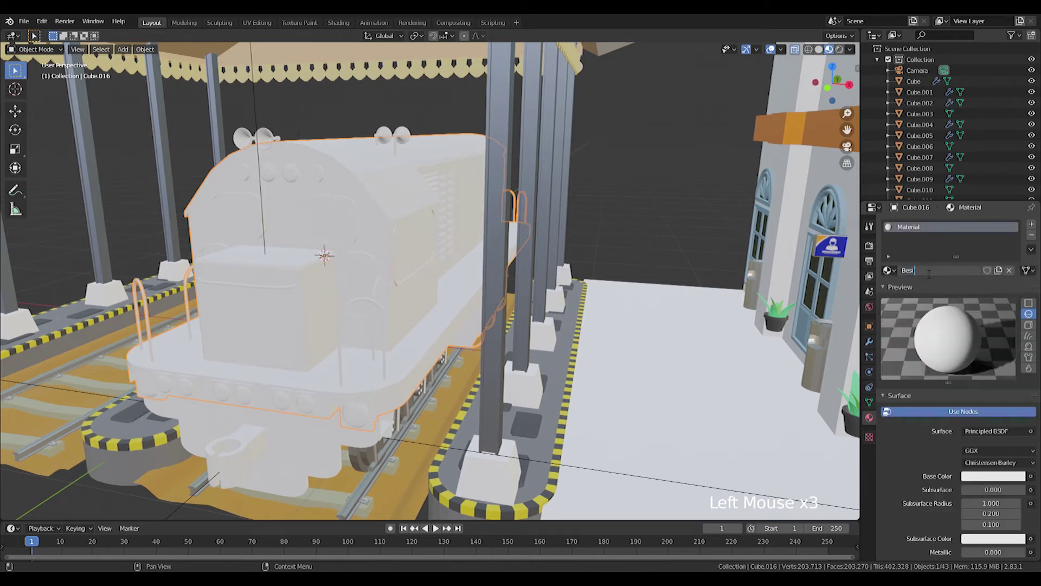
{"action": "left_click", "coordinate": [993, 430]}
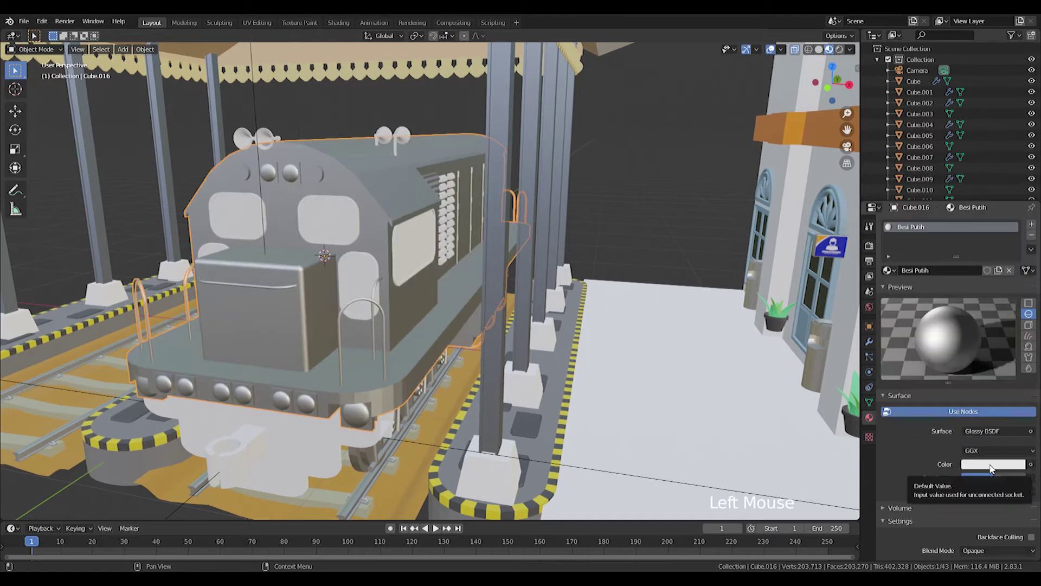
{"action": "key", "text": "ctrl+z"}
{"action": "scroll", "scroll_direction": "down", "scroll_amount": 3}
{"action": "left_click", "coordinate": [989, 491]}
{"action": "scroll", "scroll_direction": "down", "scroll_amount": 3}
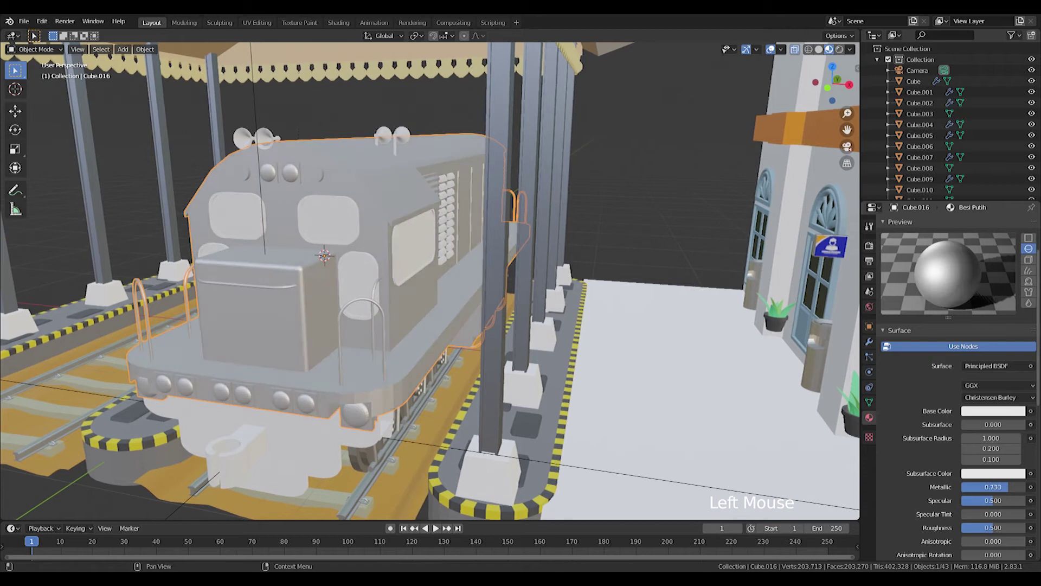
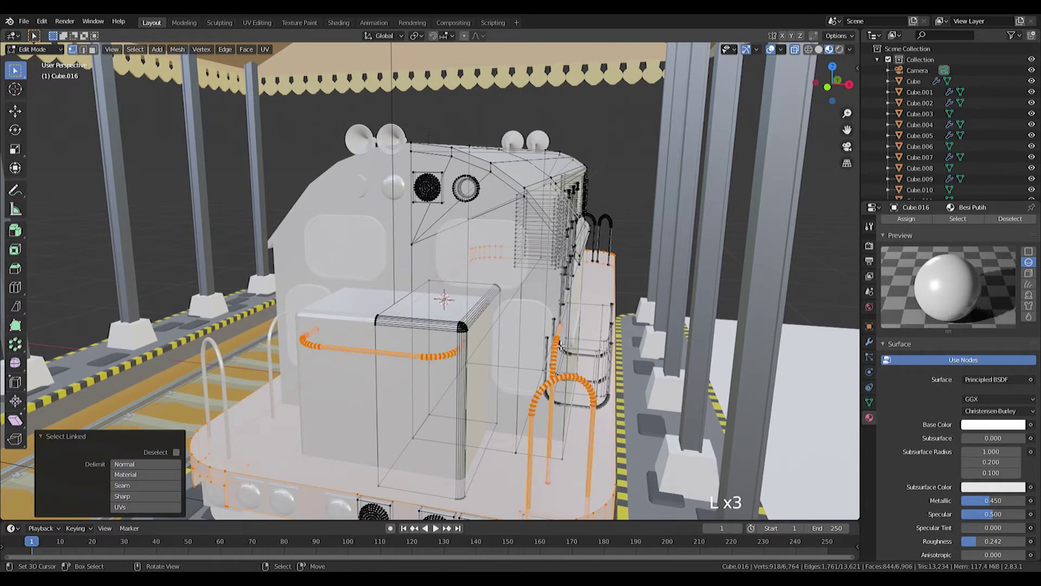
- Select the linked handrails and bumper strip and give them Metallic 2 in a new slot
{"action": "key", "text": "l"}
{"action": "key", "text": "l"}
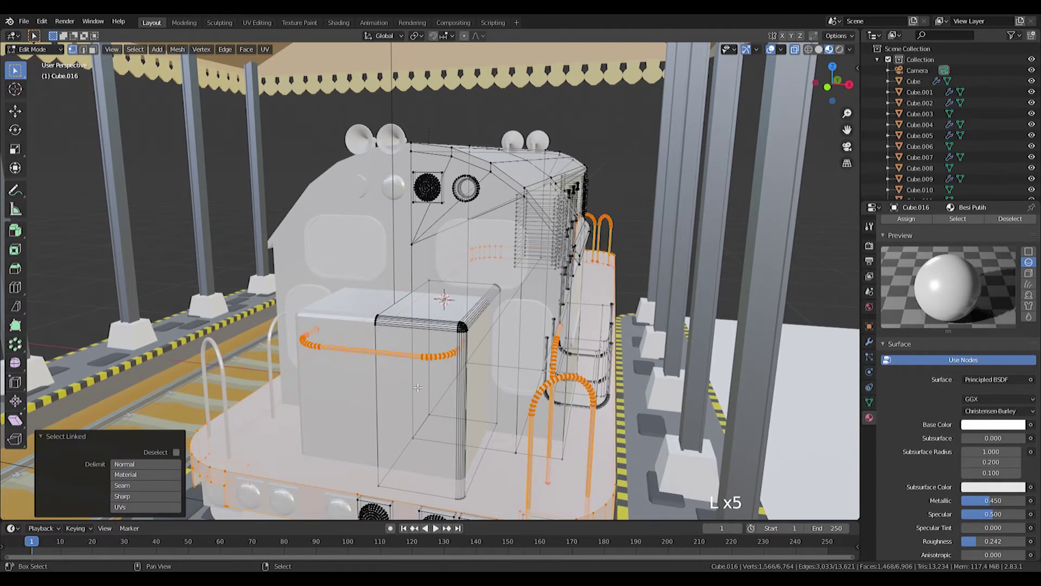
{"action": "key", "text": "shift+l"}
{"action": "scroll", "scroll_direction": "up", "scroll_amount": 3}
{"action": "scroll", "scroll_direction": "up", "scroll_amount": 3}
{"action": "left_click", "coordinate": [1036, 228]}
{"action": "left_click", "coordinate": [890, 296]}
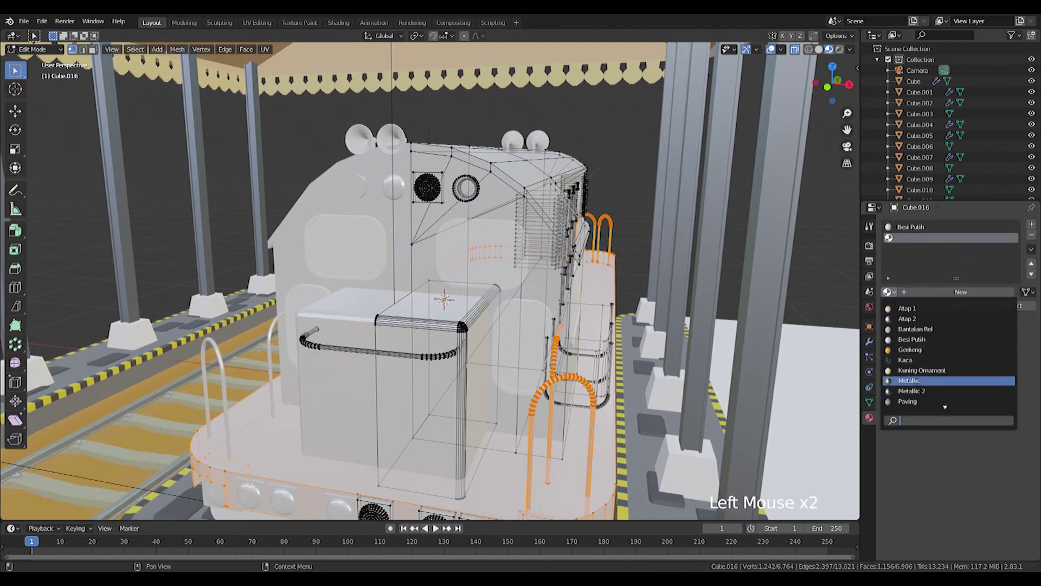
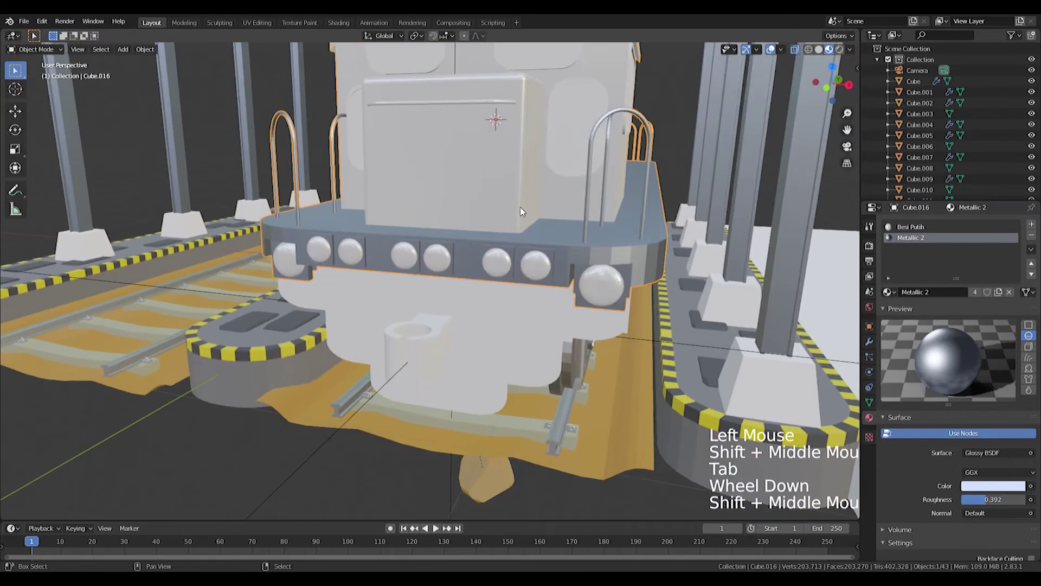
- Select the locomotive's lower front piece and bring up its material settings for Besi Putih
{"action": "middle_click", "coordinate": [542, 321]}
{"action": "middle_click", "coordinate": [509, 303]}
{"action": "middle_click", "coordinate": [507, 315]}
{"action": "middle_click", "coordinate": [489, 361]}
{"action": "middle_click", "coordinate": [490, 360]}
{"action": "right_click", "coordinate": [369, 428]}
{"action": "left_click", "coordinate": [919, 276]}
{"action": "left_click", "coordinate": [894, 278]}
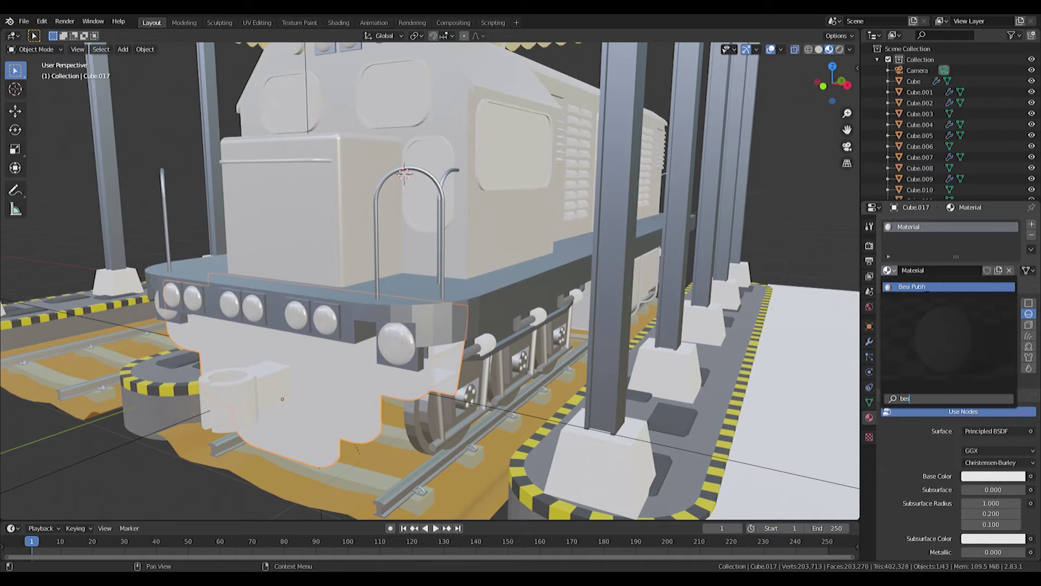
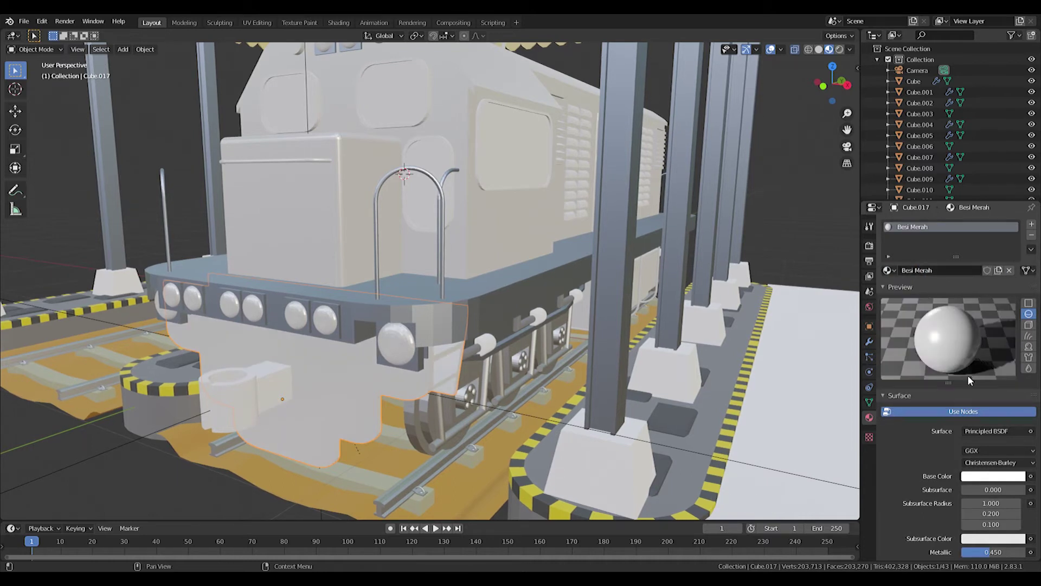
- Colour Besi Merah red, then add a slot with a new grey material named Besi Abu Abu
{"action": "left_click", "coordinate": [997, 477]}
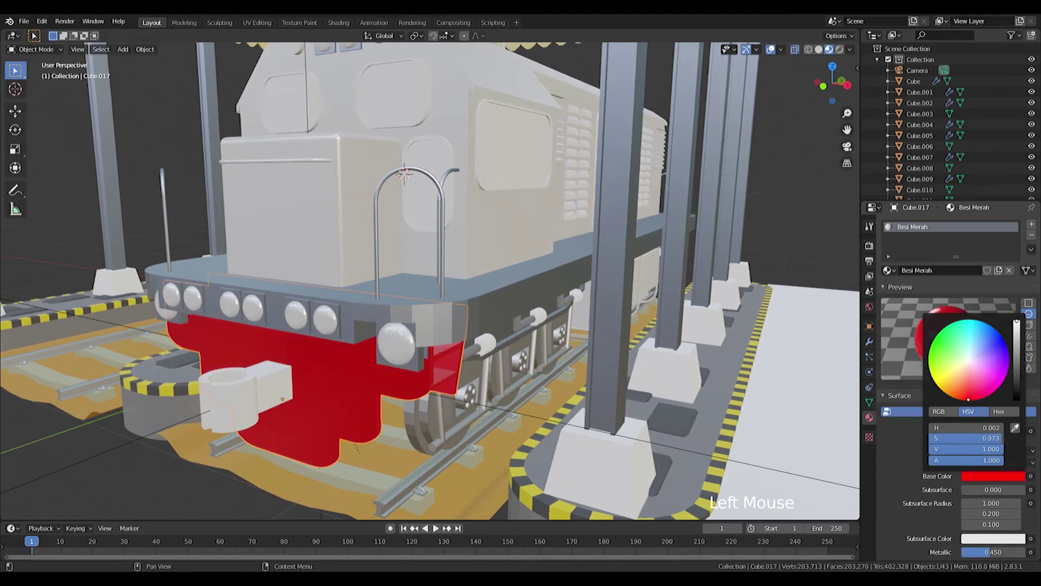
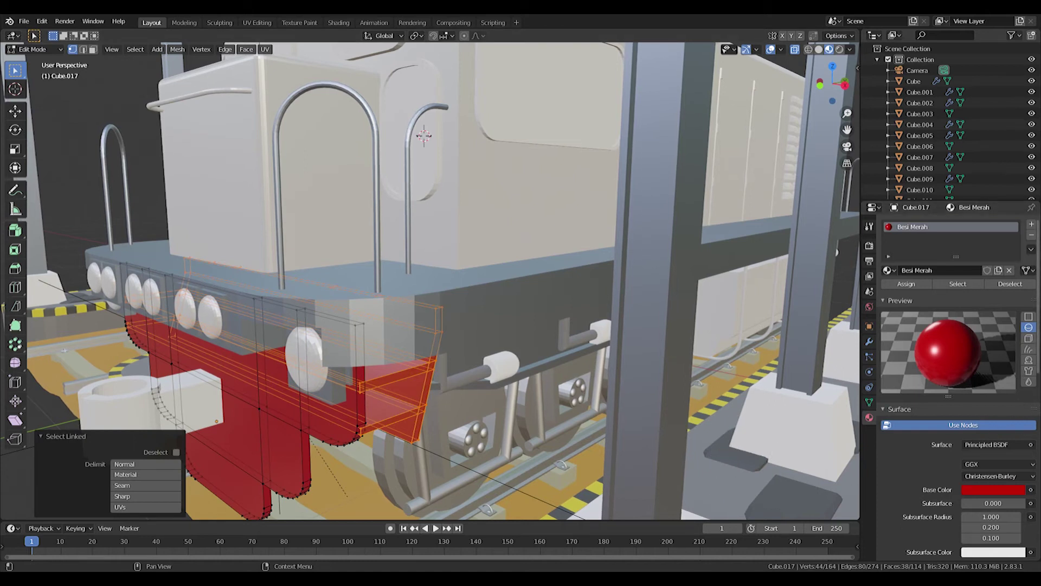
{"action": "left_click", "coordinate": [1038, 230]}
{"action": "left_click", "coordinate": [898, 299]}
{"action": "double_click", "coordinate": [956, 298]}
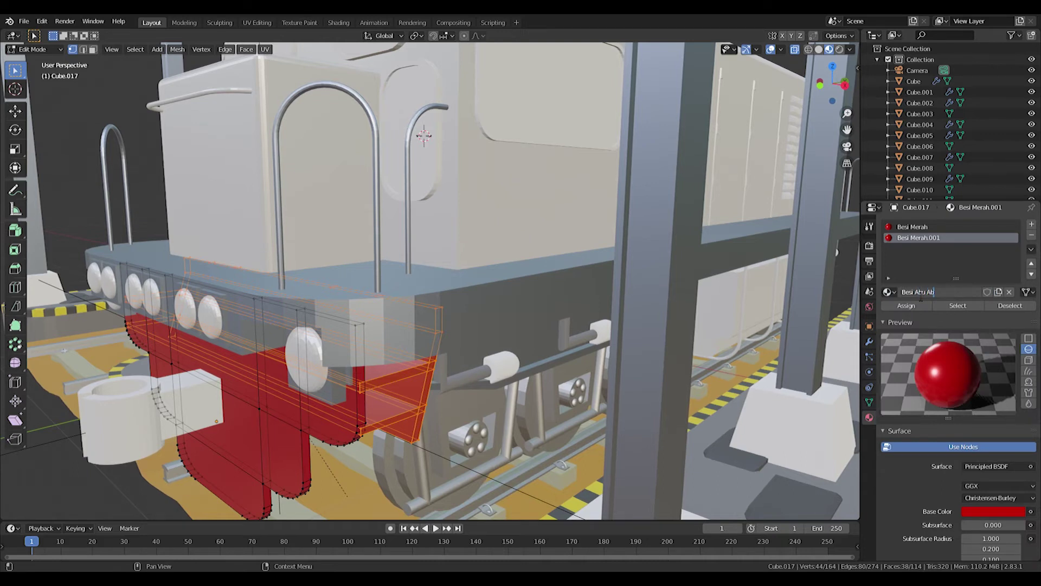
{"action": "left_click", "coordinate": [1002, 516]}
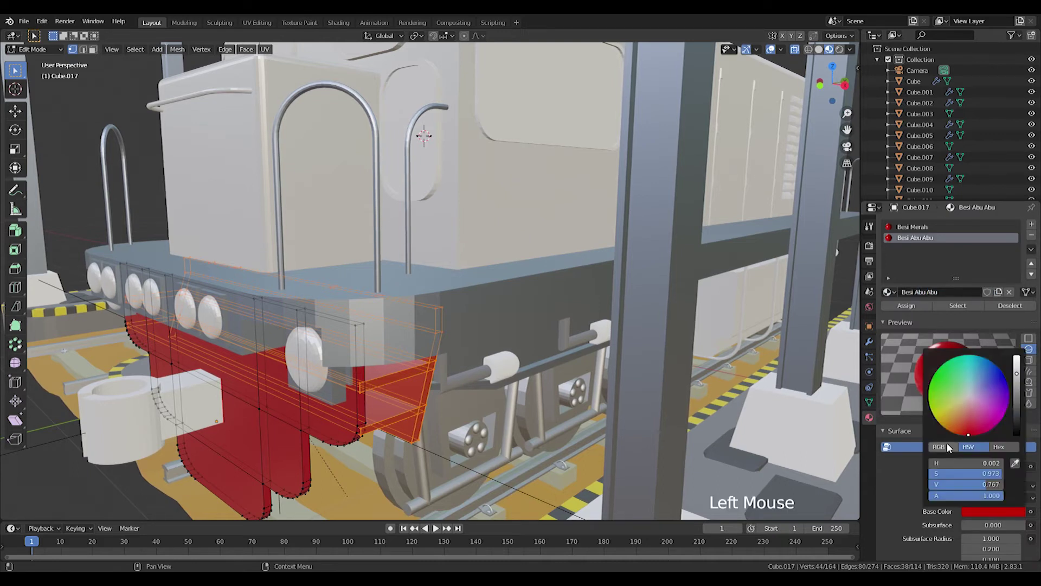
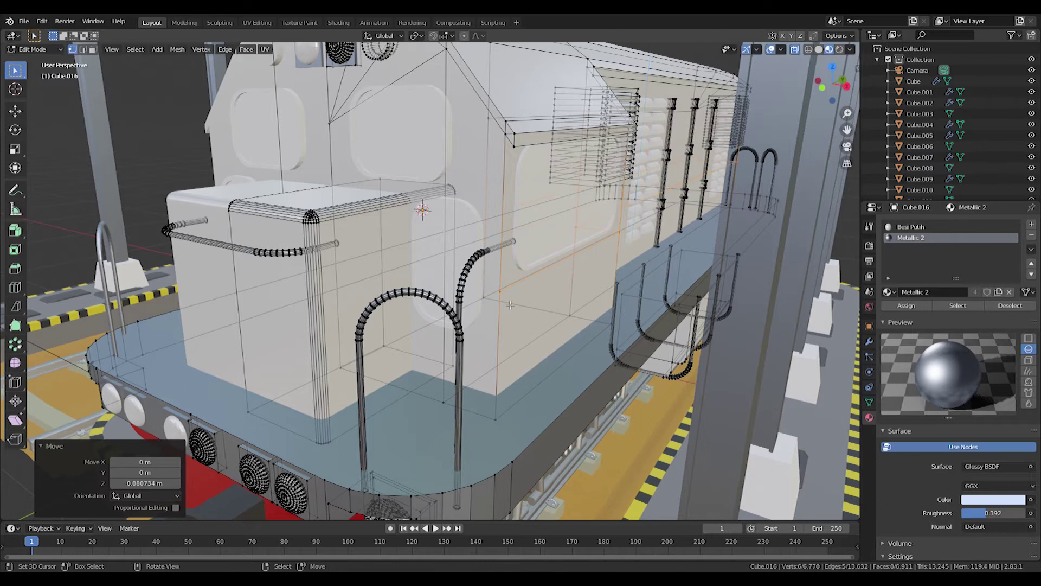
- Knife-cut and loop-cut stripe faces into the body side and add a new stripe material slot
{"action": "key", "text": "k"}
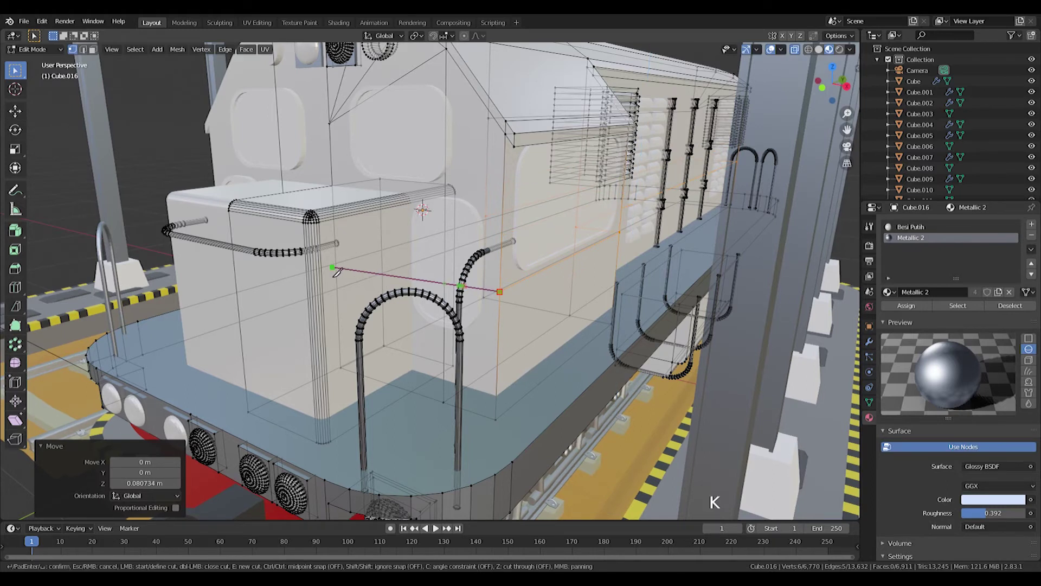
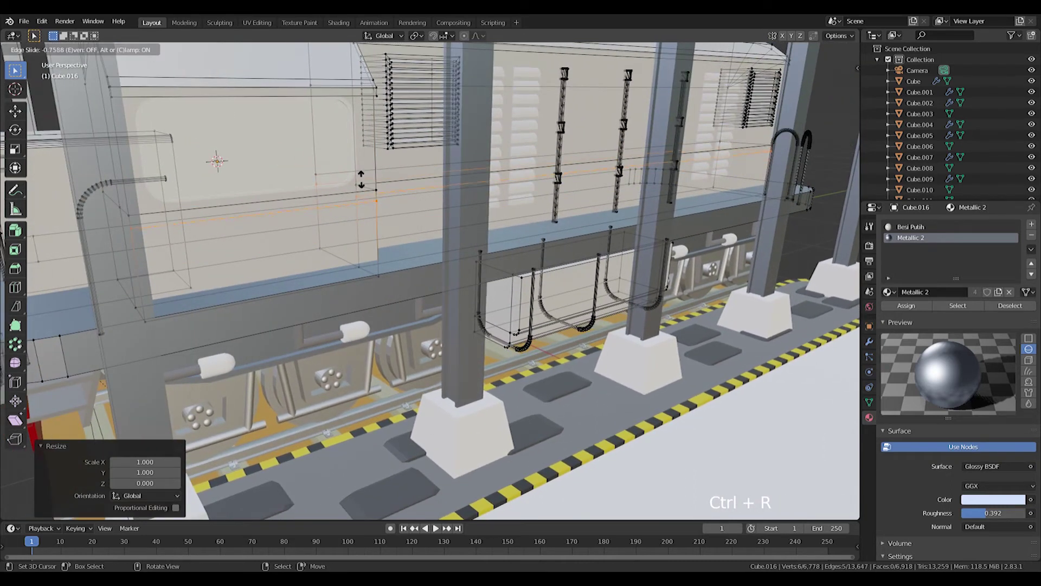
{"action": "key", "text": "ctrl+r"}
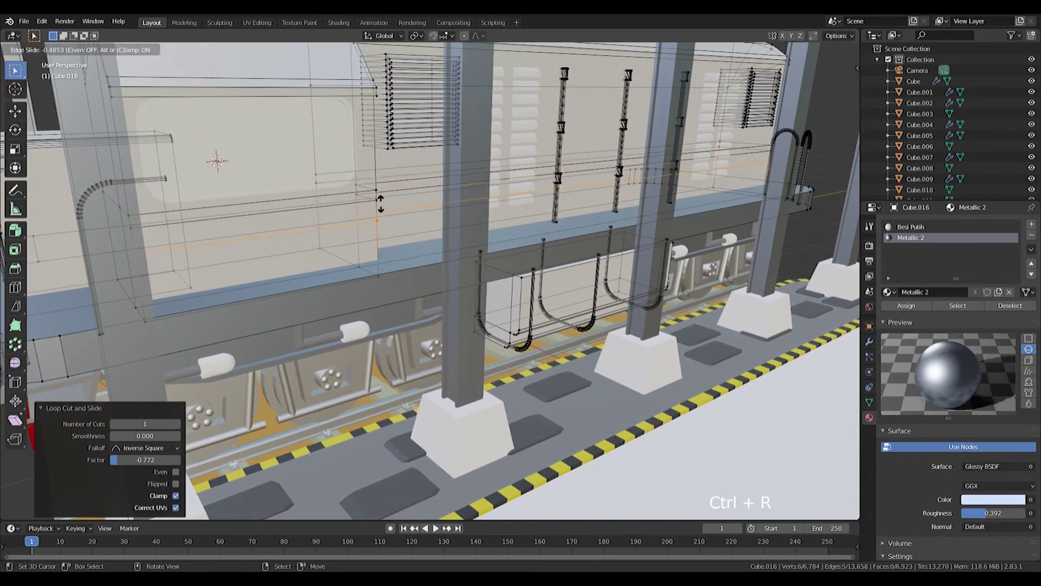
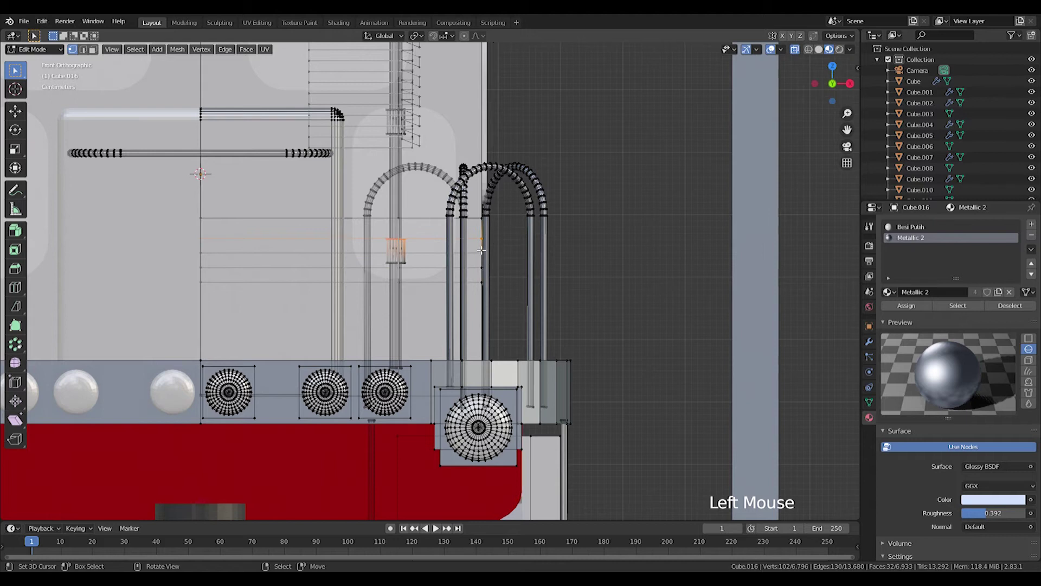
{"action": "scroll", "scroll_direction": "up", "scroll_amount": 3}
{"action": "key", "text": "c"}
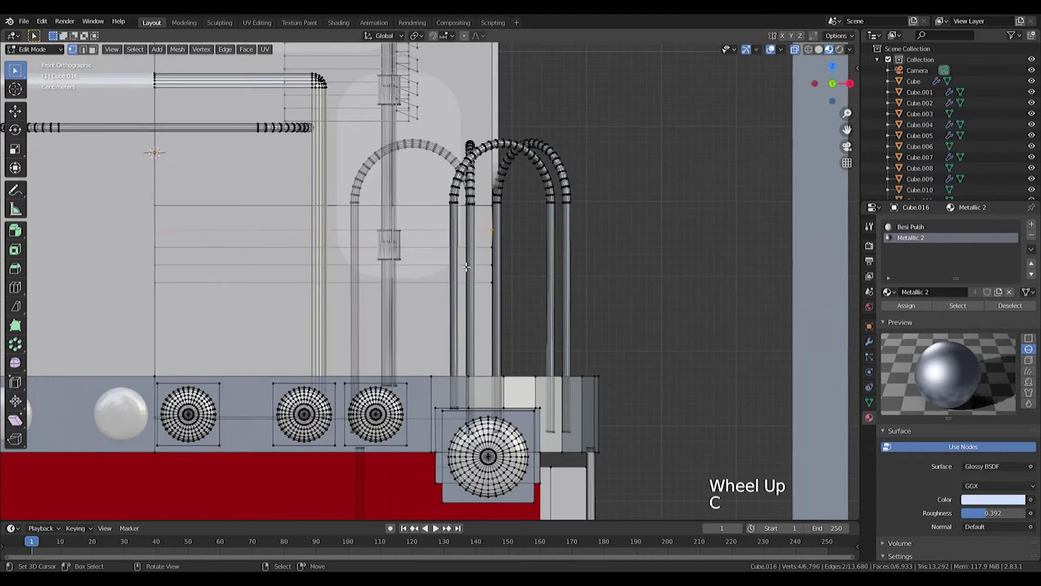
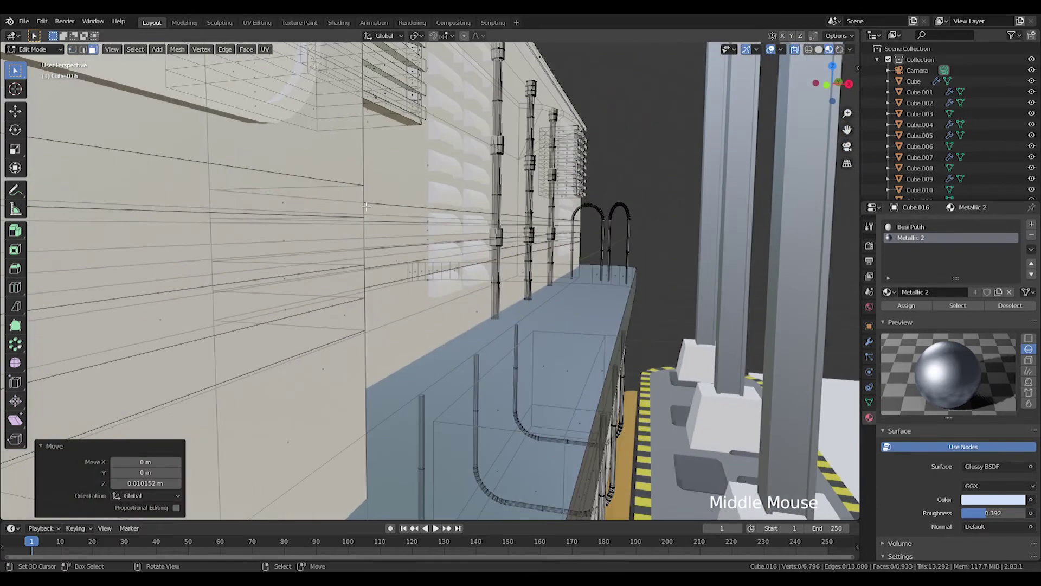
{"action": "key", "text": "shift+alt+Right"}
{"action": "scroll", "scroll_direction": "down", "scroll_amount": 3}
{"action": "left_click", "coordinate": [1034, 225]}
{"action": "left_click", "coordinate": [898, 296]}
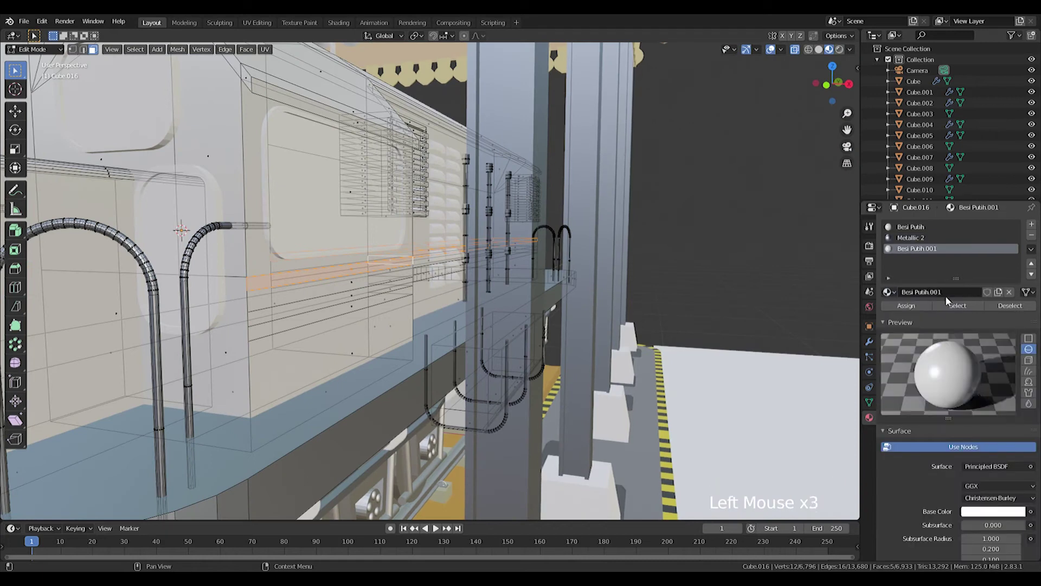
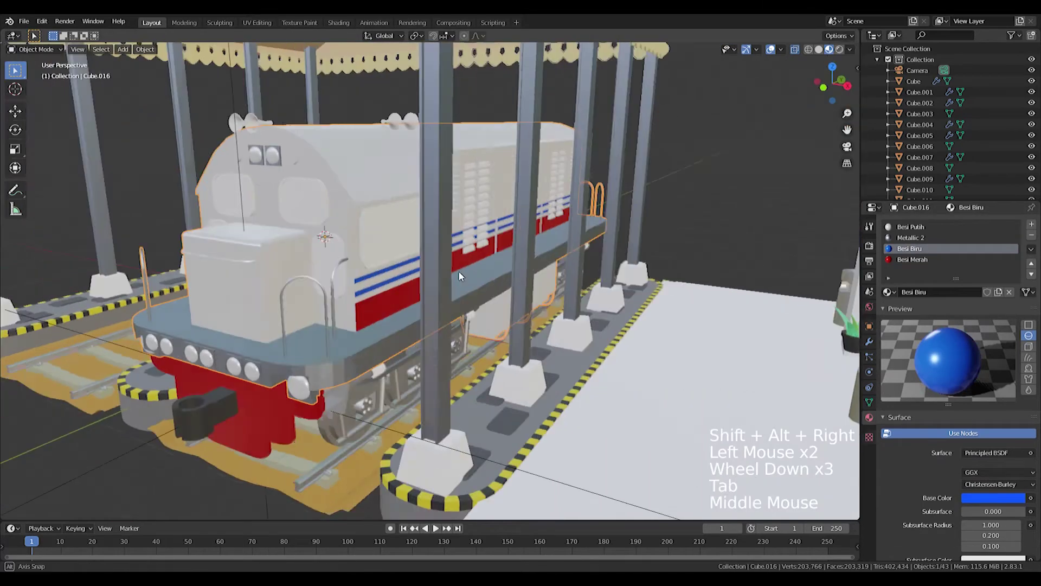
- Knife-cut the body panels, merge stray vertices and add two loop cuts across the hood
{"action": "scroll", "scroll_direction": "up", "scroll_amount": 3}
{"action": "middle_click", "coordinate": [551, 295]}
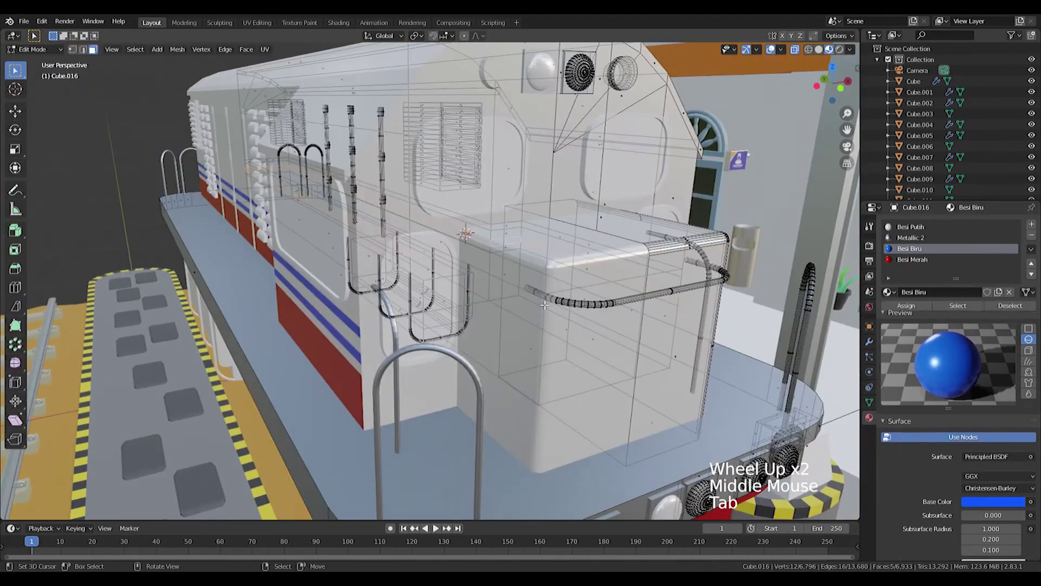
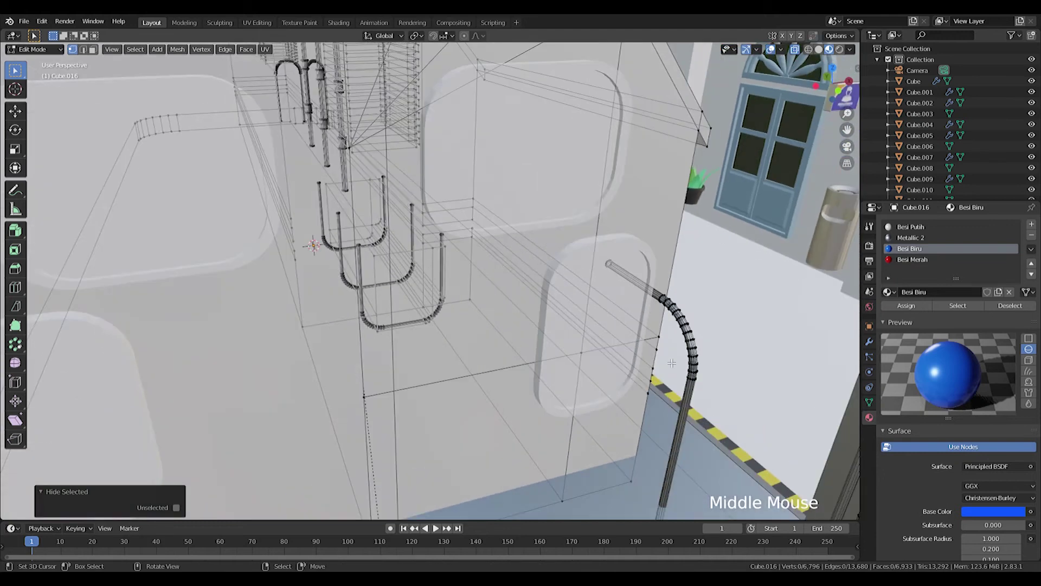
{"action": "key", "text": "k"}
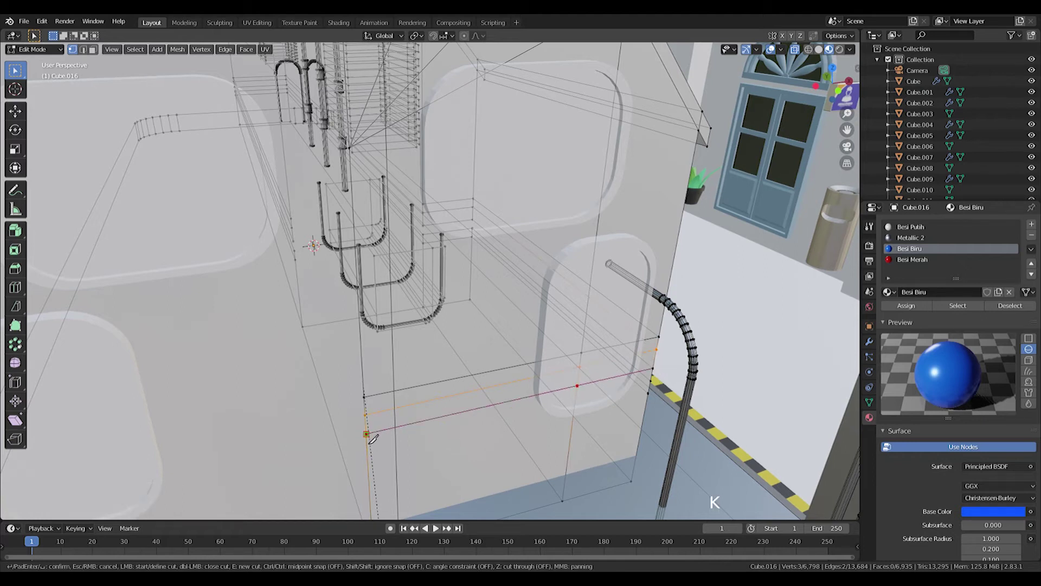
{"action": "key", "text": "k"}
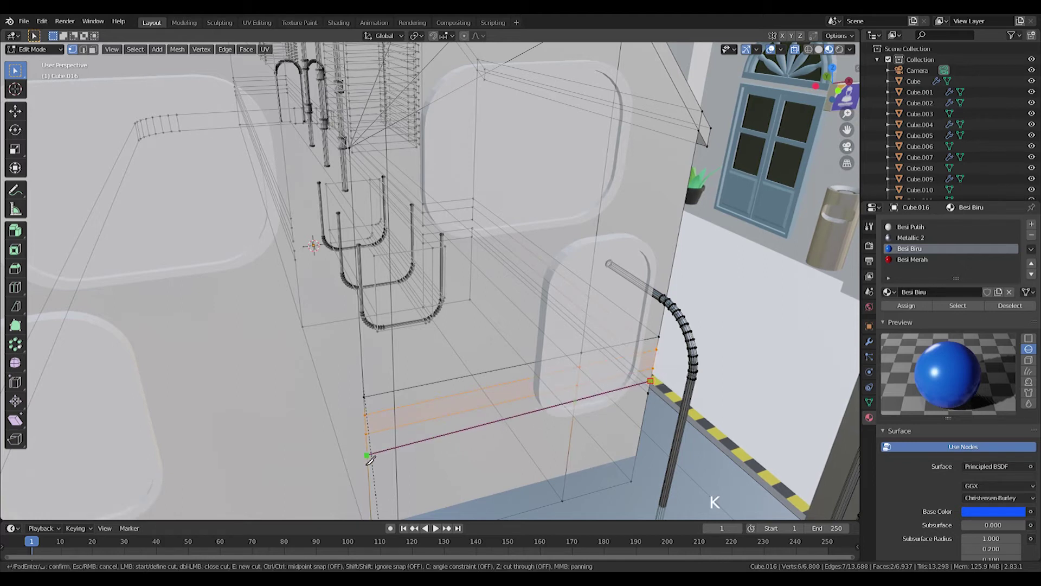
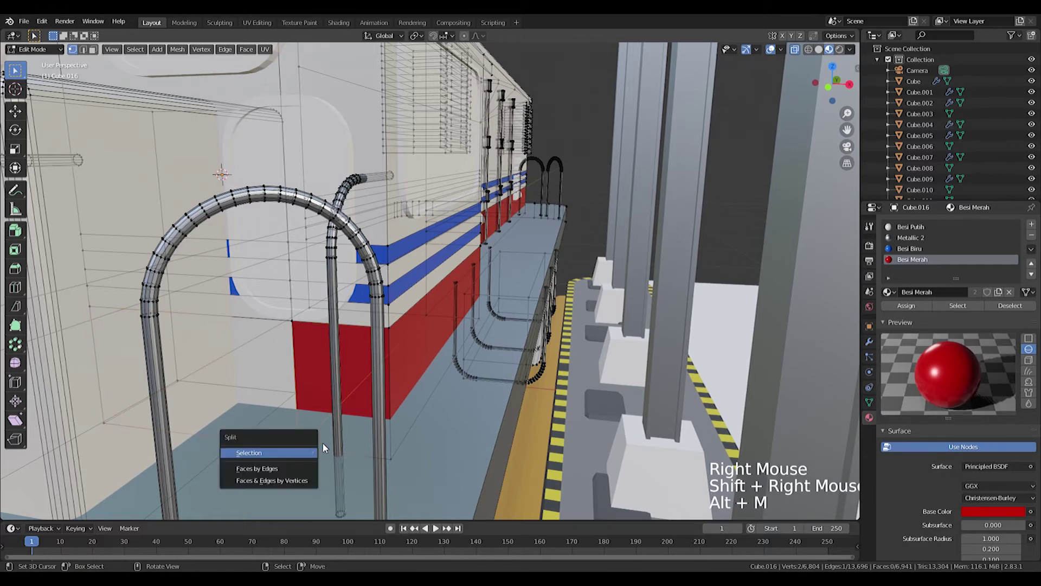
{"action": "key", "text": "m"}
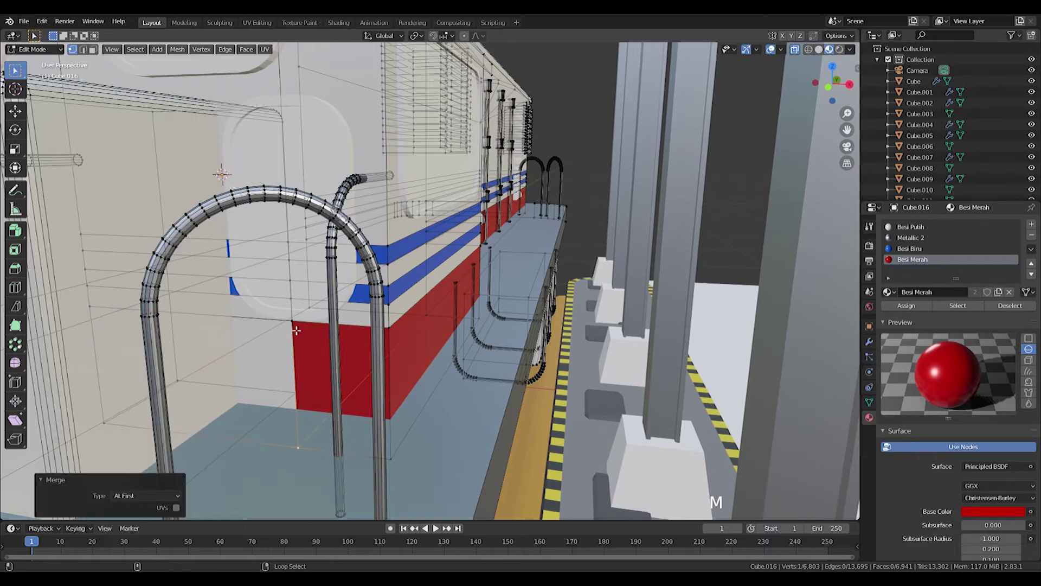
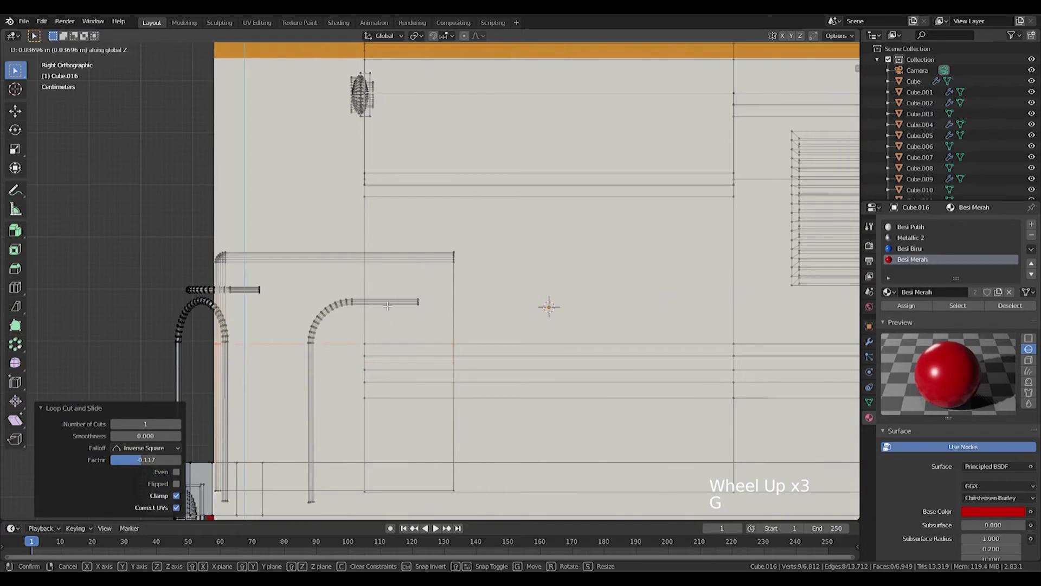
{"action": "key", "text": "ctrl+r"}
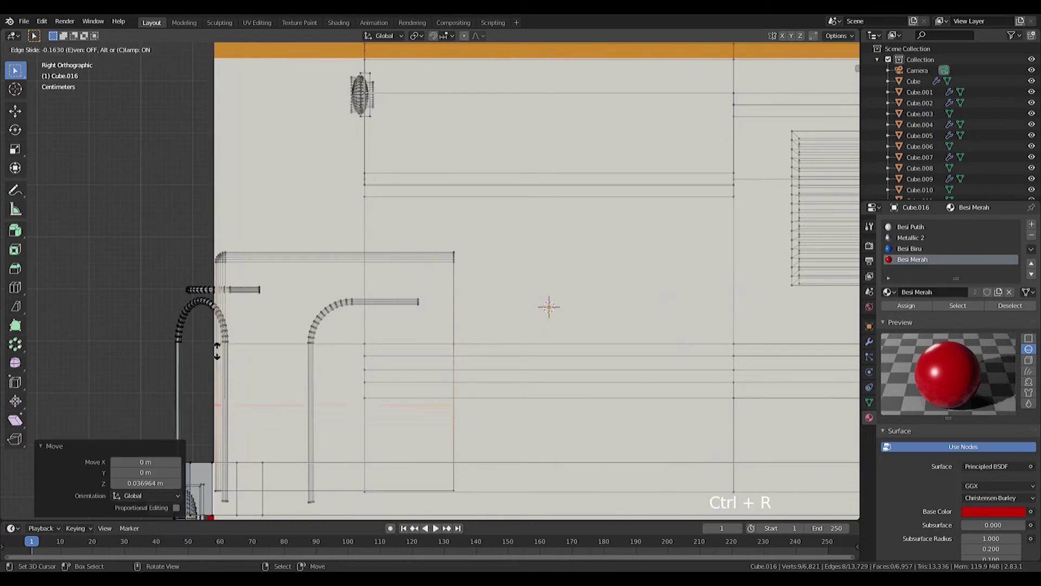
{"action": "key", "text": "ctrl+r"}
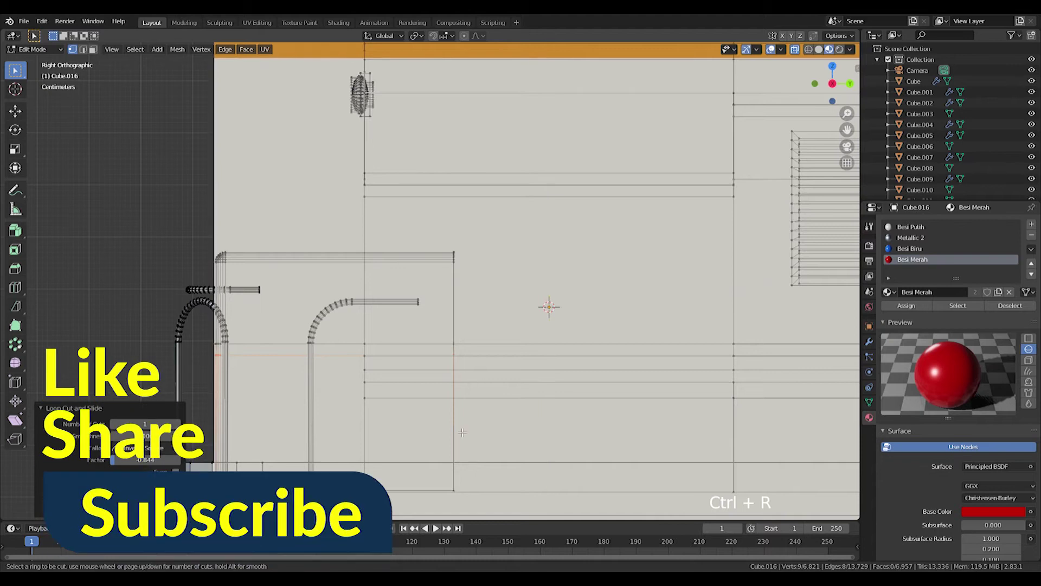
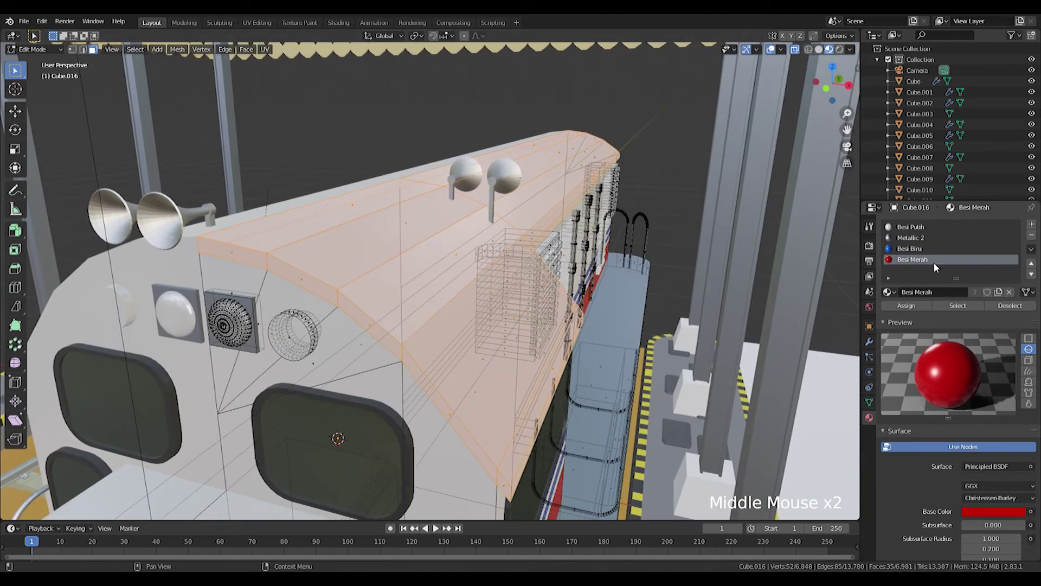
- Add a slot with the existing Metallic 2 material for the roof and orbit to the side
{"action": "left_click", "coordinate": [892, 297]}
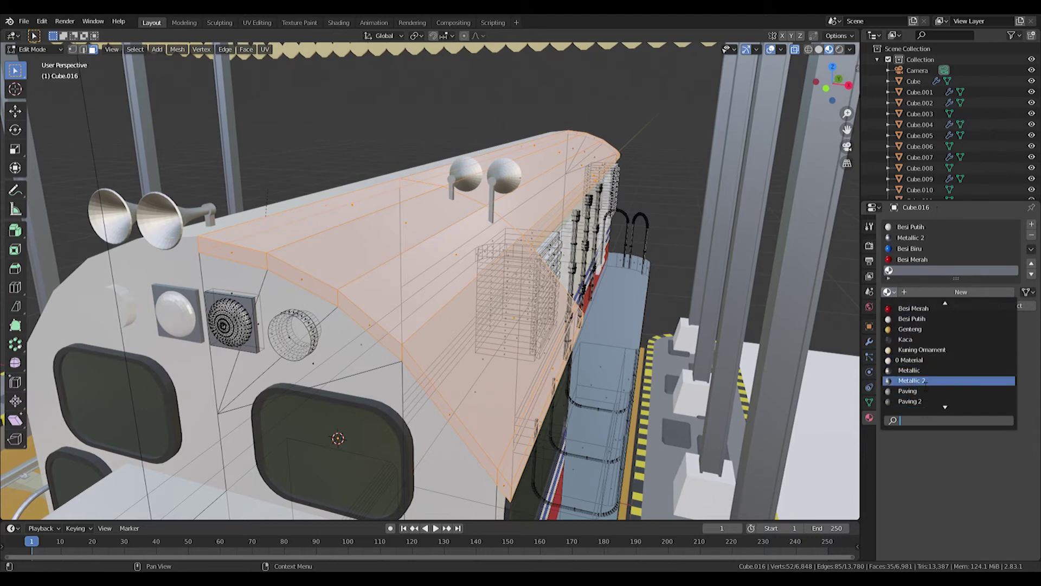
{"action": "left_click", "coordinate": [906, 305]}
{"action": "key", "text": "Tab"}
{"action": "middle_click", "coordinate": [506, 259]}
{"action": "scroll", "scroll_direction": "down", "scroll_amount": 3}
{"action": "middle_click", "coordinate": [535, 267]}
{"action": "scroll", "scroll_direction": "down", "scroll_amount": 3}
{"action": "middle_click", "coordinate": [692, 306]}
{"action": "scroll", "scroll_direction": "up", "scroll_amount": 3}
{"action": "middle_click", "coordinate": [287, 317]}
{"action": "right_click", "coordinate": [320, 335]}
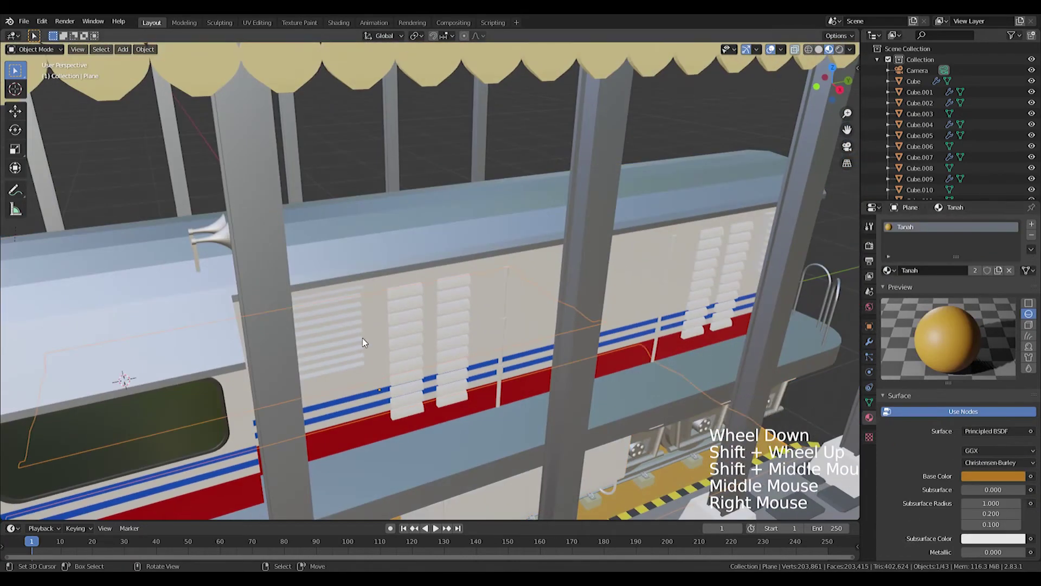
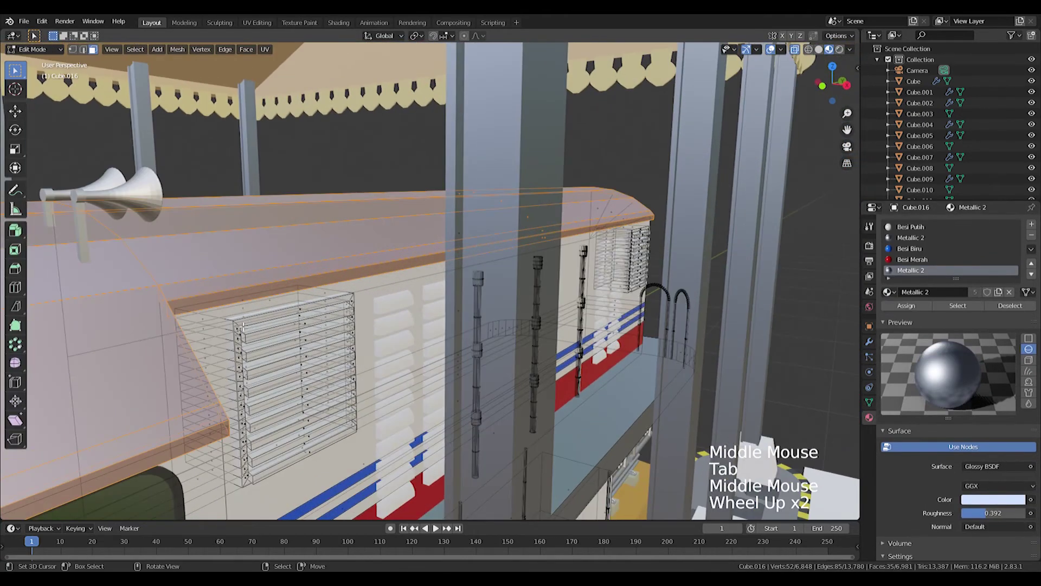
- Try a material on the grille pieces, undo, and restore Metallic 2 on the roof faces
{"action": "key", "text": "l"}
{"action": "scroll", "scroll_direction": "up", "scroll_amount": 3}
{"action": "key", "text": "s"}
{"action": "key", "text": "a"}
{"action": "key", "text": "l"}
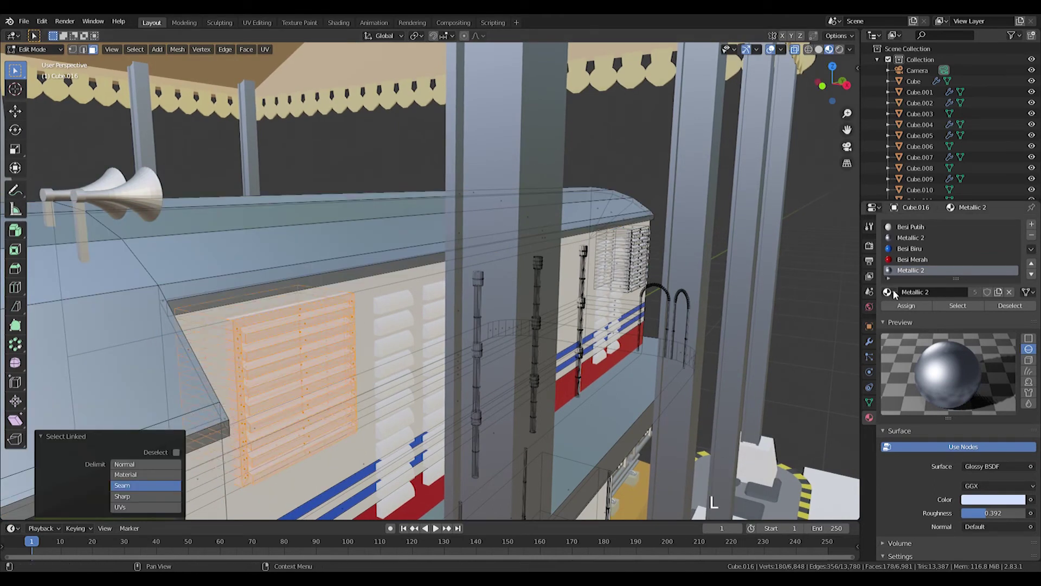
{"action": "left_click", "coordinate": [899, 297]}
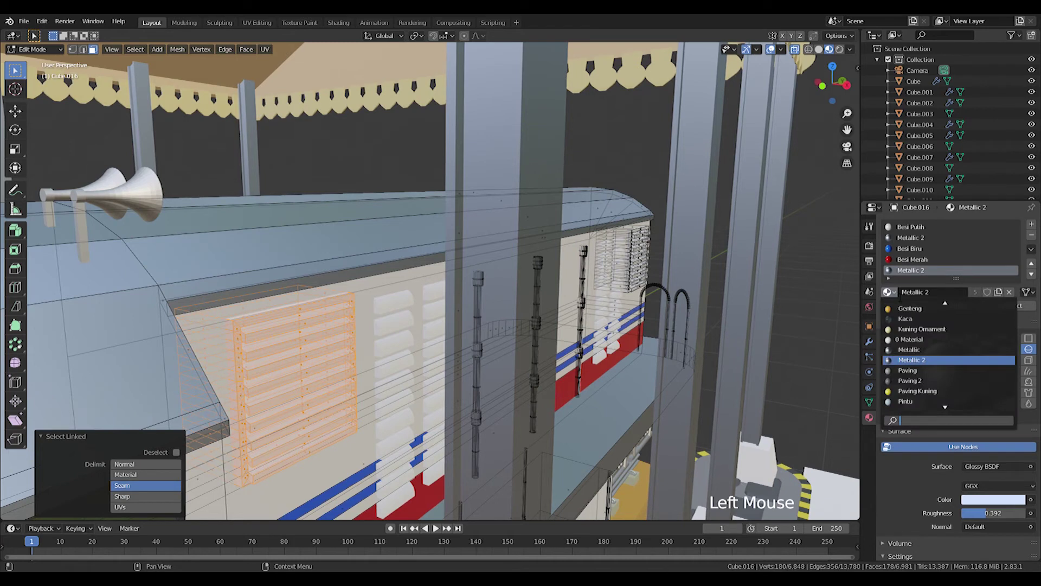
{"action": "key", "text": "ctrl+z"}
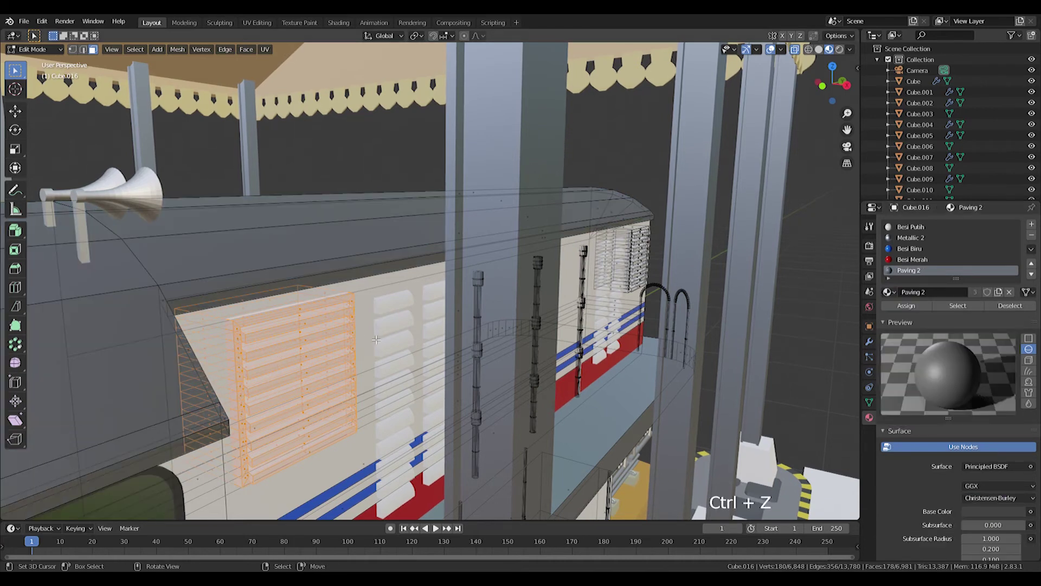
{"action": "key", "text": "ctrl+z"}
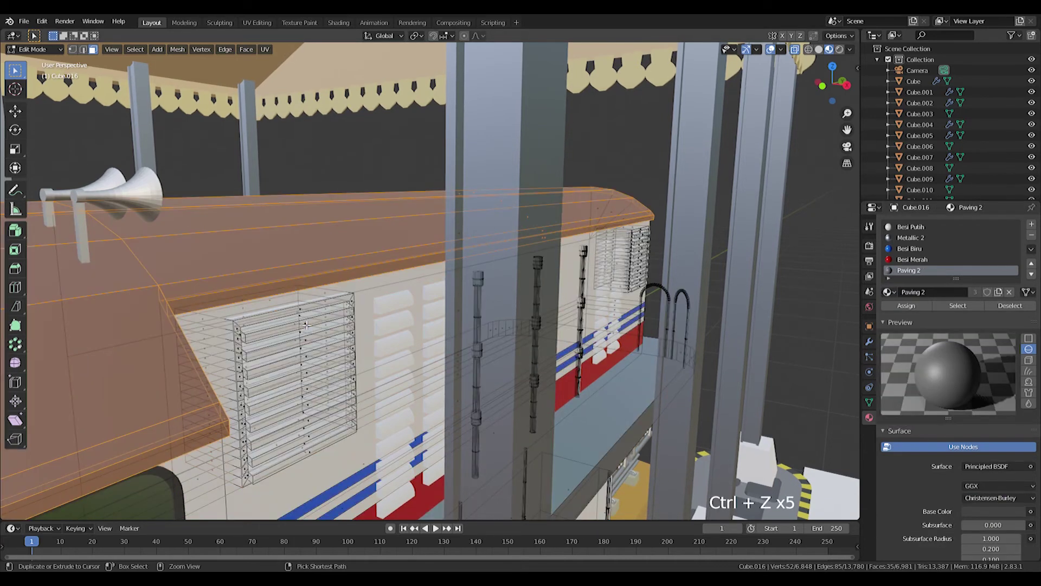
{"action": "key", "text": "ctrl+z"}
{"action": "left_click", "coordinate": [889, 297]}
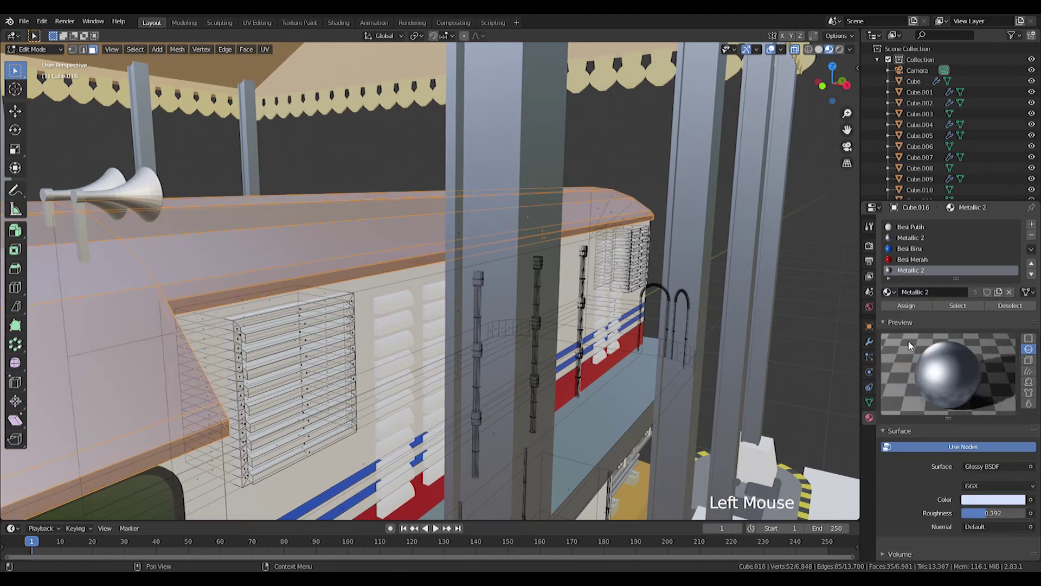
- Select the vent grille and give it its own grey Paving material in new slots
{"action": "key", "text": "a"}
{"action": "key", "text": "a"}
{"action": "key", "text": "l"}
{"action": "left_click", "coordinate": [1035, 230]}
{"action": "left_click", "coordinate": [889, 298]}
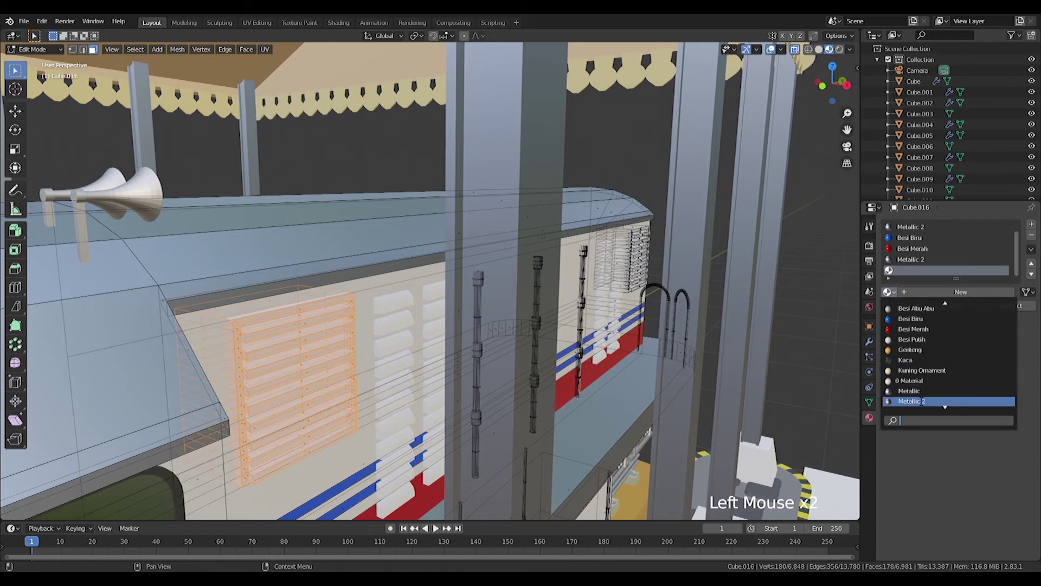
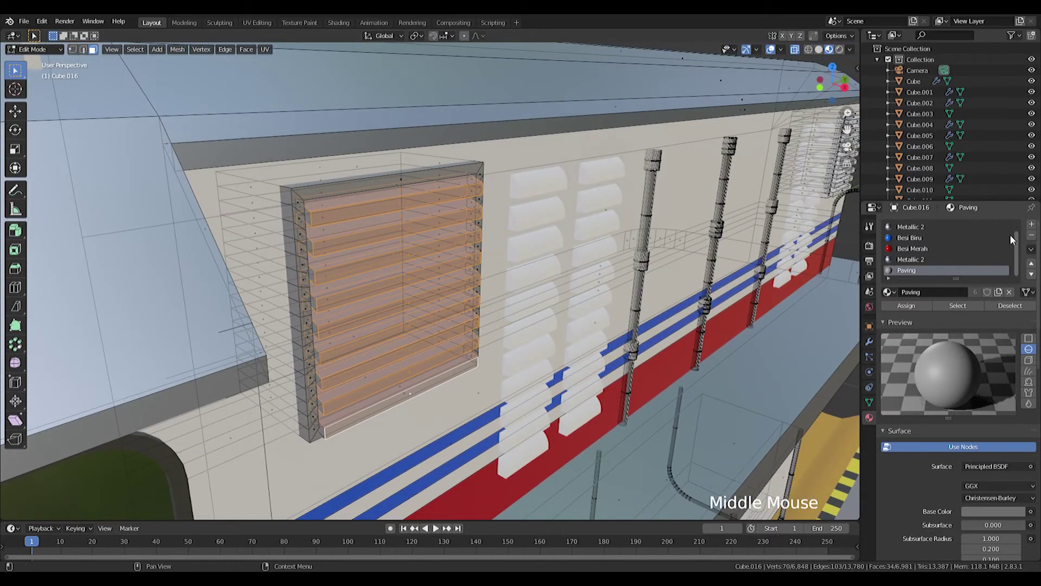
{"action": "left_click", "coordinate": [1033, 227]}
{"action": "left_click", "coordinate": [894, 292]}
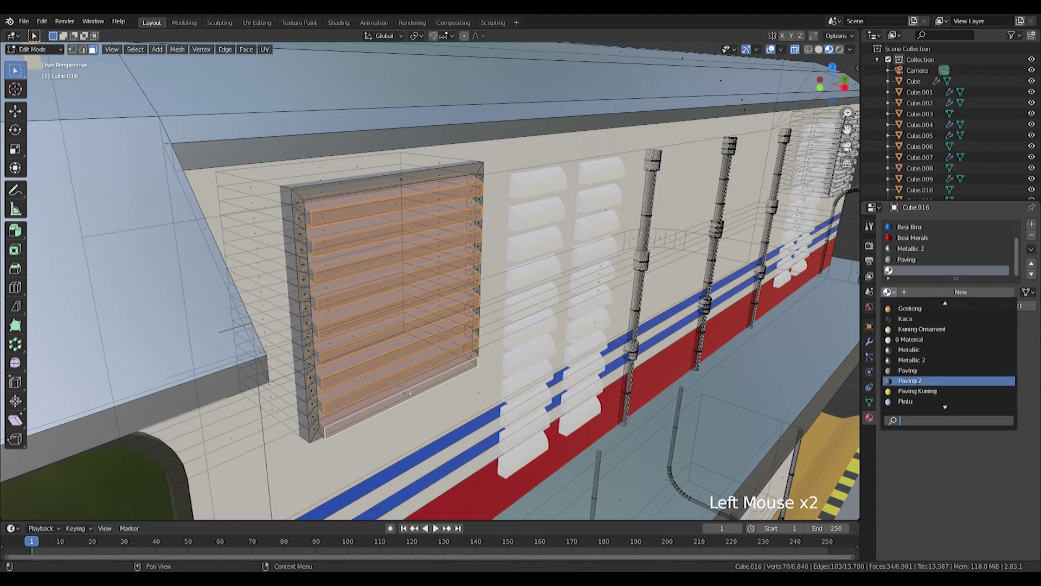
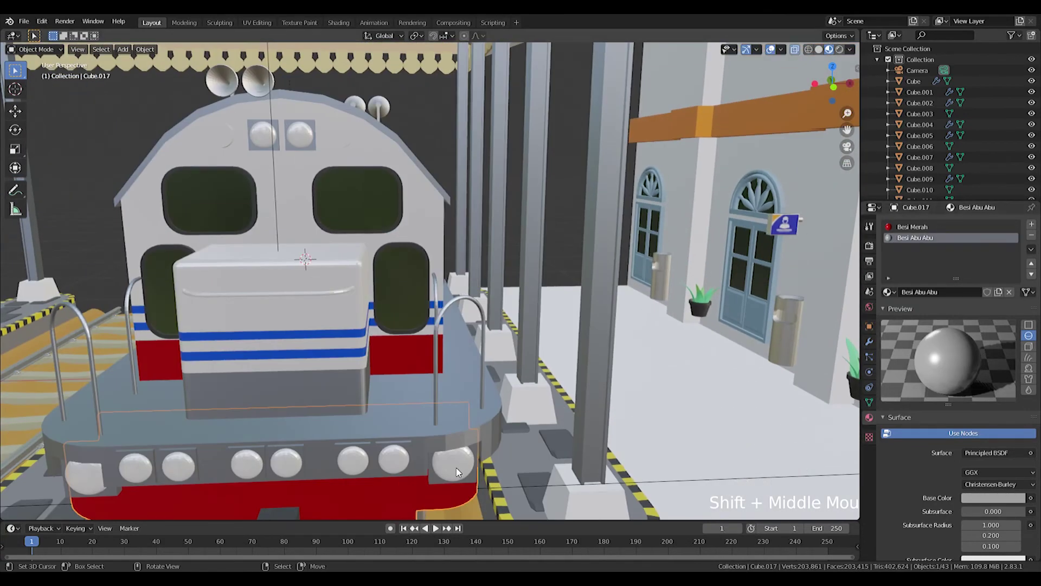
- Create an emissive lamp material for the front lamps and set its emission strength
{"action": "middle_click", "coordinate": [465, 460]}
{"action": "right_click", "coordinate": [427, 396]}
{"action": "left_click", "coordinate": [1034, 230]}
{"action": "left_click", "coordinate": [889, 297]}
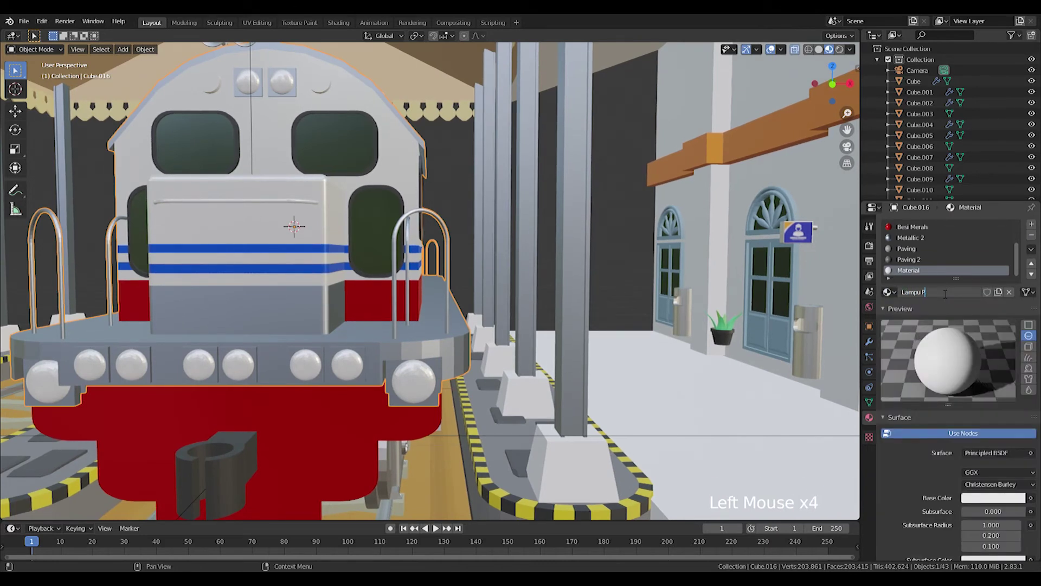
{"action": "left_click", "coordinate": [987, 499]}
{"action": "left_click", "coordinate": [993, 457]}
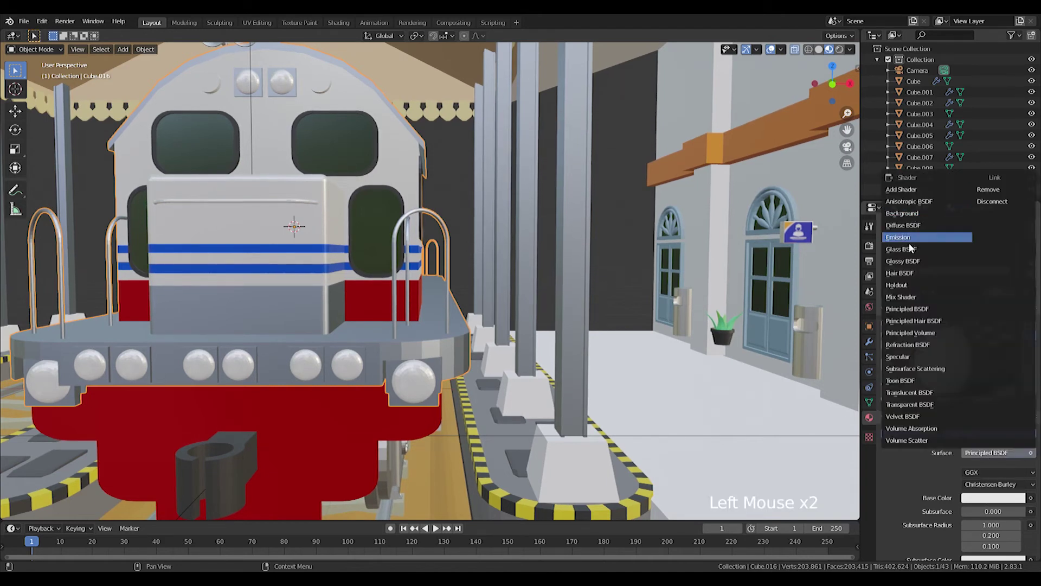
{"action": "left_click", "coordinate": [1000, 478]}
{"action": "left_click", "coordinate": [904, 472]}
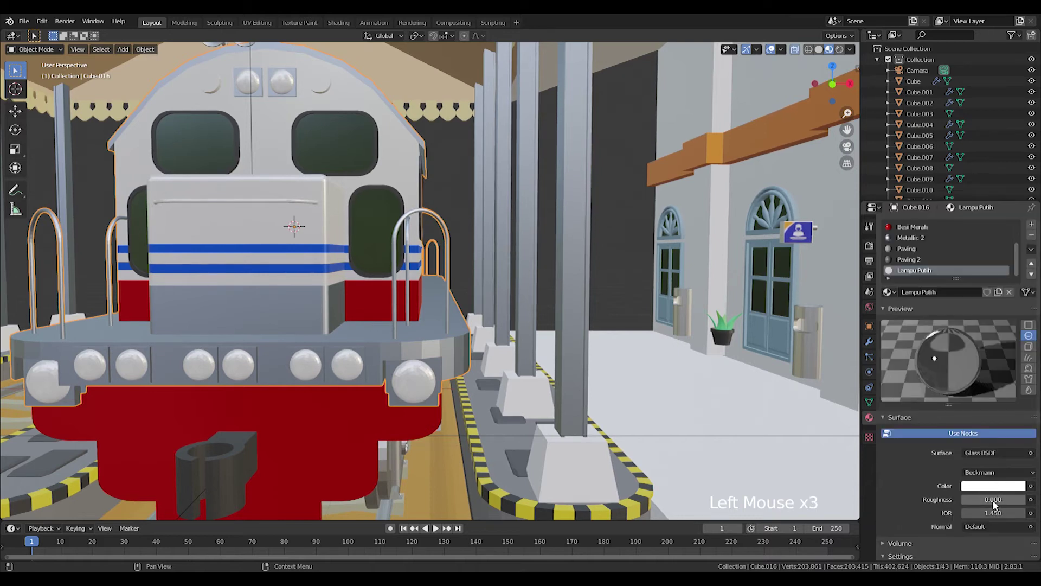
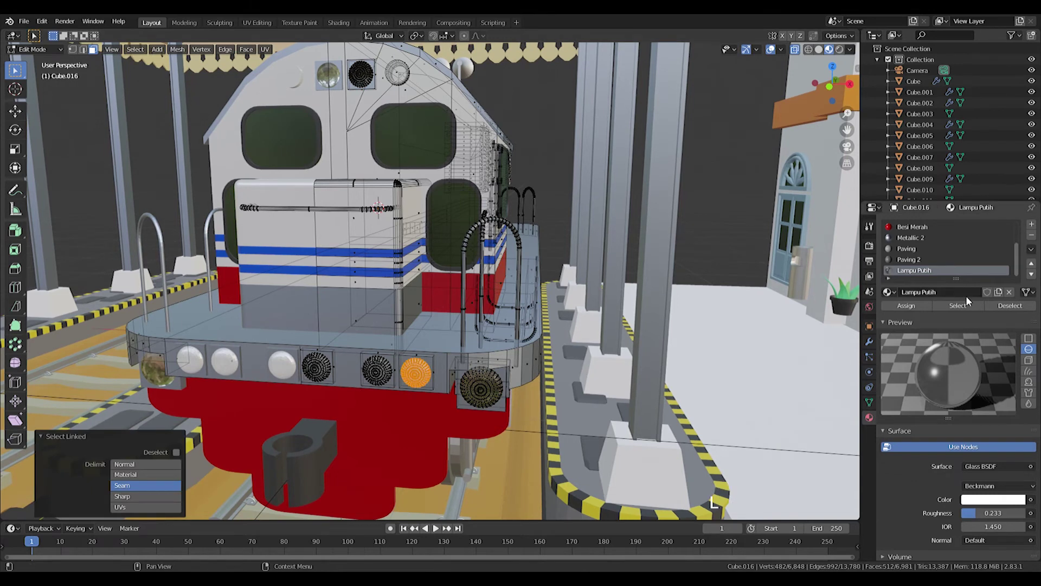
- Assign Lampu Hijau, add Lampu Putih, copy it as Lampu Merah and assign it to the red lamps
{"action": "left_click", "coordinate": [1037, 223]}
{"action": "left_click", "coordinate": [894, 298]}
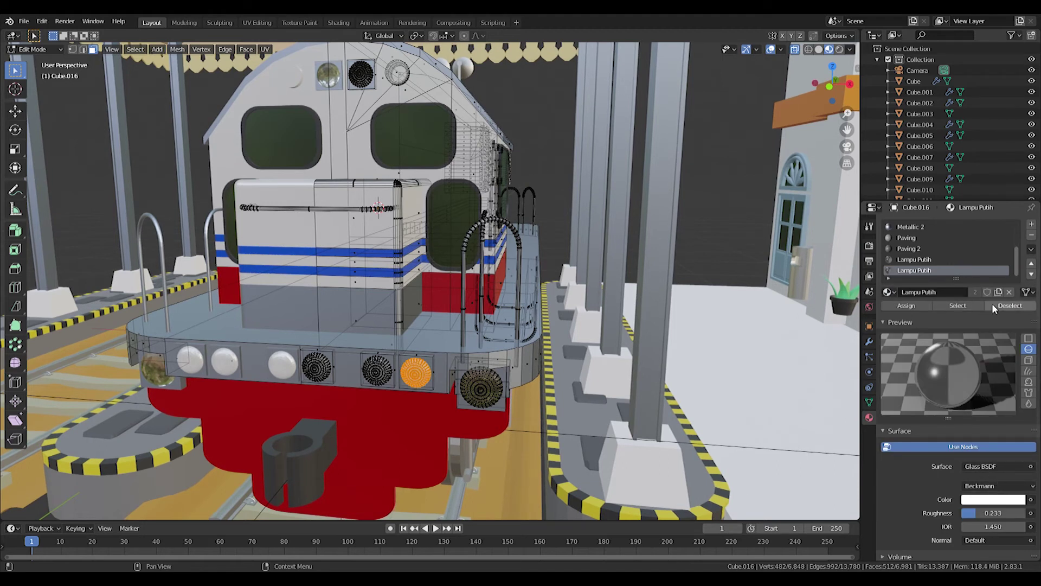
{"action": "left_click", "coordinate": [1001, 298]}
{"action": "left_click", "coordinate": [957, 298]}
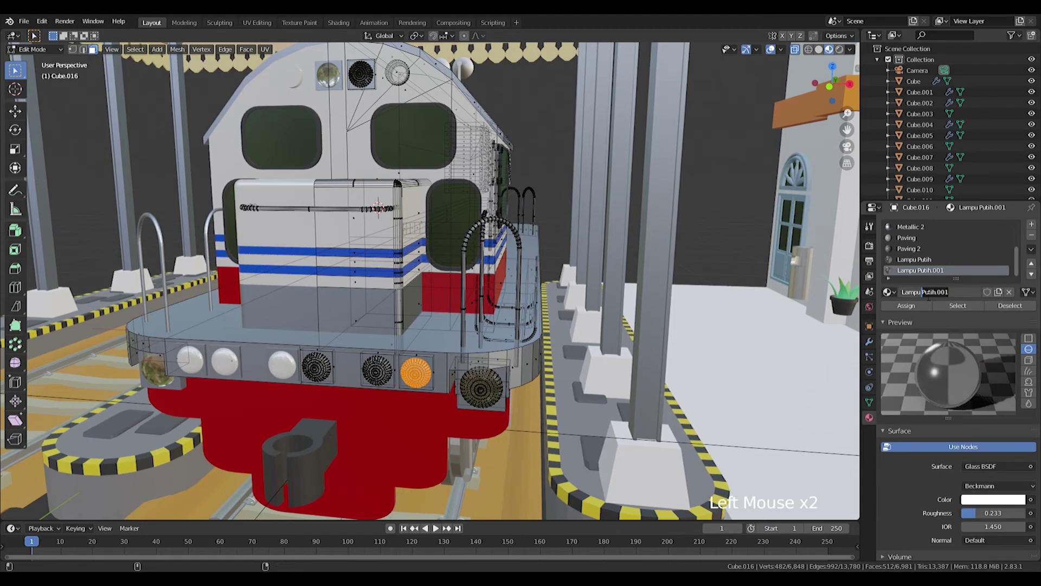
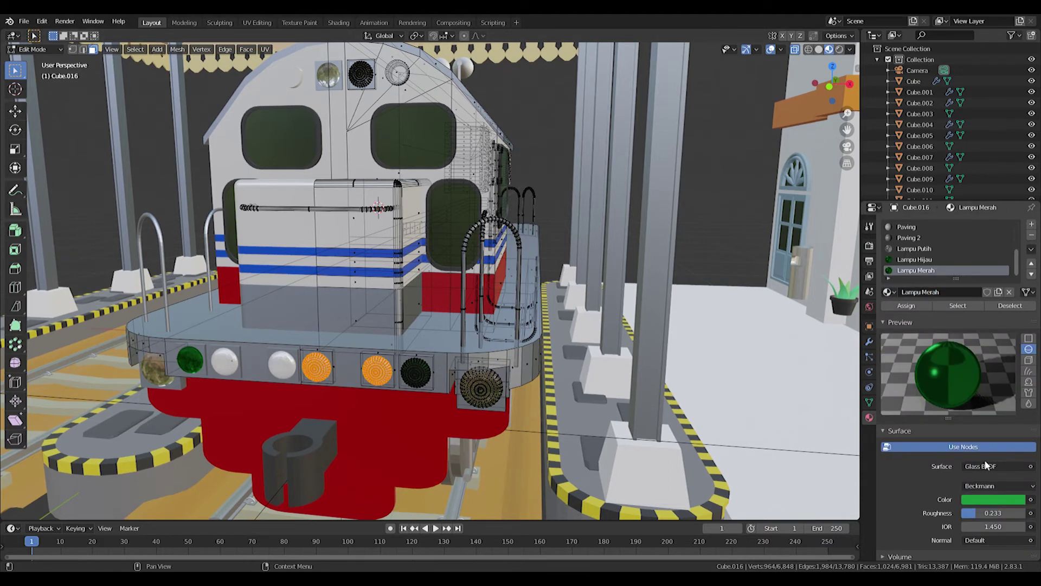
{"action": "left_click", "coordinate": [994, 503]}
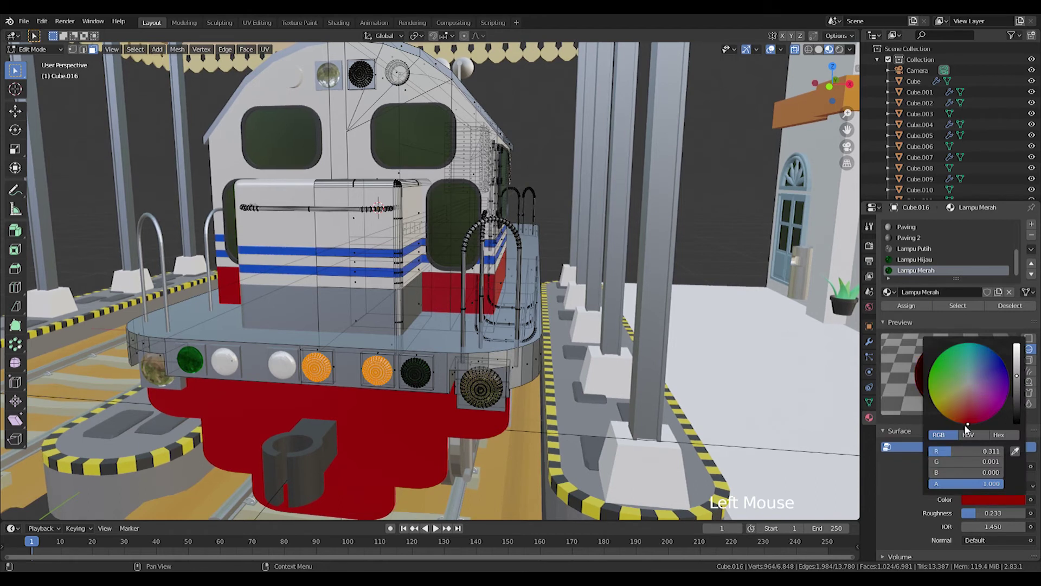
- Return to Object Mode and orbit to review the lit lamps from the side
{"action": "left_click", "coordinate": [915, 311]}
{"action": "scroll", "scroll_direction": "down", "scroll_amount": 3}
{"action": "key", "text": "Tab"}
{"action": "middle_click", "coordinate": [424, 277]}
{"action": "scroll", "scroll_direction": "down", "scroll_amount": 3}
{"action": "scroll", "scroll_direction": "up", "scroll_amount": 3}
{"action": "middle_click", "coordinate": [416, 312]}
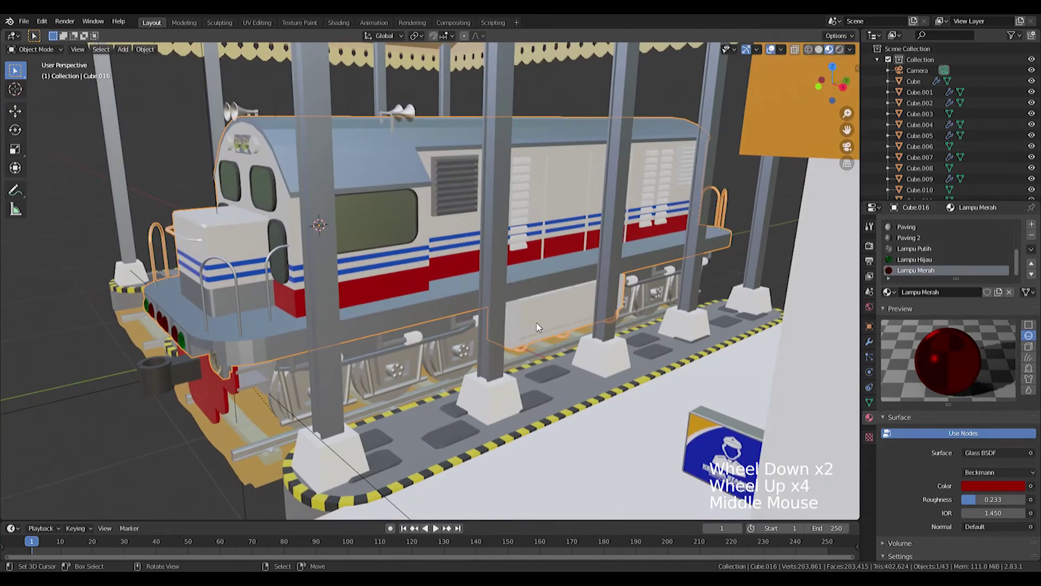
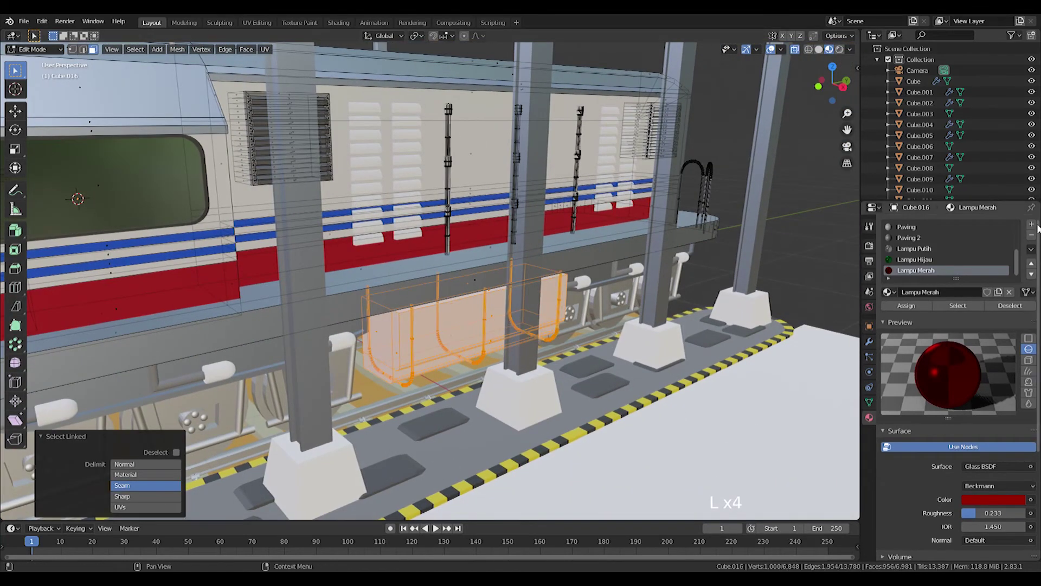
- Assign the Metallic 2 material to the linked faces and leave Edit Mode
{"action": "key", "text": "l"}
{"action": "scroll", "scroll_direction": "up", "scroll_amount": 3}
{"action": "scroll", "scroll_direction": "down", "scroll_amount": 3}
{"action": "left_click", "coordinate": [915, 250]}
{"action": "scroll", "scroll_direction": "down", "scroll_amount": 3}
{"action": "left_click", "coordinate": [913, 310]}
{"action": "key", "text": "Tab"}
- Orbit around the station to view the pillar structure from the front
{"action": "middle_click", "coordinate": [439, 267]}
{"action": "scroll", "scroll_direction": "down", "scroll_amount": 3}
{"action": "middle_click", "coordinate": [505, 265]}
{"action": "middle_click", "coordinate": [487, 297]}
{"action": "scroll", "scroll_direction": "down", "scroll_amount": 3}
{"action": "middle_click", "coordinate": [491, 312]}
{"action": "scroll", "scroll_direction": "up", "scroll_amount": 3}
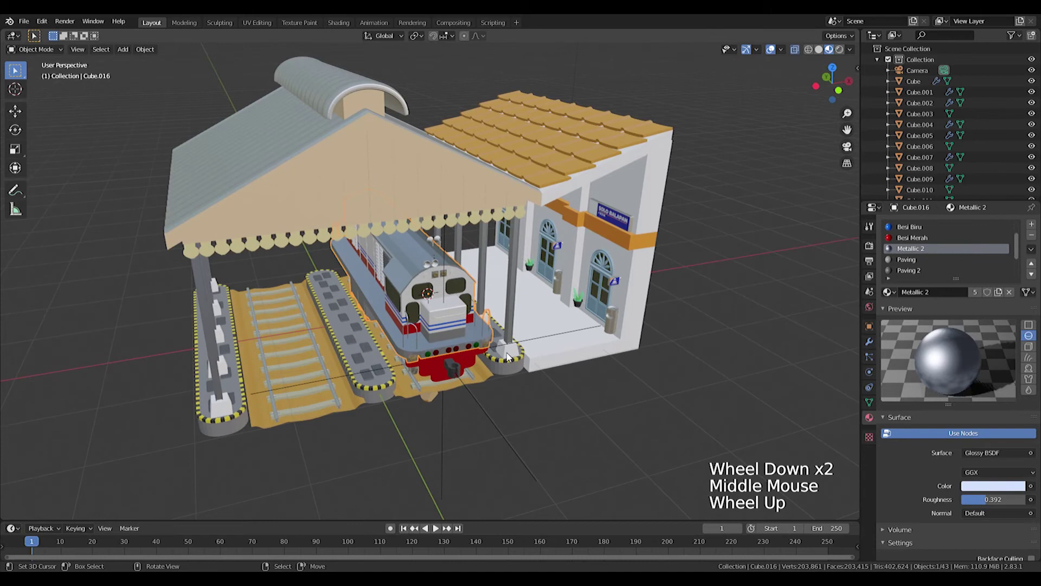
{"action": "scroll", "scroll_direction": "up", "scroll_amount": 3}
{"action": "middle_click", "coordinate": [559, 314]}
{"action": "middle_click", "coordinate": [581, 303]}
{"action": "right_click", "coordinate": [541, 373]}
{"action": "middle_click", "coordinate": [582, 376]}
- Give Cube.004 its own single-user copy of Tembok Putih and rename it Tembok Abu
{"action": "left_click", "coordinate": [1001, 294]}
{"action": "left_click", "coordinate": [963, 294]}
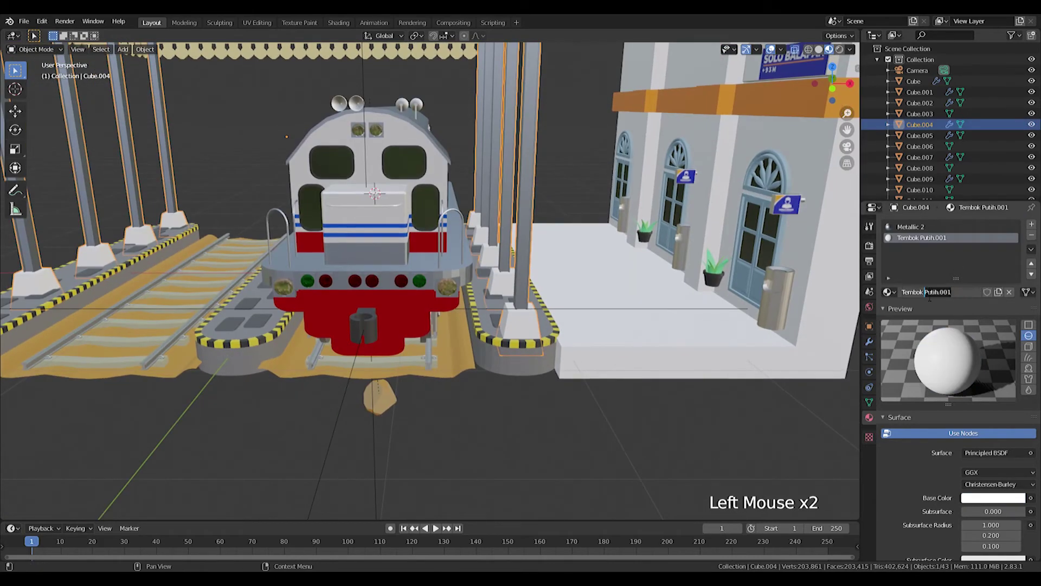
{"action": "key", "text": "ctrl+z"}
{"action": "key", "text": "ctrl+z"}
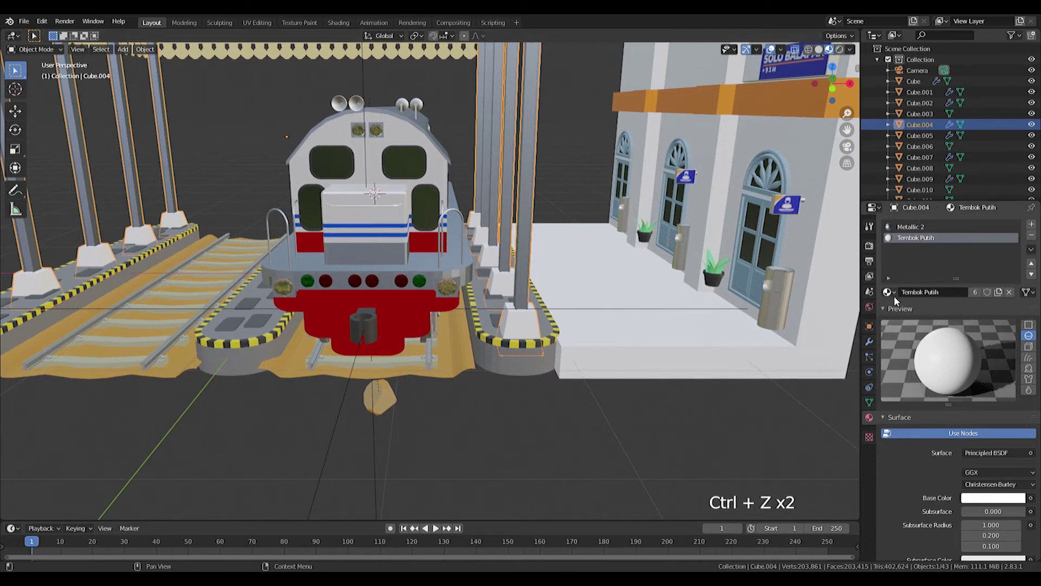
{"action": "left_click", "coordinate": [896, 298]}
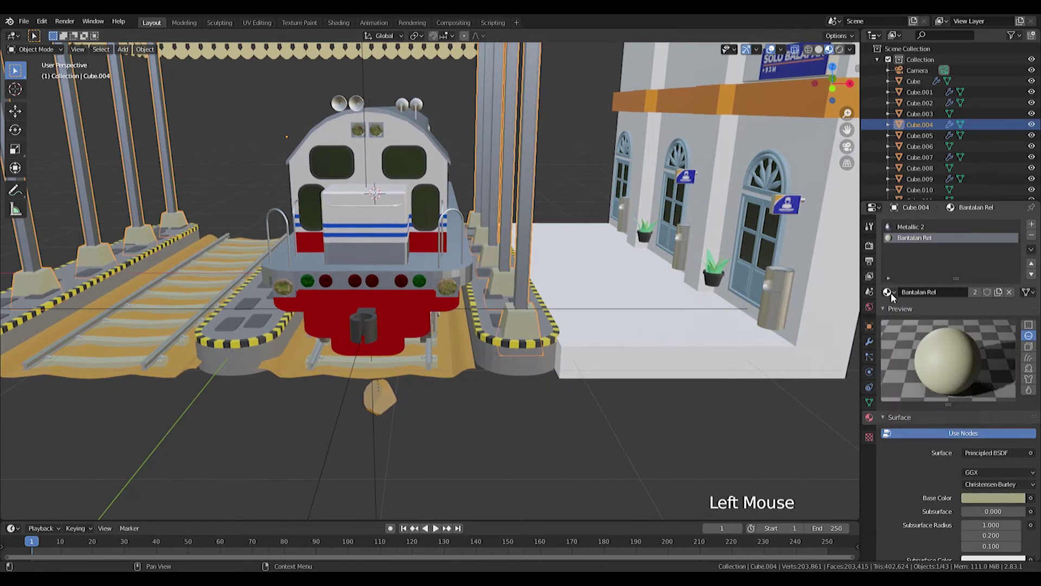
{"action": "key", "text": "ctrl+z"}
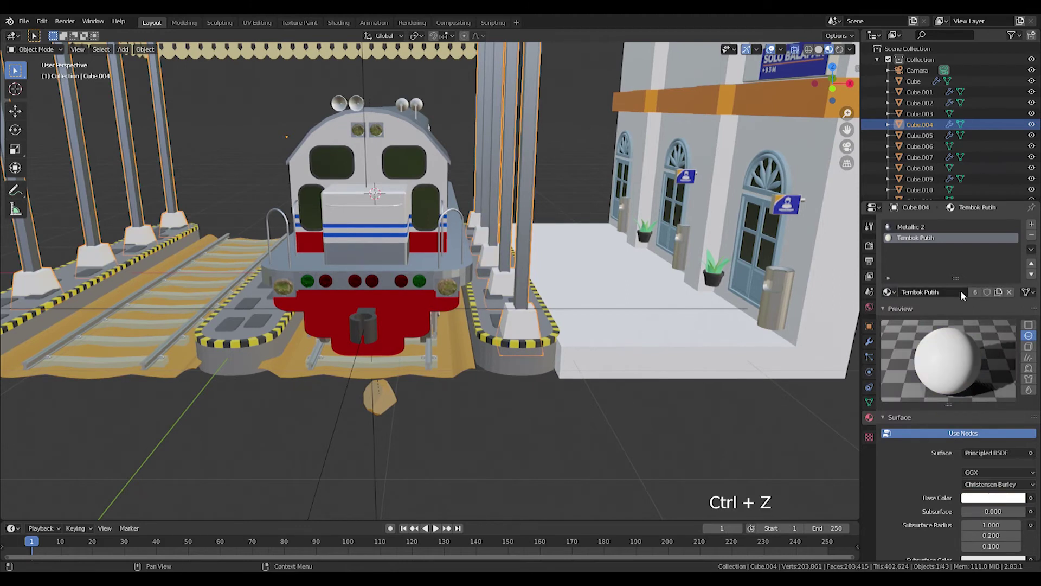
{"action": "left_click", "coordinate": [1005, 292]}
{"action": "left_click", "coordinate": [945, 292]}
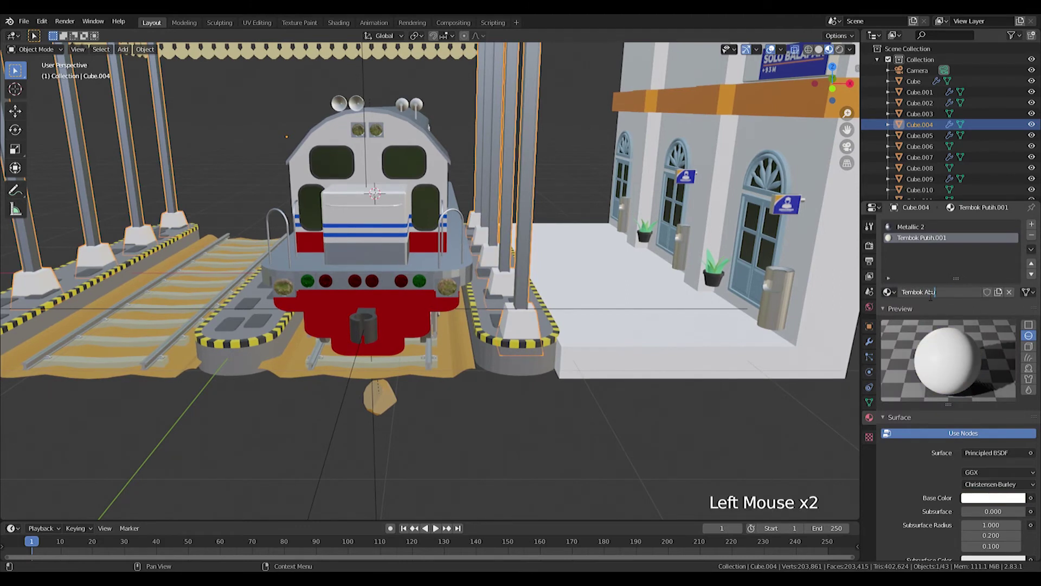
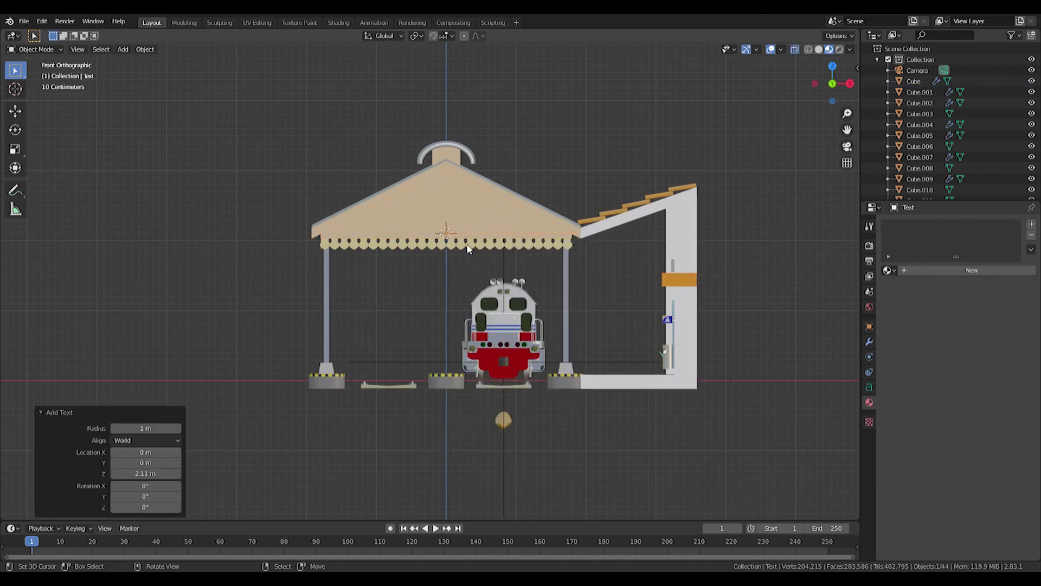
- Rotate the new text 90 degrees on X to stand upright and move it onto the gable
{"action": "left_click", "coordinate": [868, 390]}
{"action": "left_click", "coordinate": [1002, 400]}
{"action": "scroll", "scroll_direction": "up", "scroll_amount": 3}
{"action": "key", "text": "r"}
{"action": "key", "text": "ctrl+z"}
{"action": "middle_click", "coordinate": [501, 233]}
{"action": "key", "text": "r"}
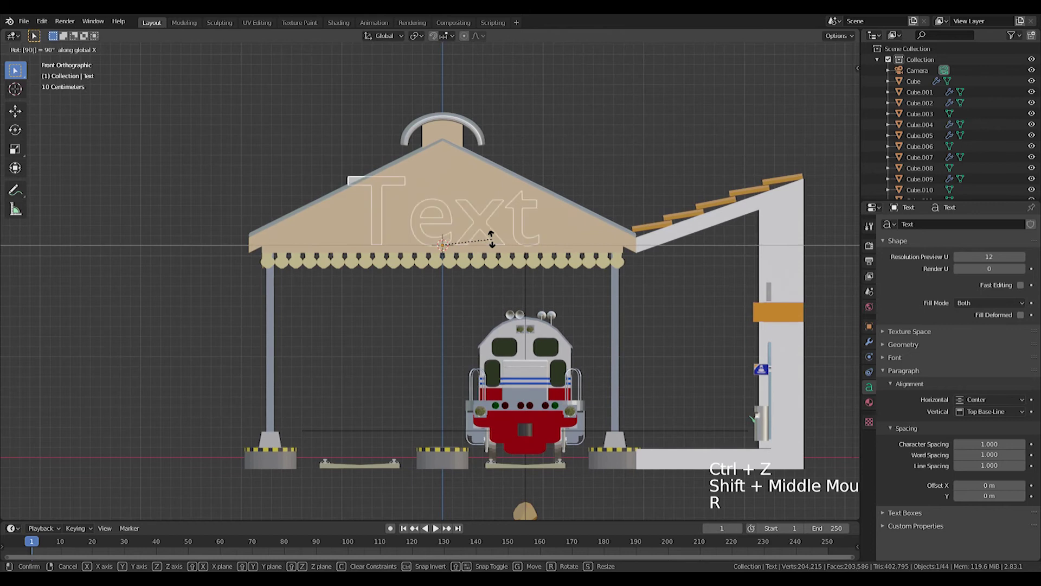
{"action": "middle_click", "coordinate": [537, 211]}
{"action": "key", "text": "g"}
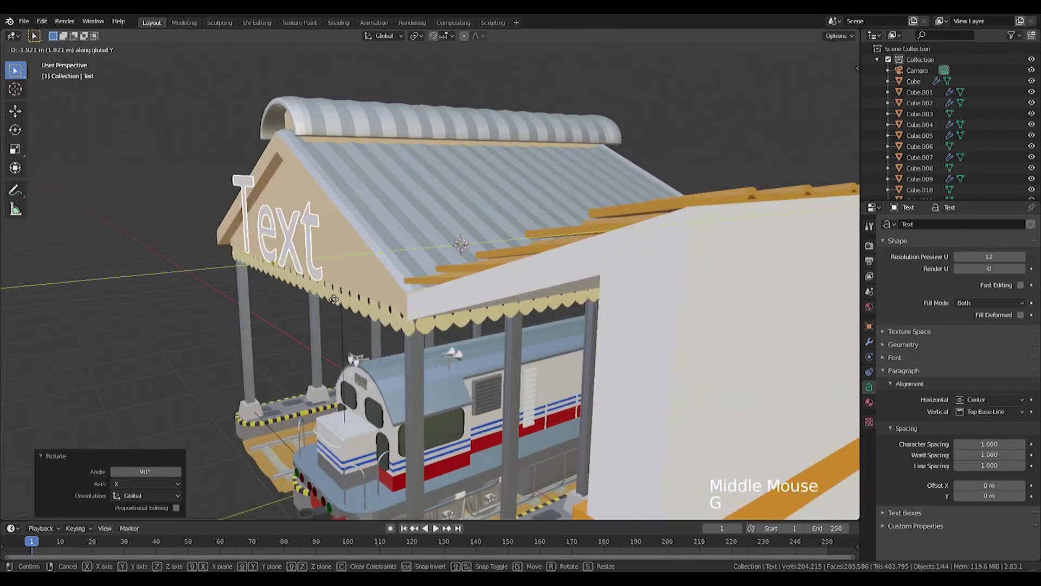
{"action": "middle_click", "coordinate": [398, 268]}
- Replace the placeholder word with 'Stasiun' in edit mode
{"action": "key", "text": "KP_1"}
{"action": "key", "text": "Tab"}
{"action": "key", "text": "ctrl+a"}
{"action": "key", "text": "shift+s"}
{"action": "key", "text": "r"}
{"action": "key", "text": "BackSpace"}
{"action": "key", "text": "t"}
{"action": "key", "text": "a"}
{"action": "key", "text": "s"}
{"action": "key", "text": "i"}
{"action": "key", "text": "u"}
{"action": "key", "text": "n"}
{"action": "key", "text": "Tab"}
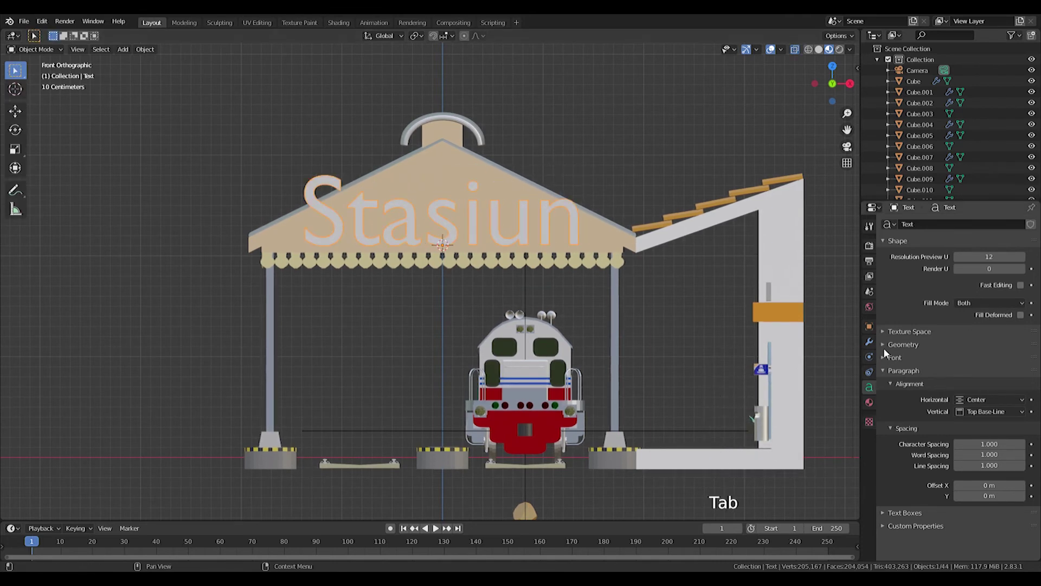
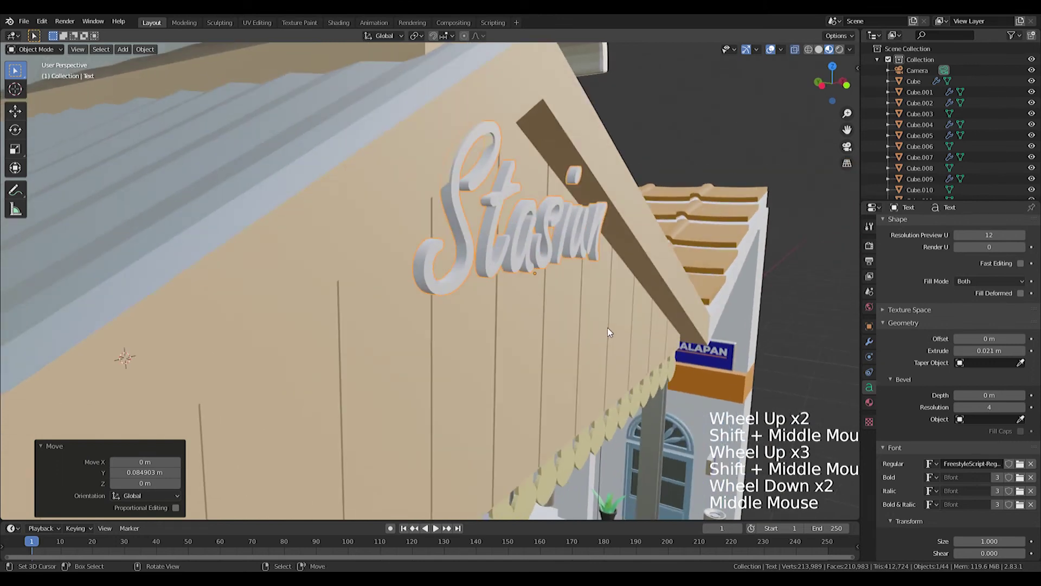
- Set the Stasiun text's depth and height on the gable in front view
{"action": "key", "text": "g"}
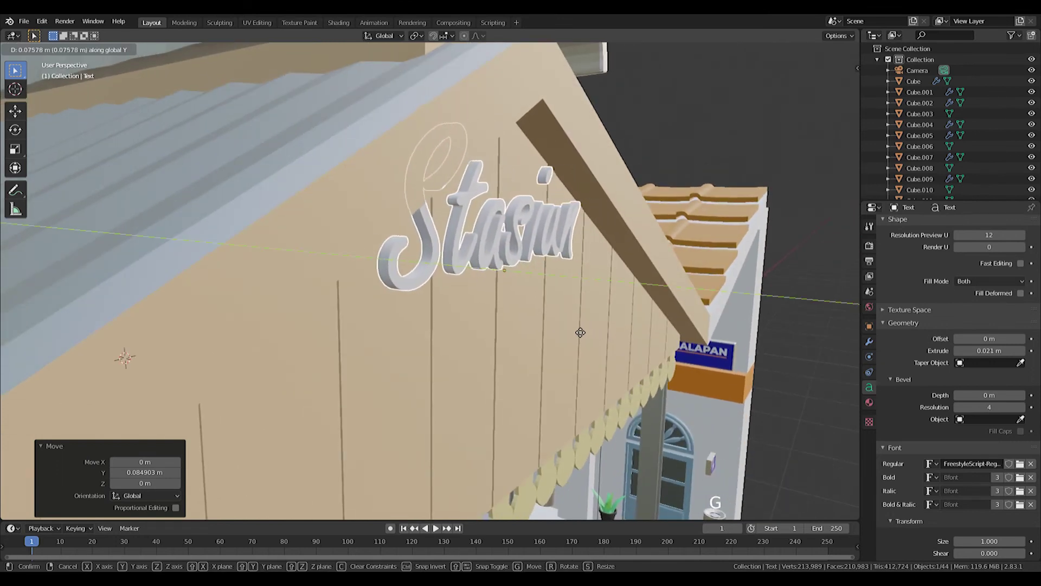
{"action": "key", "text": "KP_3"}
{"action": "key", "text": "KP_1"}
{"action": "middle_click", "coordinate": [261, 251]}
{"action": "key", "text": "g"}
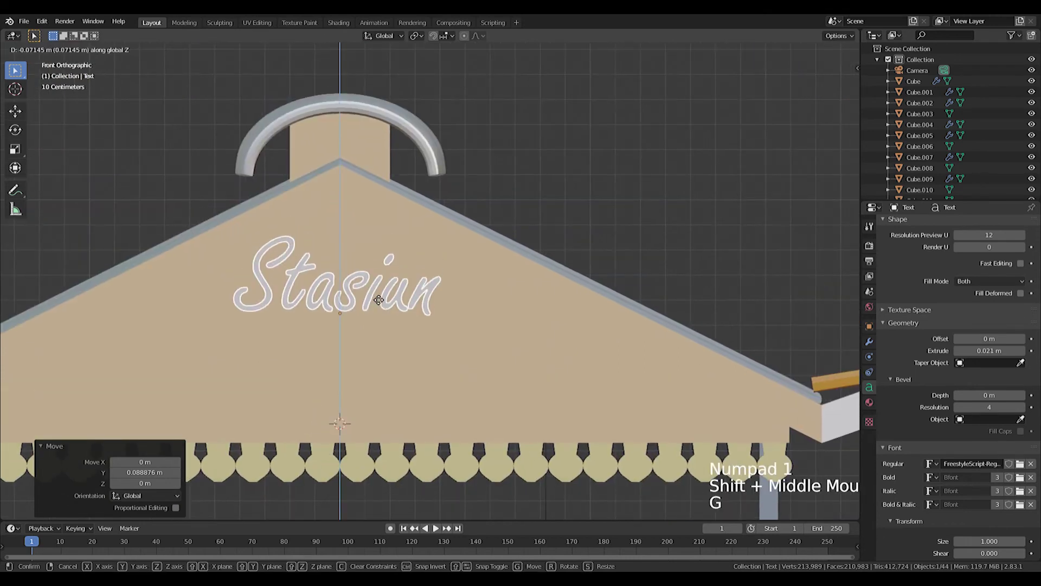
{"action": "middle_click", "coordinate": [359, 300]}
{"action": "key", "text": "s"}
{"action": "key", "text": "KP_1"}
- Duplicate Stasiun below itself and retype the copy as 'Balapan'
{"action": "key", "text": "g"}
{"action": "key", "text": "shift+d"}
{"action": "key", "text": "Tab"}
{"action": "key", "text": "ctrl+a"}
{"action": "key", "text": "shift+b"}
{"action": "key", "text": "a"}
{"action": "key", "text": "l"}
{"action": "key", "text": "a"}
{"action": "key", "text": "p"}
{"action": "key", "text": "a"}
{"action": "key", "text": "n"}
{"action": "key", "text": "Tab"}
{"action": "key", "text": "s"}
- Nudge Balapan sideways so it sits centred under Stasiun
{"action": "key", "text": "g"}
{"action": "middle_click", "coordinate": [300, 354]}
{"action": "scroll", "scroll_direction": "down", "scroll_amount": 3}
{"action": "key", "text": "KP_1"}
{"action": "key", "text": "g"}
{"action": "key", "text": "Tab"}
{"action": "key", "text": "Tab"}
{"action": "key", "text": "g"}
{"action": "middle_click", "coordinate": [383, 366]}
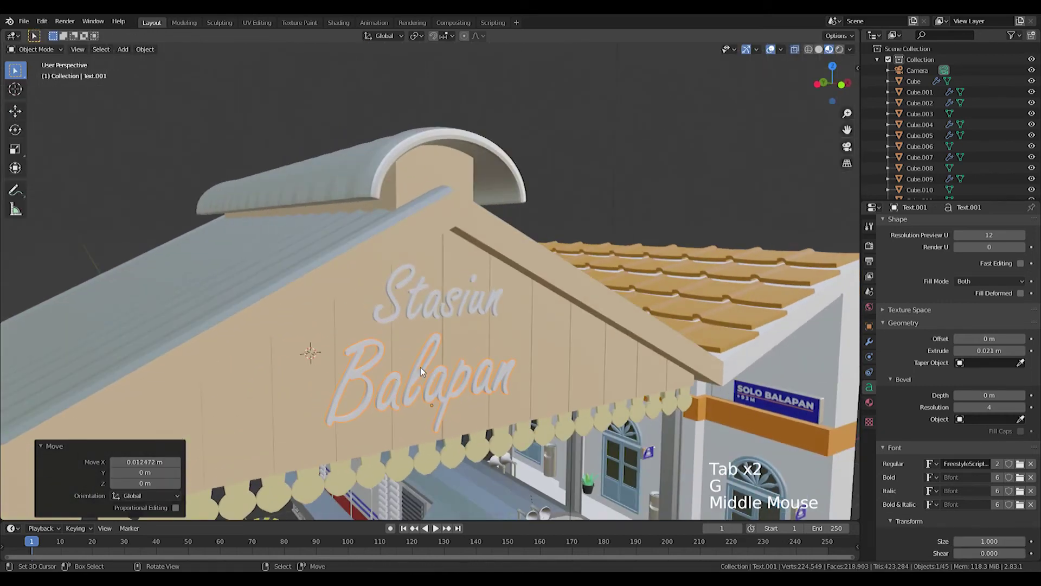
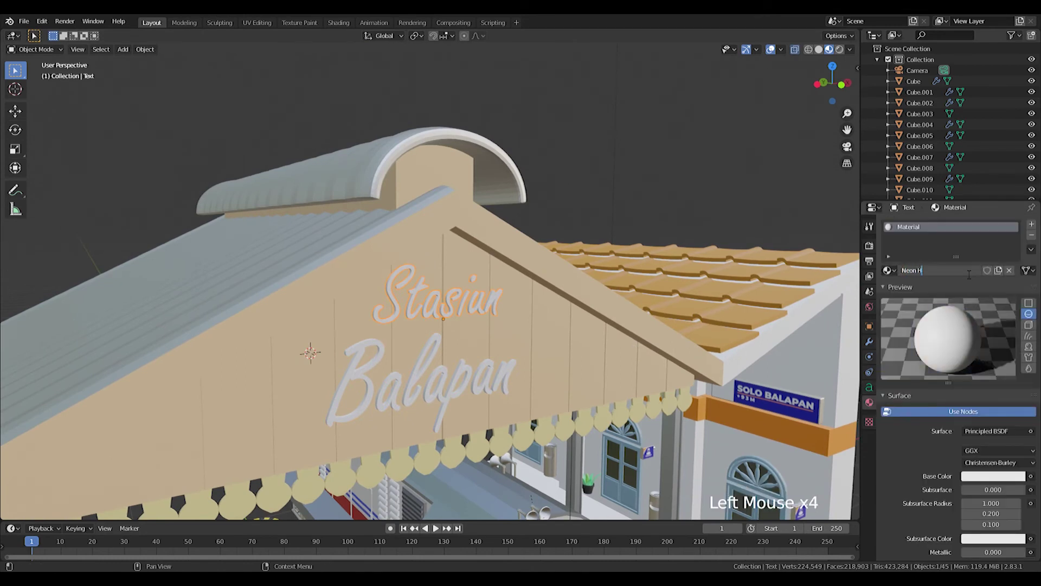
- Make Neon Biru a cyan Emission material at strength 5 and link it onto Balapan
{"action": "key", "text": "BackSpace"}
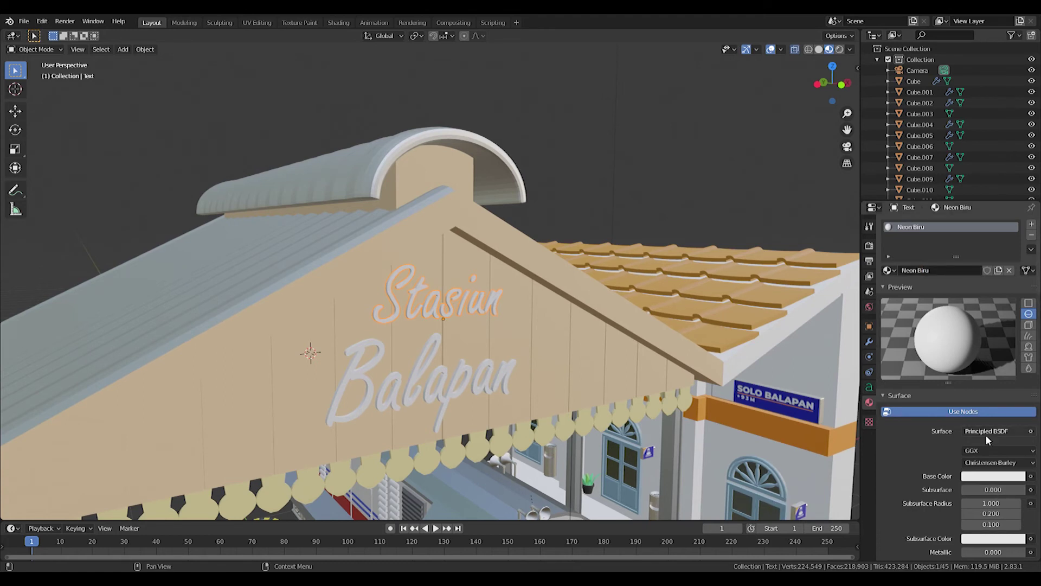
{"action": "left_click", "coordinate": [993, 435]}
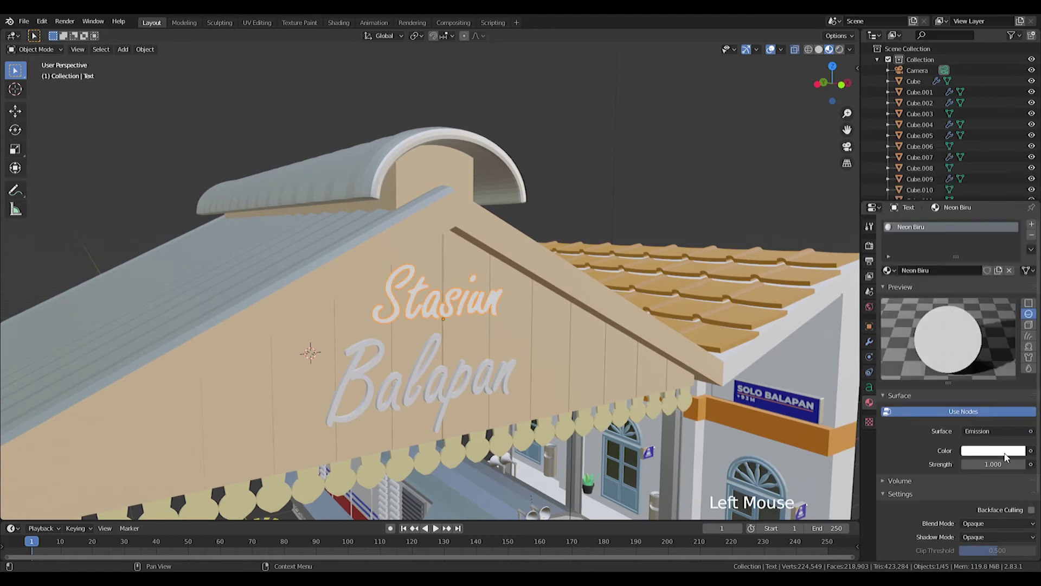
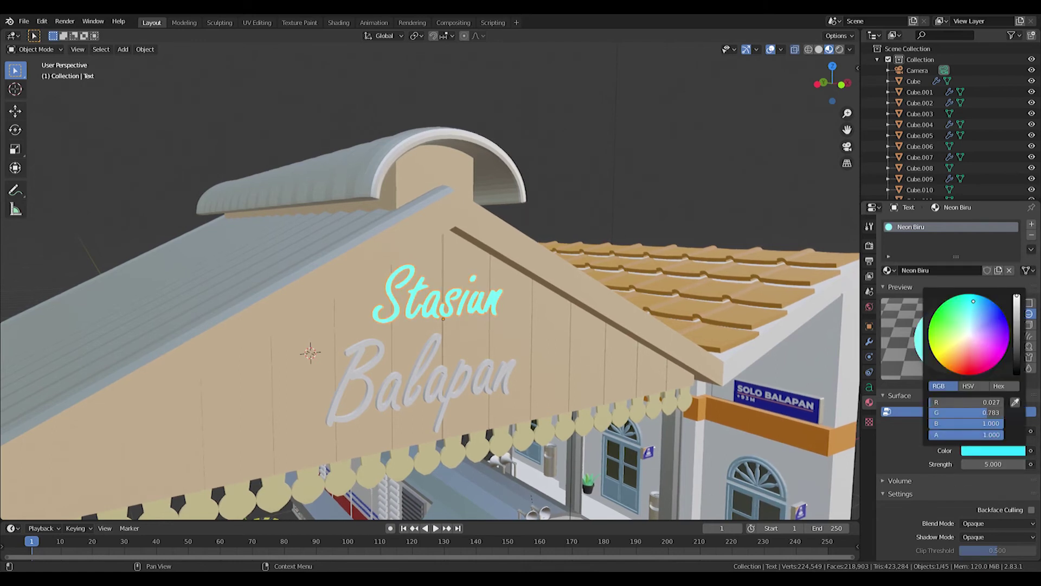
{"action": "right_click", "coordinate": [460, 376]}
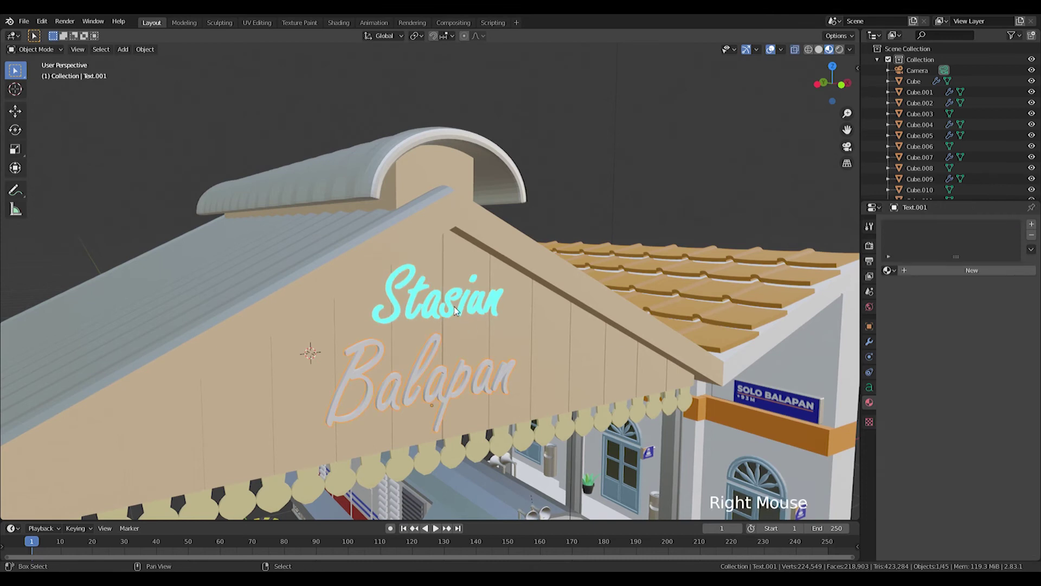
{"action": "right_click", "coordinate": [453, 307]}
{"action": "key", "text": "ctrl+l"}
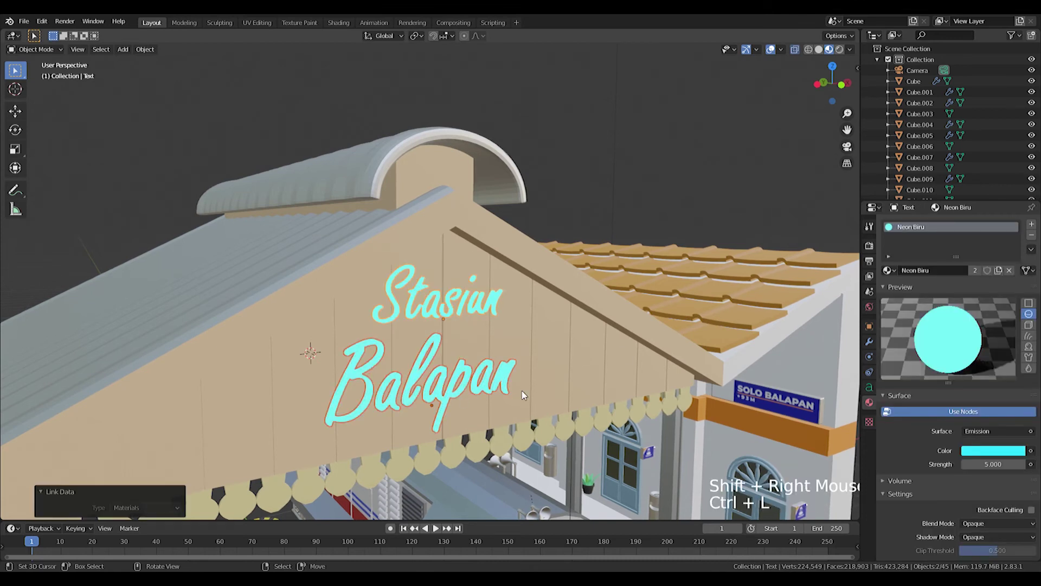
- Give Balapan its own single-user copy renamed Neon Pink with a pink colour
{"action": "right_click", "coordinate": [505, 375]}
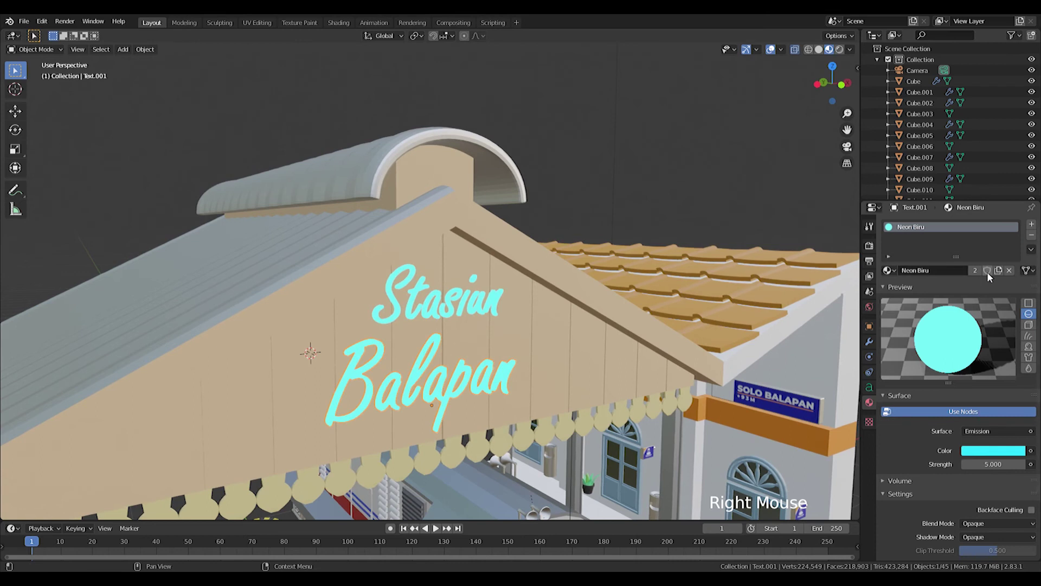
{"action": "left_click", "coordinate": [1000, 274]}
{"action": "left_click", "coordinate": [950, 276]}
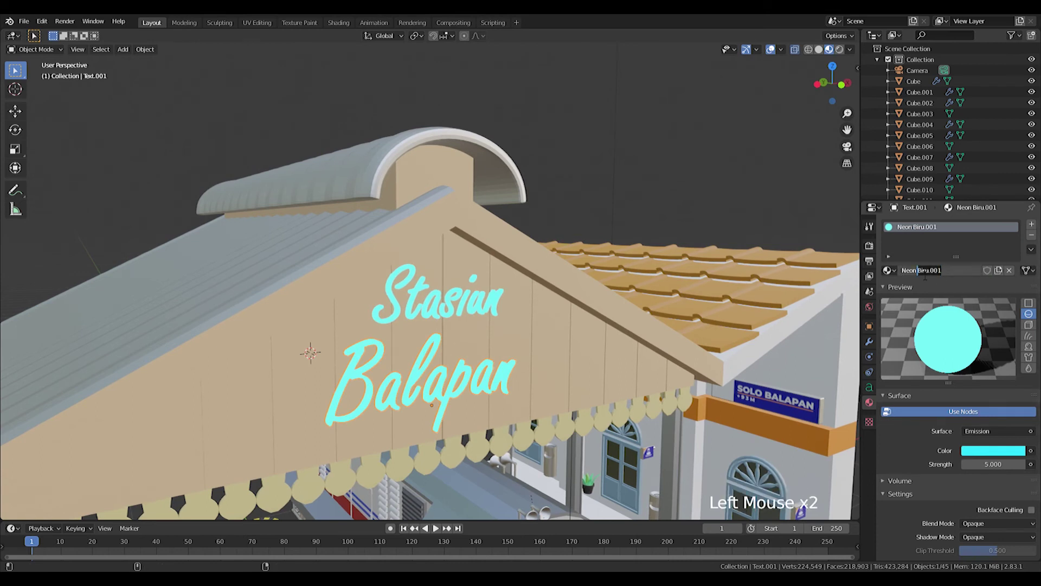
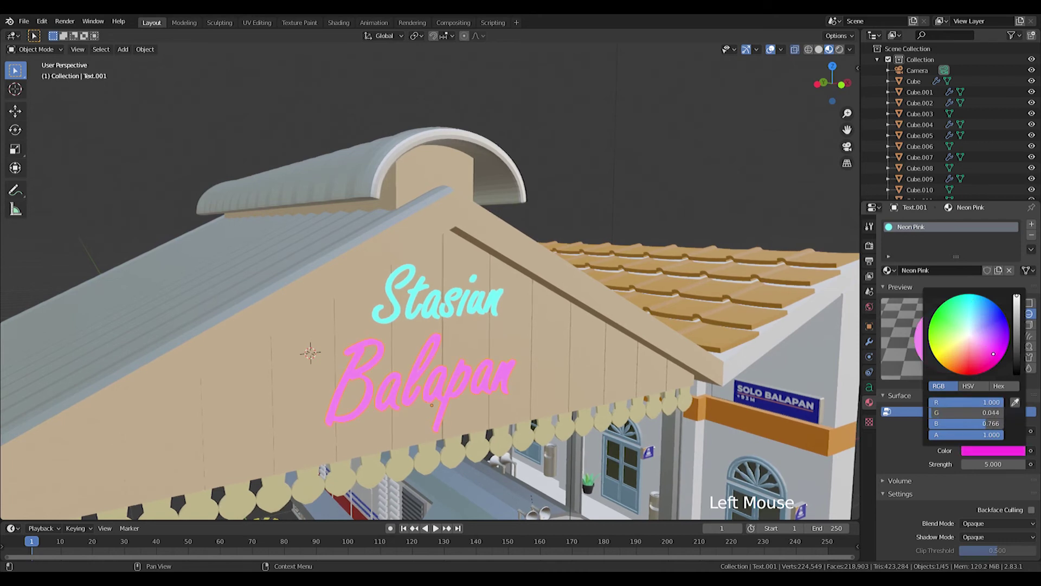
{"action": "scroll", "scroll_direction": "down", "scroll_amount": 3}
{"action": "middle_click", "coordinate": [543, 351]}
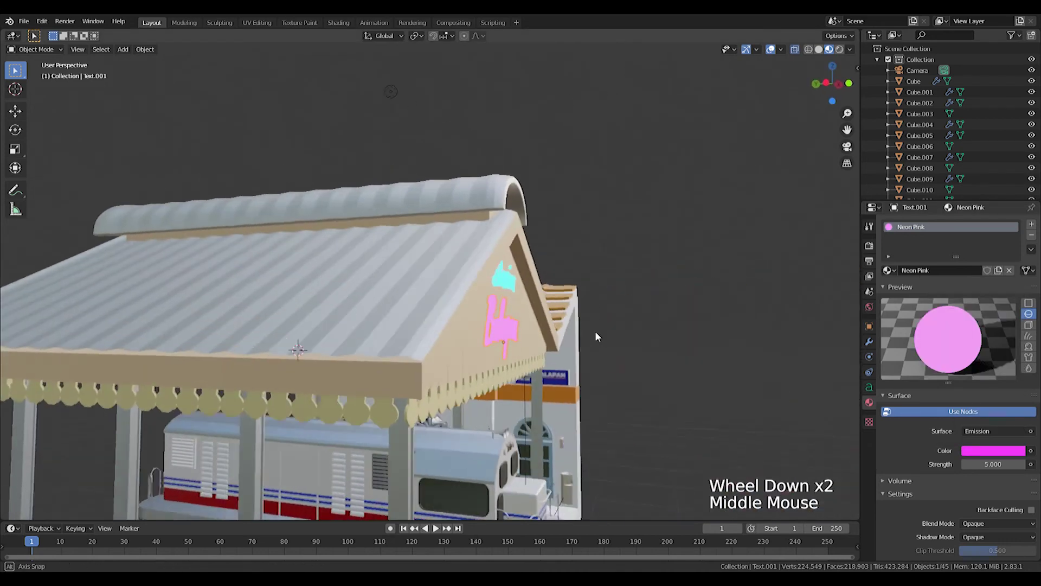
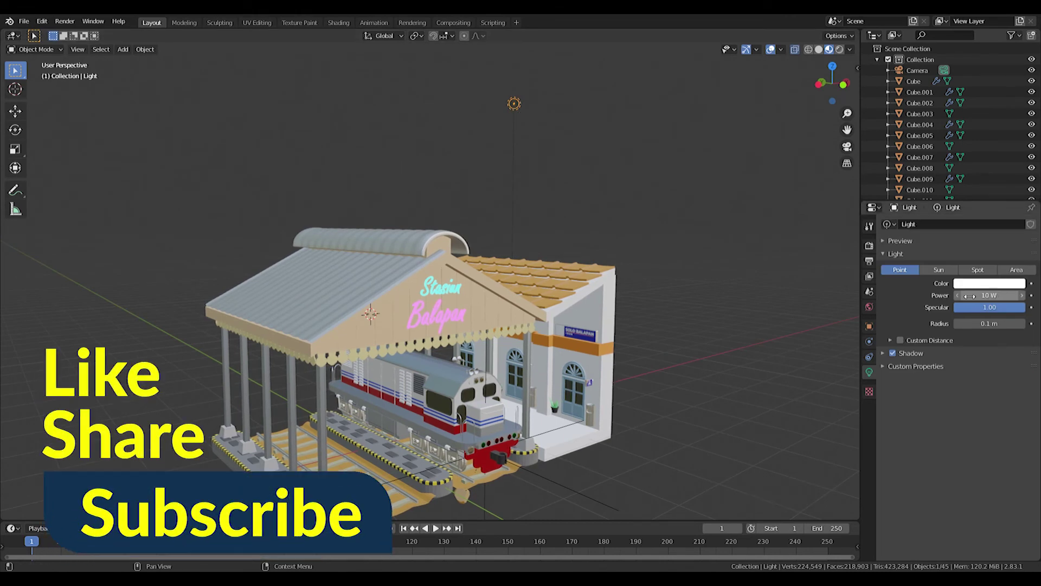
- Add a plane and enlarge it into a floor beneath the station
{"action": "scroll", "scroll_direction": "down", "scroll_amount": 3}
{"action": "scroll", "scroll_direction": "up", "scroll_amount": 3}
{"action": "key", "text": "shift+s"}
{"action": "key", "text": "shift+s"}
{"action": "key", "text": "shift+a"}
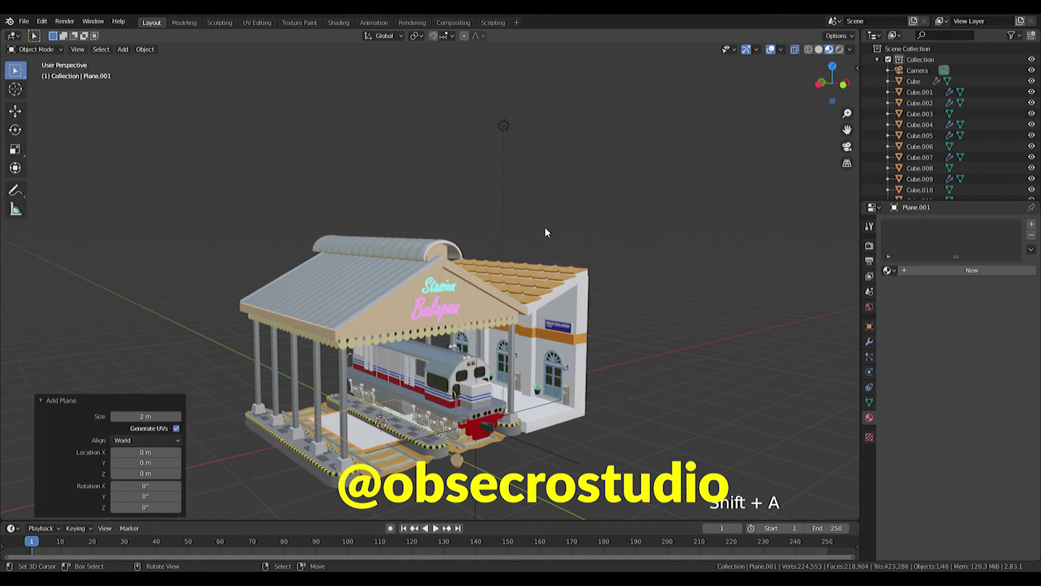
{"action": "key", "text": "s"}
{"action": "key", "text": "KP_0"}
{"action": "scroll", "scroll_direction": "down", "scroll_amount": 3}
{"action": "key", "text": "s"}
{"action": "scroll", "scroll_direction": "up", "scroll_amount": 3}
{"action": "middle_click", "coordinate": [438, 329]}
{"action": "middle_click", "coordinate": [461, 245]}
{"action": "key", "text": "g"}
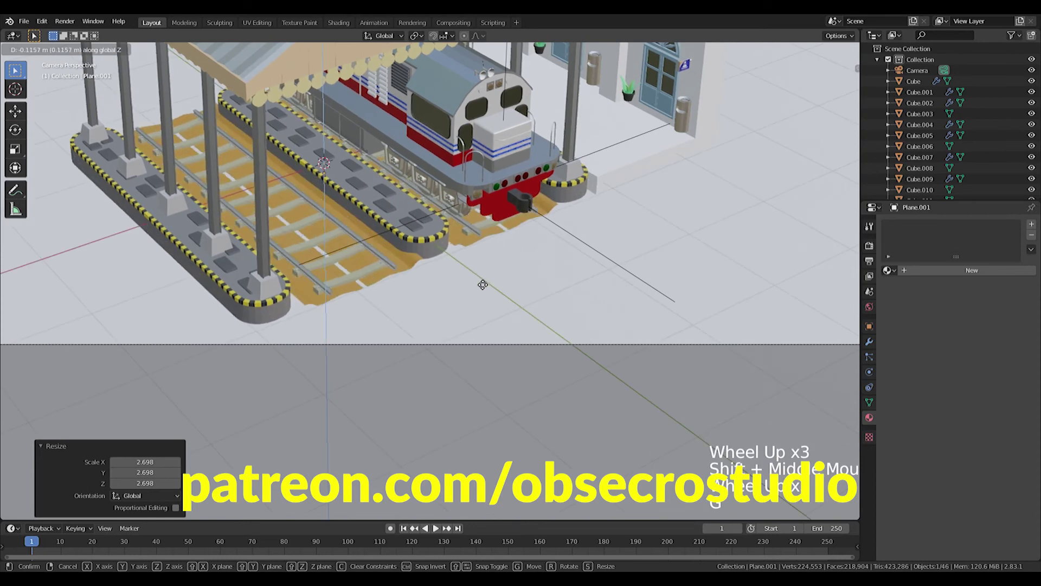
{"action": "middle_click", "coordinate": [474, 299]}
{"action": "scroll", "scroll_direction": "down", "scroll_amount": 3}
{"action": "middle_click", "coordinate": [478, 318]}
{"action": "middle_click", "coordinate": [531, 353]}
- Add a cube and scale it in top view to span the whole station and tracks
{"action": "key", "text": "shift+a"}
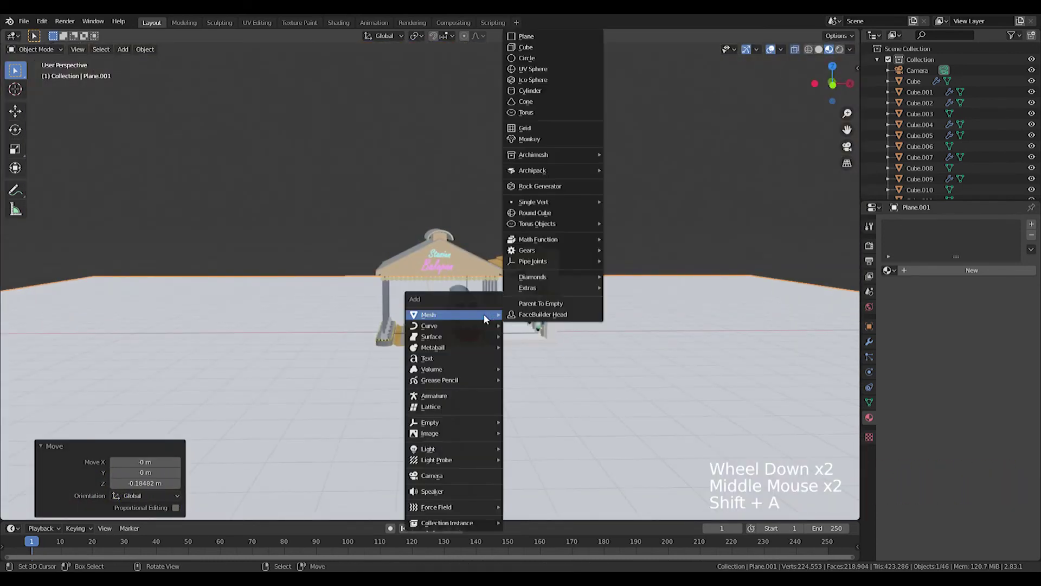
{"action": "key", "text": "shift+a"}
{"action": "scroll", "scroll_direction": "up", "scroll_amount": 3}
{"action": "key", "text": "KP_1"}
{"action": "scroll", "scroll_direction": "up", "scroll_amount": 3}
{"action": "key", "text": "s"}
{"action": "key", "text": "s"}
{"action": "key", "text": "KP_7"}
{"action": "scroll", "scroll_direction": "down", "scroll_amount": 3}
{"action": "middle_click", "coordinate": [518, 371]}
{"action": "key", "text": "g"}
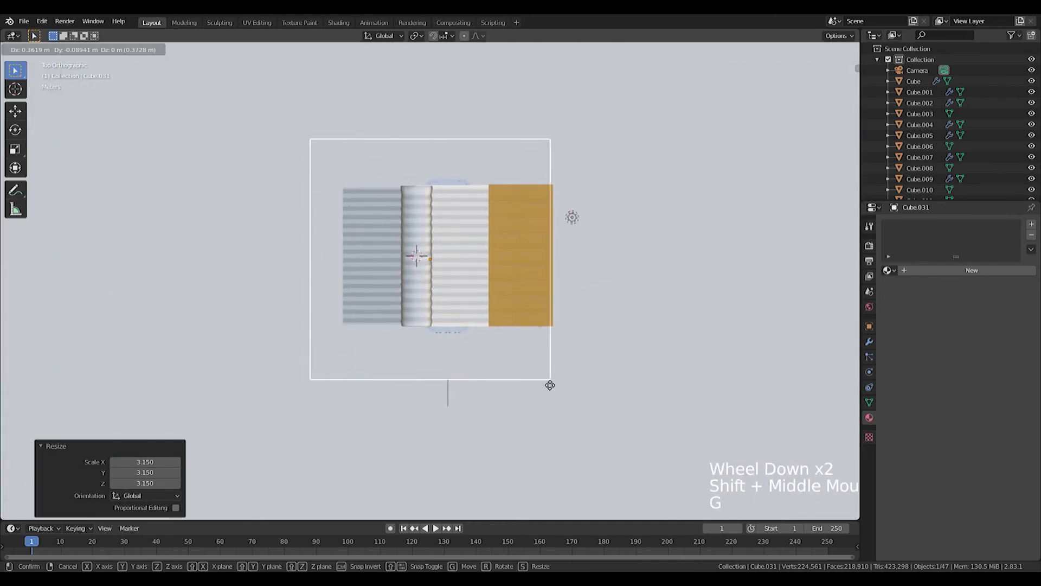
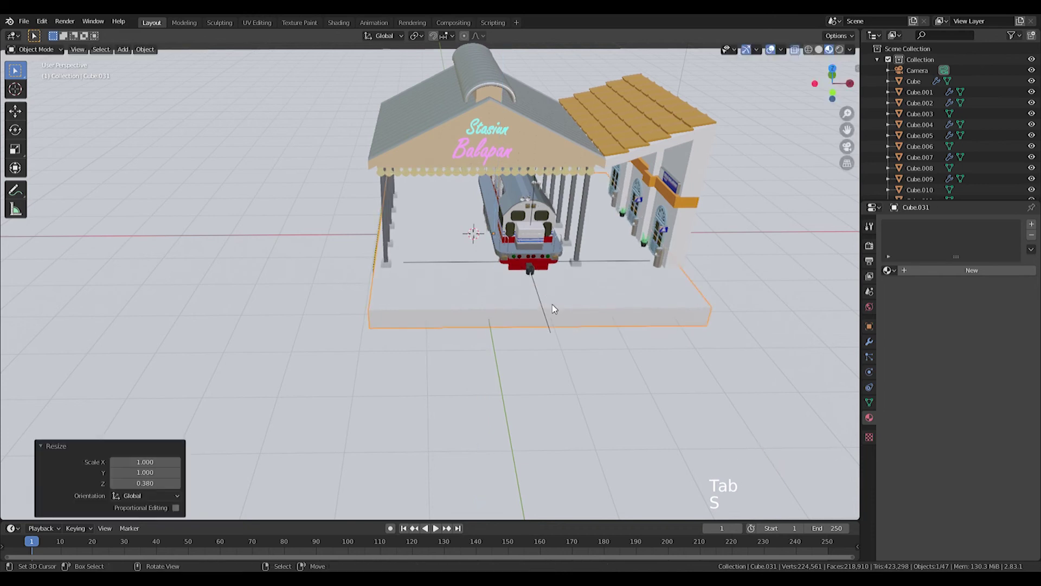
- Flatten the box to 0.38 on Z and move it down beneath the station
{"action": "key", "text": "g"}
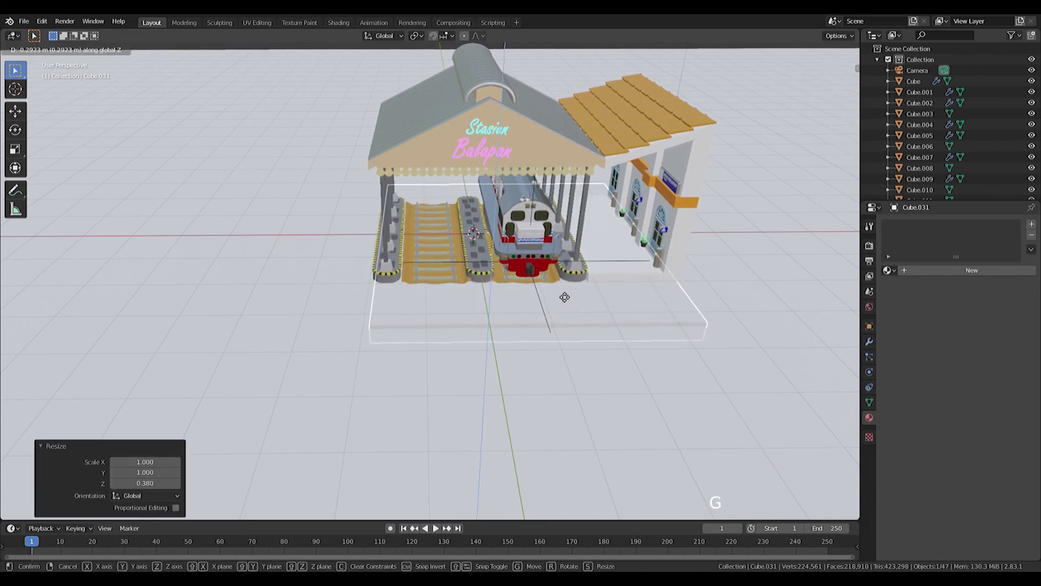
{"action": "scroll", "scroll_direction": "up", "scroll_amount": 3}
{"action": "right_click", "coordinate": [397, 286]}
{"action": "scroll", "scroll_direction": "up", "scroll_amount": 3}
{"action": "middle_click", "coordinate": [412, 276]}
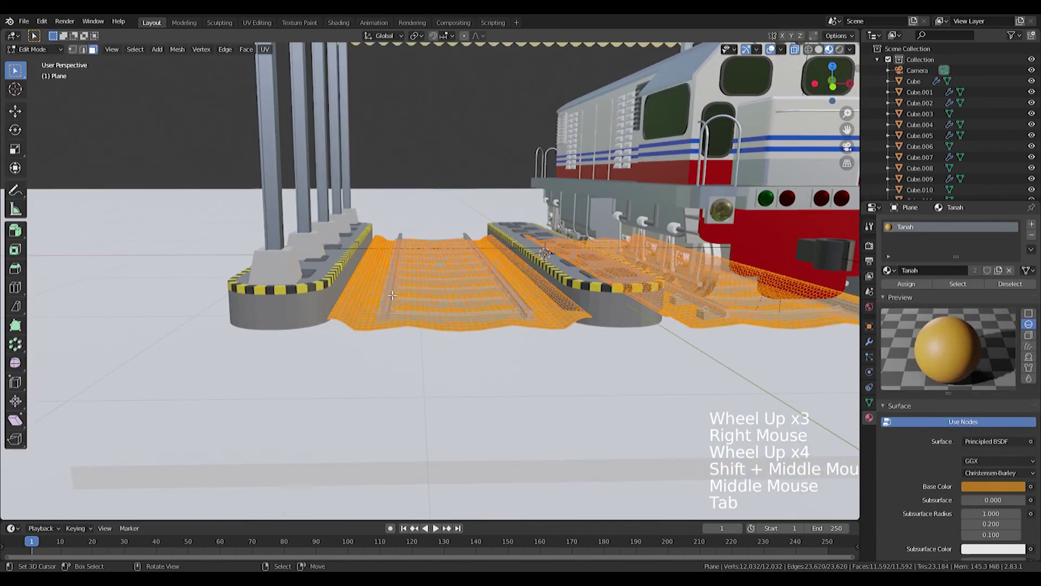
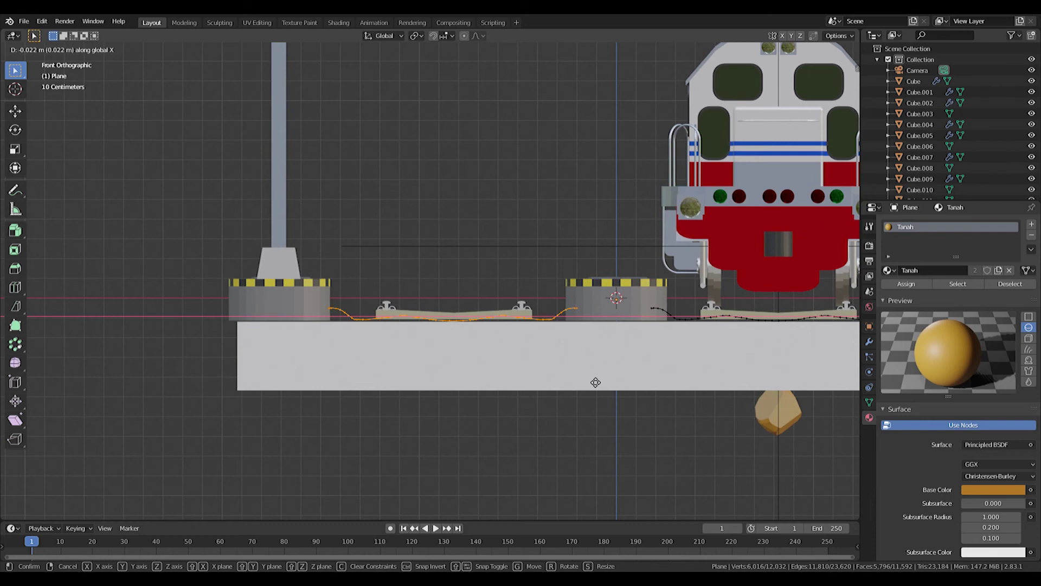
- Scale the base slab along Y to about 0.6 to match the station footprint in top view
{"action": "key", "text": "Tab"}
{"action": "middle_click", "coordinate": [543, 346]}
{"action": "scroll", "scroll_direction": "down", "scroll_amount": 3}
{"action": "middle_click", "coordinate": [551, 364]}
{"action": "right_click", "coordinate": [562, 376]}
{"action": "middle_click", "coordinate": [569, 386]}
{"action": "key", "text": "s"}
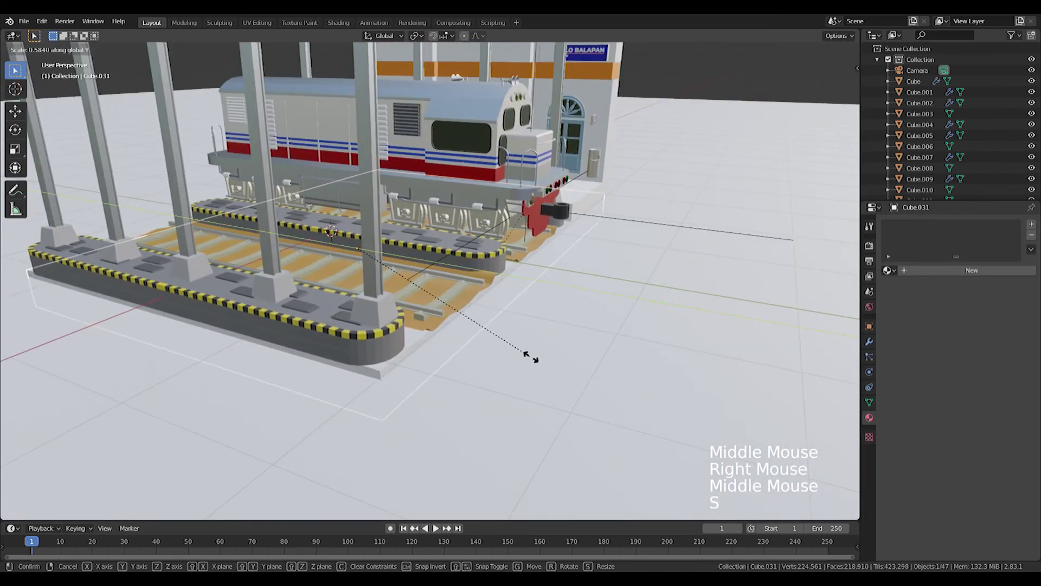
{"action": "key", "text": "KP_7"}
{"action": "middle_click", "coordinate": [536, 370]}
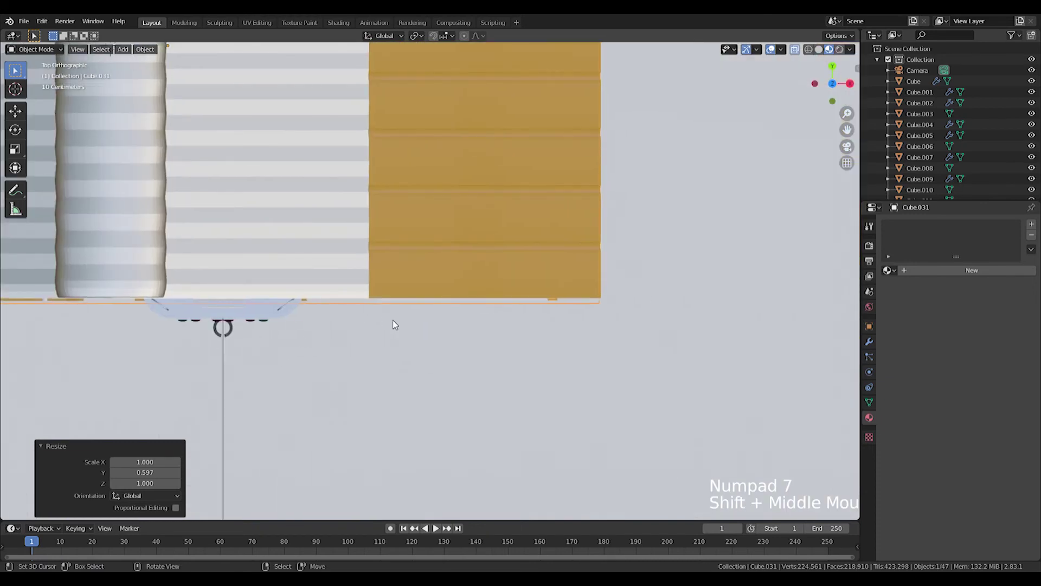
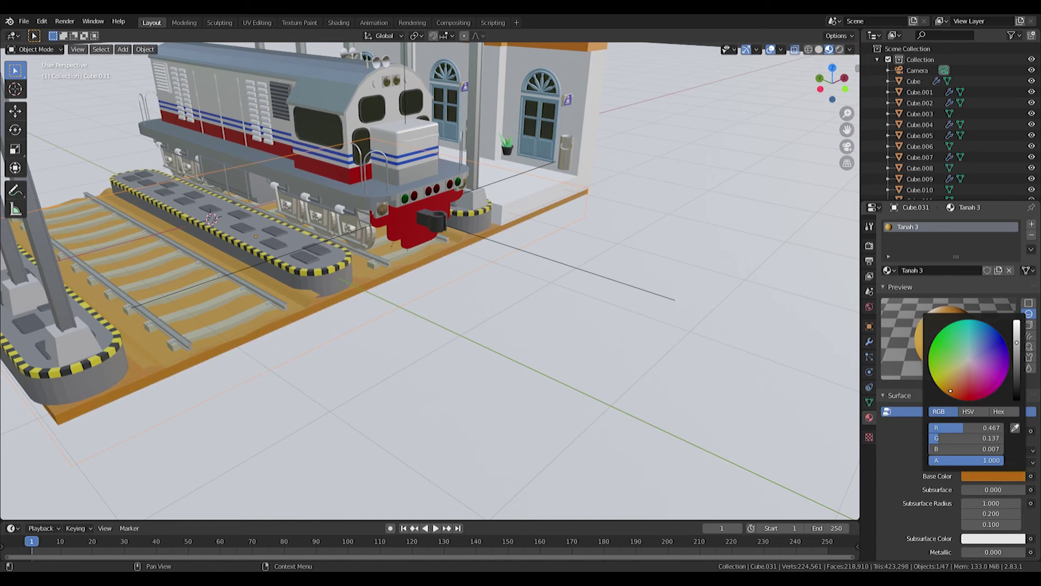
- Select the large floor plane around the station, adjusting its scale and position
{"action": "scroll", "scroll_direction": "up", "scroll_amount": 3}
{"action": "middle_click", "coordinate": [392, 316]}
{"action": "key", "text": "s"}
{"action": "key", "text": "Tab"}
{"action": "middle_click", "coordinate": [141, 320]}
{"action": "scroll", "scroll_direction": "down", "scroll_amount": 3}
{"action": "right_click", "coordinate": [333, 361]}
{"action": "key", "text": "g"}
{"action": "middle_click", "coordinate": [313, 339]}
{"action": "scroll", "scroll_direction": "down", "scroll_amount": 3}
{"action": "middle_click", "coordinate": [337, 321]}
{"action": "scroll", "scroll_direction": "up", "scroll_amount": 3}
{"action": "middle_click", "coordinate": [439, 281]}
{"action": "right_click", "coordinate": [589, 347]}
- Give the Floor material a dark-blue base color, then enter camera view to frame the station
{"action": "double_click", "coordinate": [921, 278]}
{"action": "key", "text": "o"}
{"action": "left_click", "coordinate": [1006, 480]}
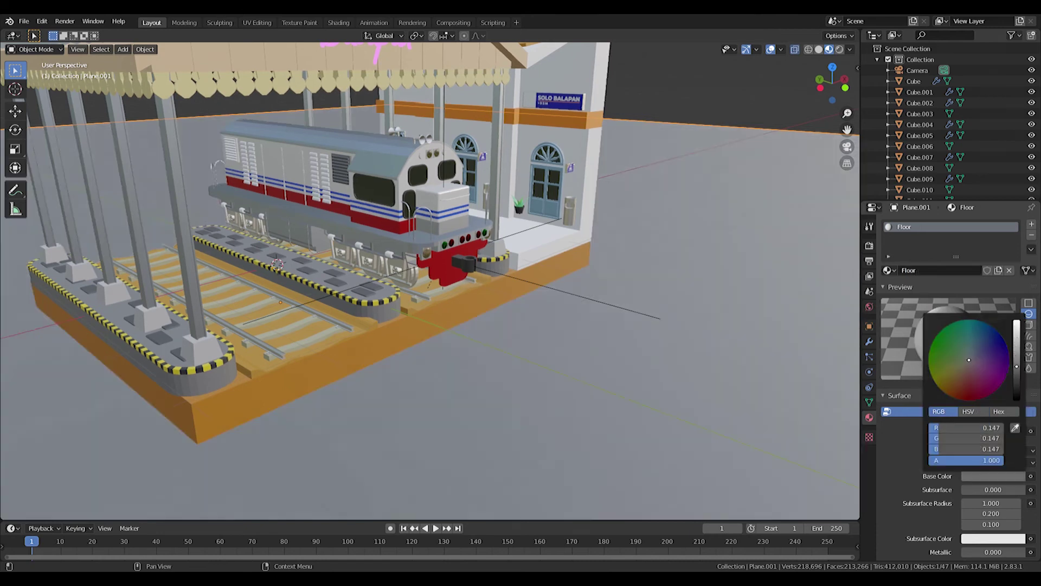
{"action": "scroll", "scroll_direction": "down", "scroll_amount": 3}
{"action": "key", "text": "KP_0"}
{"action": "scroll", "scroll_direction": "down", "scroll_amount": 3}
{"action": "middle_click", "coordinate": [496, 258]}
{"action": "right_click", "coordinate": [457, 341]}
- Lower and rotate the camera along Z so the whole station fits the frame
{"action": "key", "text": "g"}
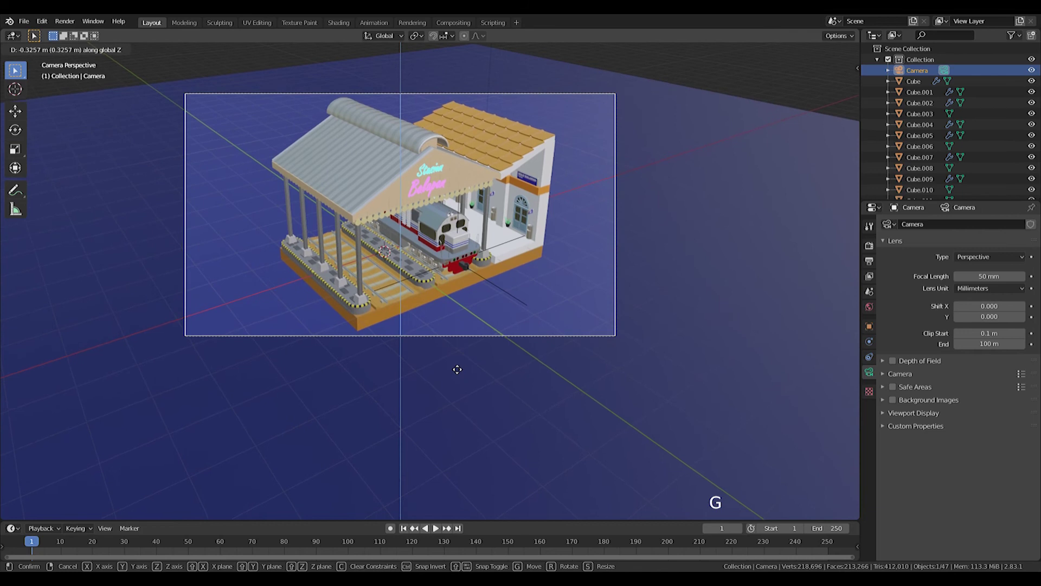
{"action": "scroll", "scroll_direction": "up", "scroll_amount": 3}
{"action": "middle_click", "coordinate": [492, 203]}
{"action": "scroll", "scroll_direction": "down", "scroll_amount": 3}
{"action": "middle_click", "coordinate": [521, 202]}
{"action": "right_click", "coordinate": [456, 97]}
{"action": "key", "text": "z"}
{"action": "scroll", "scroll_direction": "up", "scroll_amount": 3}
{"action": "left_click", "coordinate": [942, 274]}
{"action": "key", "text": "r"}
{"action": "scroll", "scroll_direction": "up", "scroll_amount": 3}
{"action": "middle_click", "coordinate": [381, 395]}
{"action": "scroll", "scroll_direction": "up", "scroll_amount": 3}
{"action": "scroll", "scroll_direction": "down", "scroll_amount": 3}
{"action": "middle_click", "coordinate": [475, 277]}
- Add a point light, place it under the station canopy and set its color to pink
{"action": "key", "text": "shift+a"}
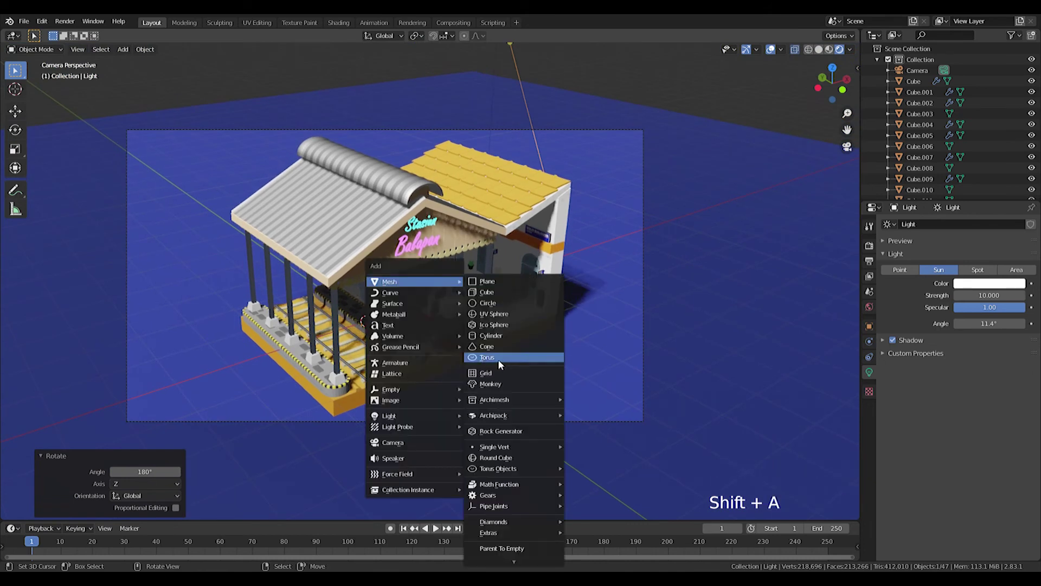
{"action": "scroll", "scroll_direction": "up", "scroll_amount": 3}
{"action": "key", "text": "KP_Decimal"}
{"action": "scroll", "scroll_direction": "up", "scroll_amount": 3}
{"action": "key", "text": "KP_1"}
{"action": "middle_click", "coordinate": [427, 352]}
{"action": "key", "text": "g"}
{"action": "middle_click", "coordinate": [447, 331]}
{"action": "middle_click", "coordinate": [522, 330]}
{"action": "key", "text": "g"}
{"action": "left_click", "coordinate": [989, 289]}
{"action": "left_click", "coordinate": [992, 288]}
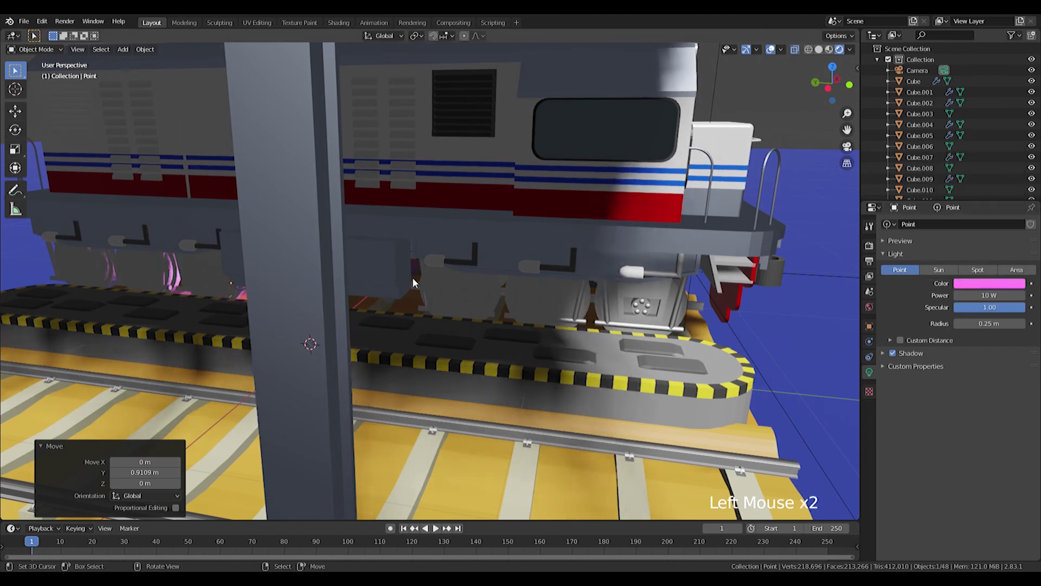
- Duplicate the point light twice along the train, recoloring one copy cyan
{"action": "key", "text": "shift+d"}
{"action": "scroll", "scroll_direction": "down", "scroll_amount": 3}
{"action": "middle_click", "coordinate": [628, 306]}
{"action": "key", "text": "KP_3"}
{"action": "key", "text": "KP_1"}
{"action": "middle_click", "coordinate": [458, 365]}
{"action": "key", "text": "shift+d"}
{"action": "middle_click", "coordinate": [666, 152]}
{"action": "middle_click", "coordinate": [714, 179]}
{"action": "middle_click", "coordinate": [638, 225]}
{"action": "key", "text": "g"}
{"action": "left_click", "coordinate": [989, 292]}
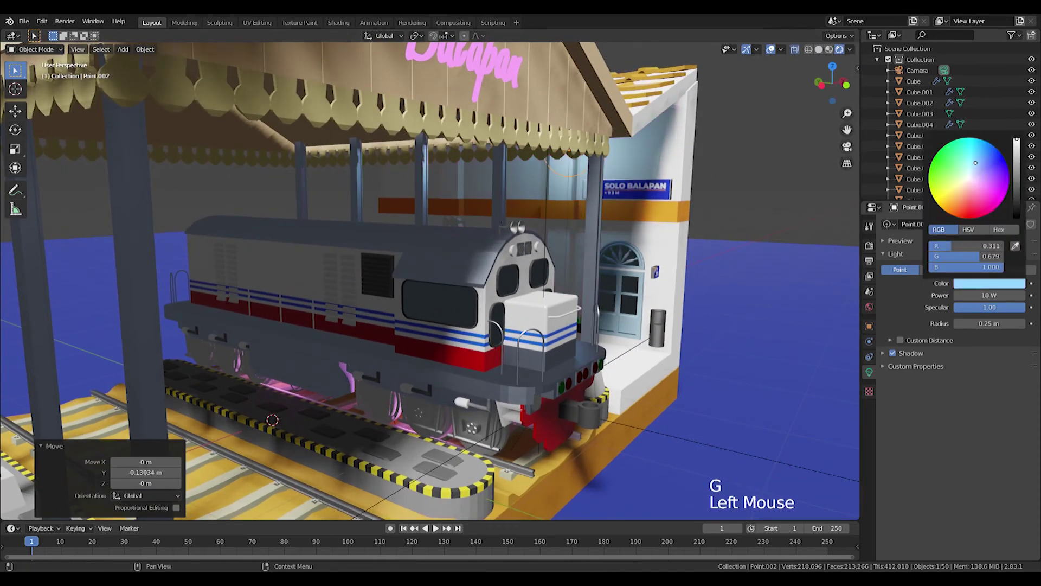
- Duplicate the cyan point light twice more and position the copies near the platforms
{"action": "key", "text": "shift+d"}
{"action": "middle_click", "coordinate": [620, 261]}
{"action": "scroll", "scroll_direction": "down", "scroll_amount": 3}
{"action": "middle_click", "coordinate": [568, 231]}
{"action": "key", "text": "shift+d"}
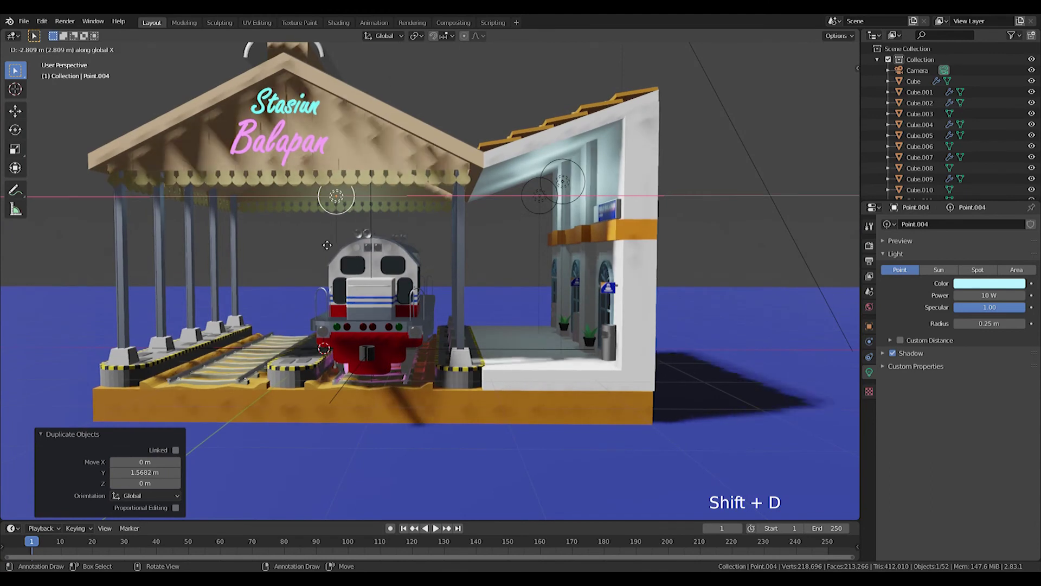
{"action": "middle_click", "coordinate": [380, 255]}
{"action": "key", "text": "g"}
{"action": "middle_click", "coordinate": [495, 262]}
{"action": "middle_click", "coordinate": [554, 293]}
{"action": "key", "text": "g"}
{"action": "scroll", "scroll_direction": "down", "scroll_amount": 3}
{"action": "middle_click", "coordinate": [495, 288]}
{"action": "key", "text": "shift+a"}
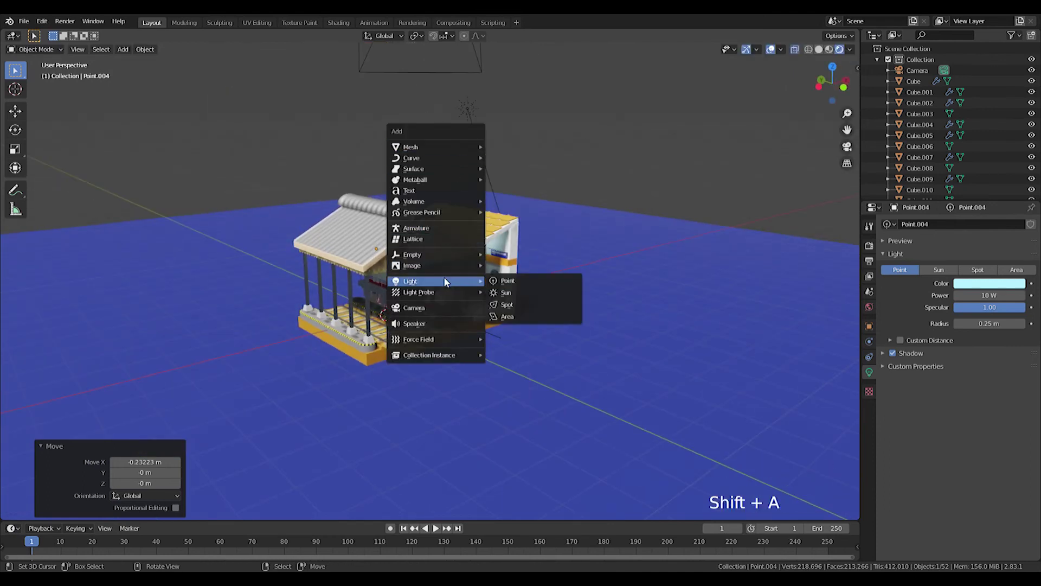
- Add an area light tilted toward the station with 75 W power and a pale-blue color
{"action": "key", "text": "KP_3"}
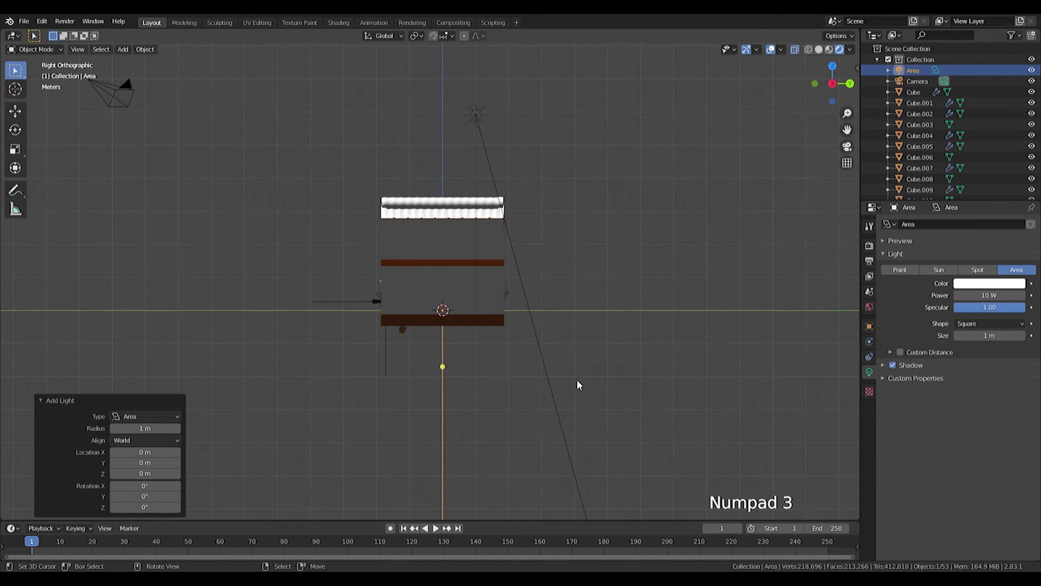
{"action": "key", "text": "r"}
{"action": "key", "text": "g"}
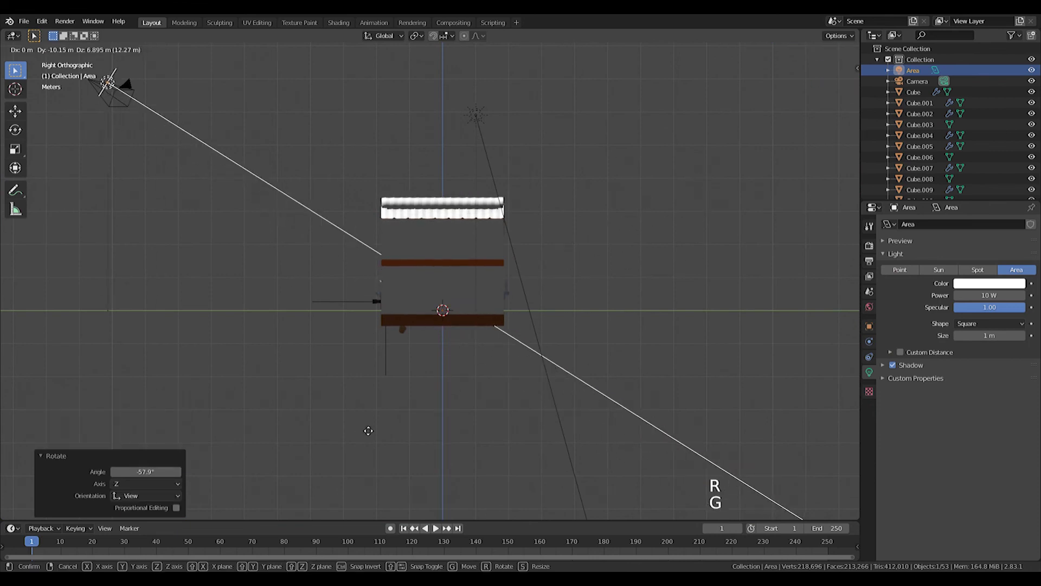
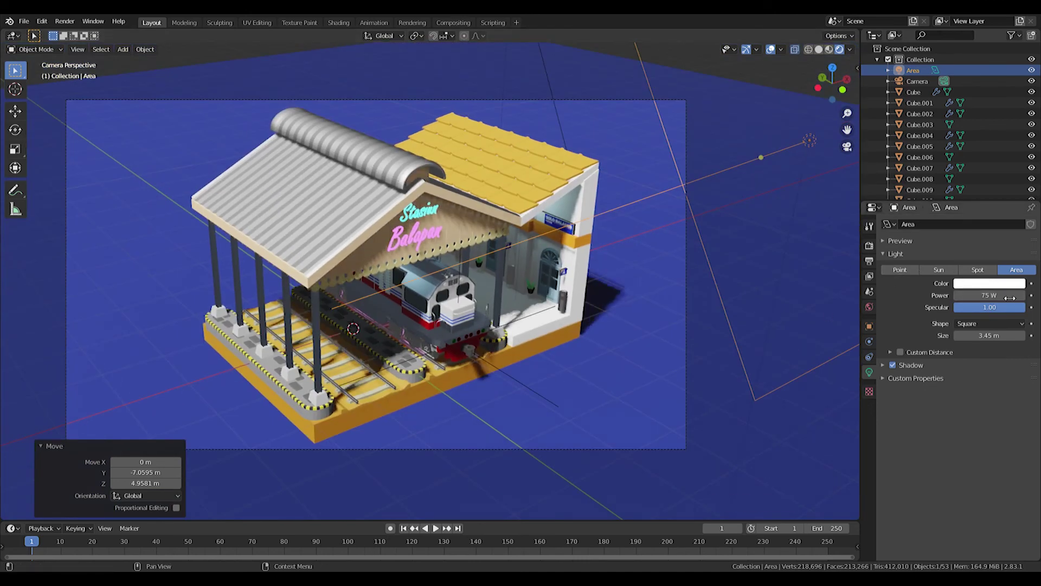
{"action": "left_click", "coordinate": [995, 286]}
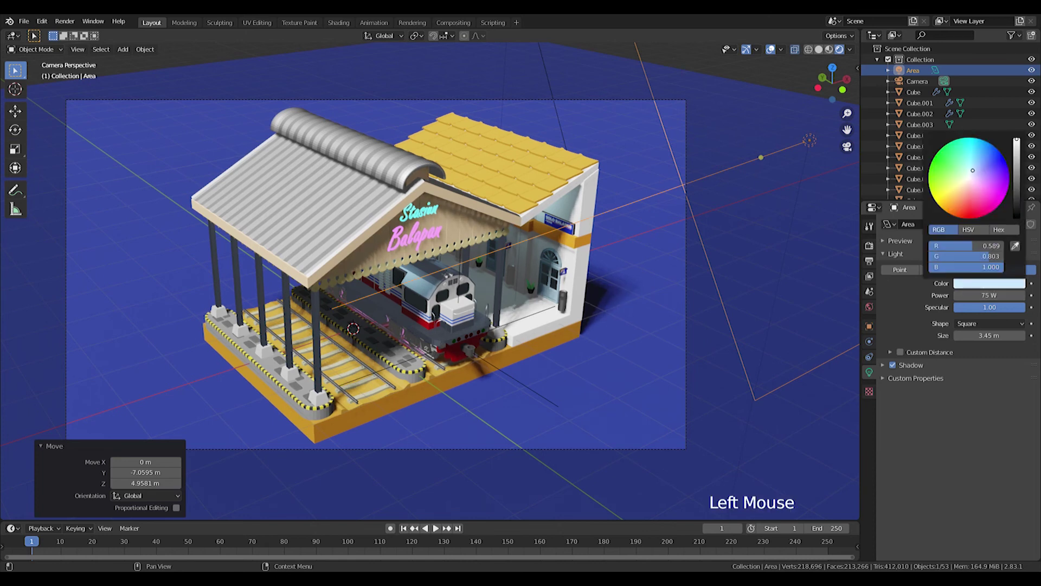
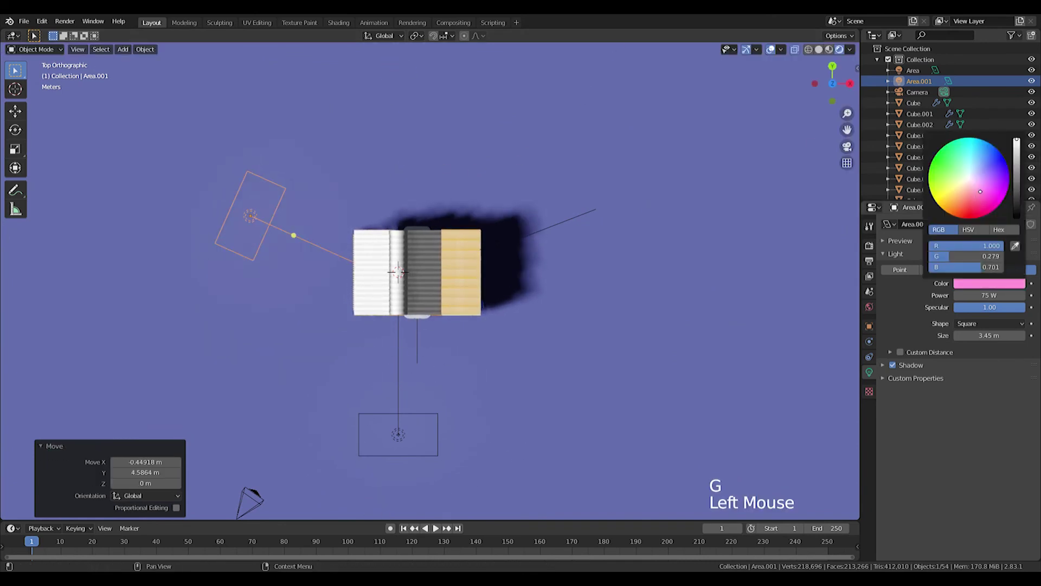
{"action": "key", "text": "KP_0"}
{"action": "scroll", "scroll_direction": "up", "scroll_amount": 3}
{"action": "key", "text": "KP_3"}
{"action": "scroll", "scroll_direction": "up", "scroll_amount": 3}
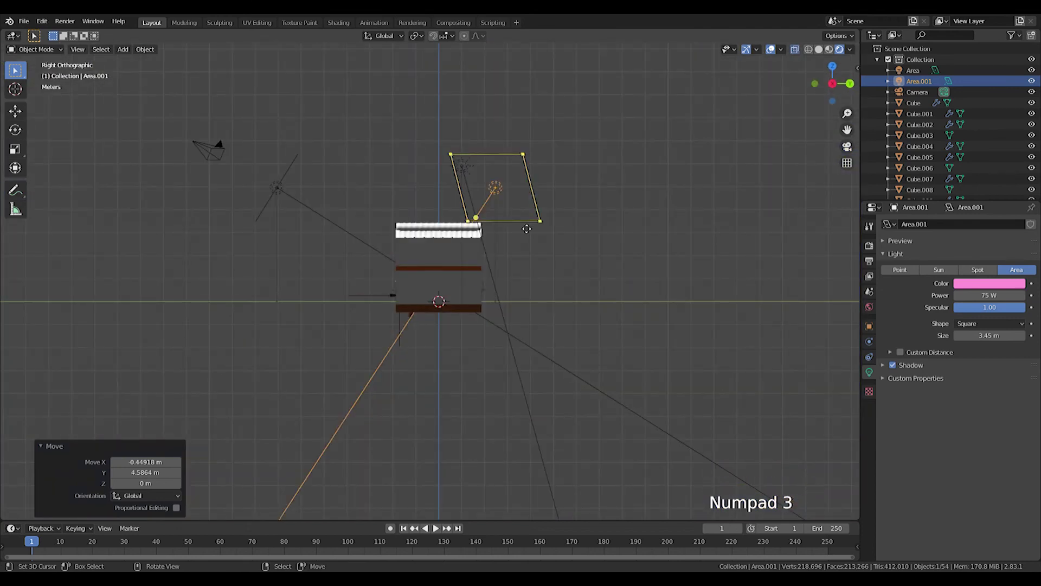
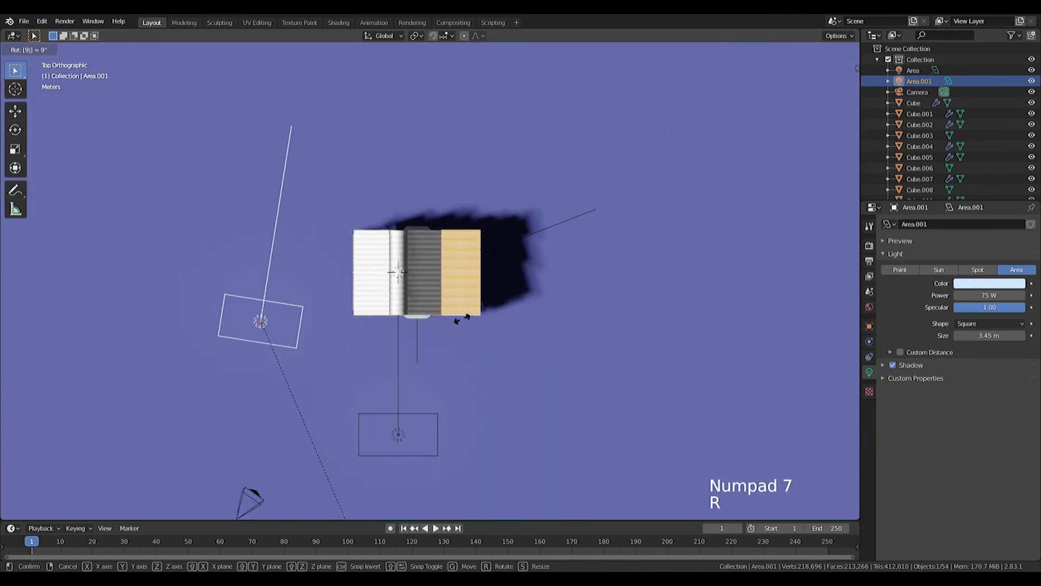
- Duplicate the area light to the other side, aim it at the station and recolor it pink
{"action": "key", "text": "KP_1"}
{"action": "key", "text": "e"}
{"action": "key", "text": "r"}
{"action": "key", "text": "g"}
{"action": "key", "text": "KP_7"}
{"action": "key", "text": "r"}
{"action": "key", "text": "g"}
{"action": "left_click", "coordinate": [984, 285]}
- Check the two area lights from the camera view before adding a light probe
{"action": "key", "text": "KP_0"}
{"action": "middle_click", "coordinate": [425, 324]}
{"action": "scroll", "scroll_direction": "down", "scroll_amount": 3}
{"action": "key", "text": "KP_0"}
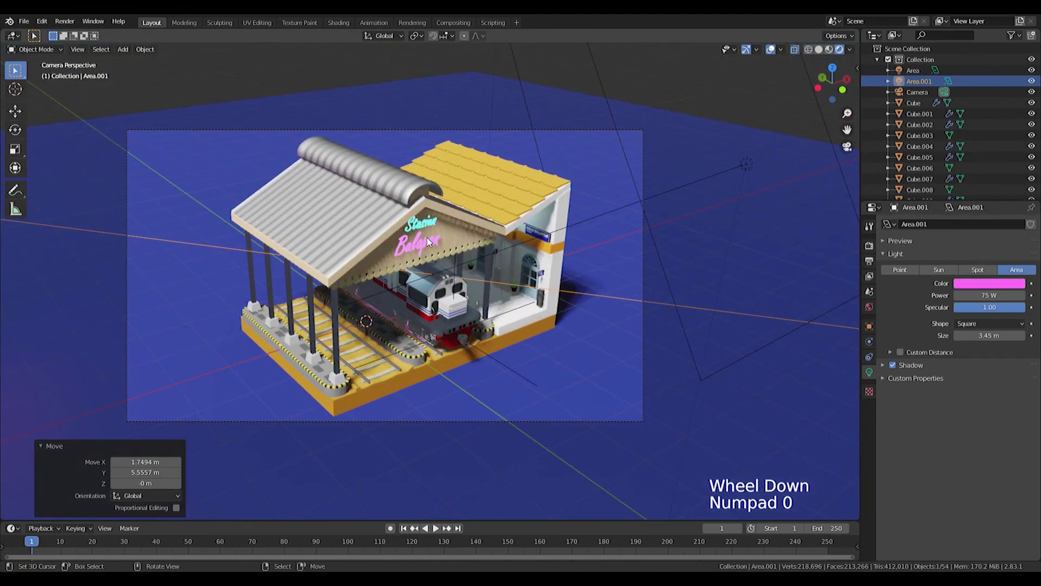
{"action": "scroll", "scroll_direction": "down", "scroll_amount": 3}
{"action": "key", "text": "shift+a"}
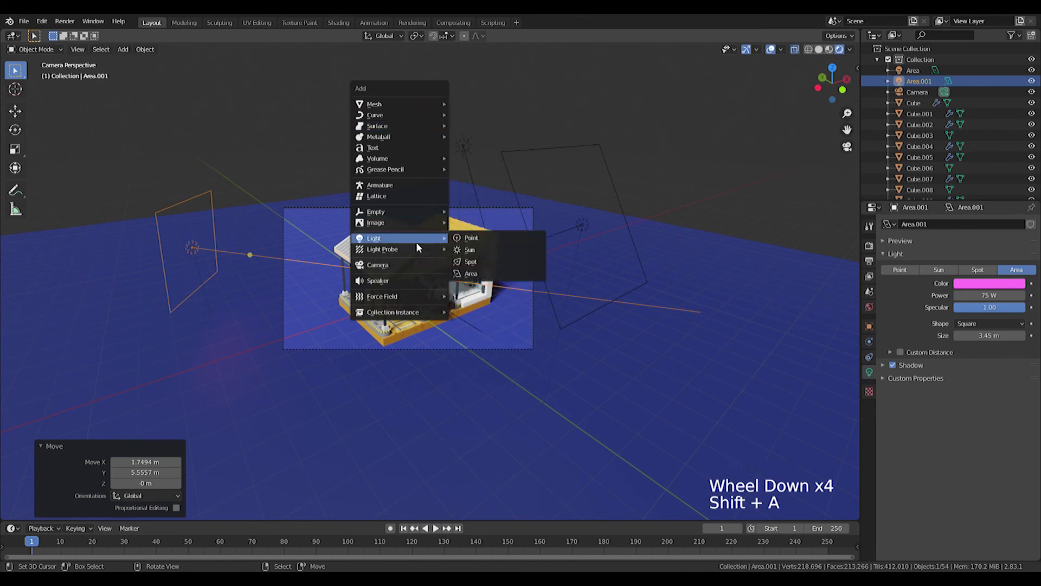
- Add an irradiance volume probe and scale it up to about 9.2 around the diorama
{"action": "scroll", "scroll_direction": "down", "scroll_amount": 3}
{"action": "key", "text": "s"}
{"action": "middle_click", "coordinate": [623, 306]}
{"action": "scroll", "scroll_direction": "down", "scroll_amount": 3}
{"action": "key", "text": "shift+a"}
{"action": "scroll", "scroll_direction": "down", "scroll_amount": 3}
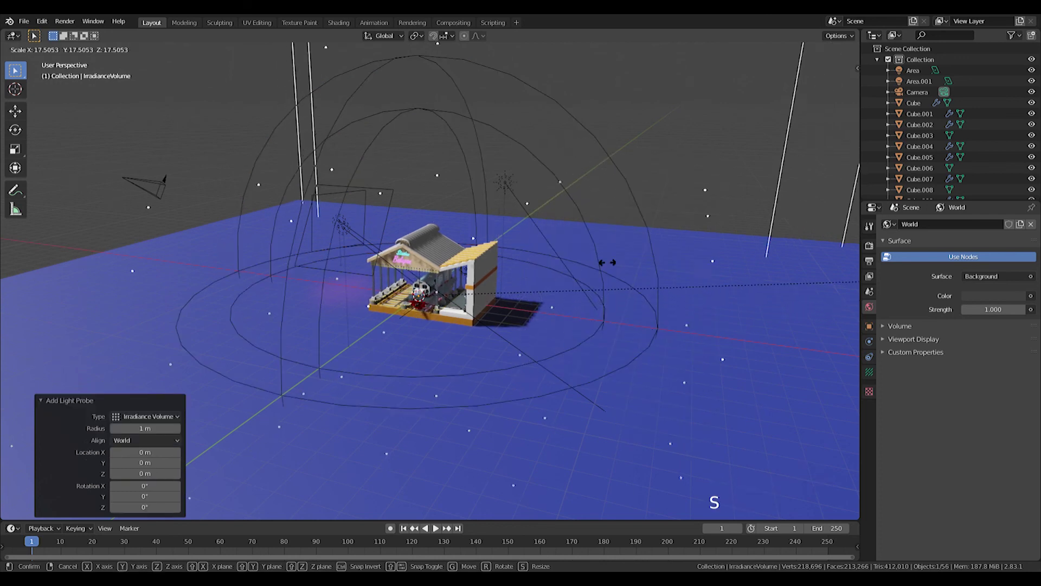
{"action": "key", "text": "s"}
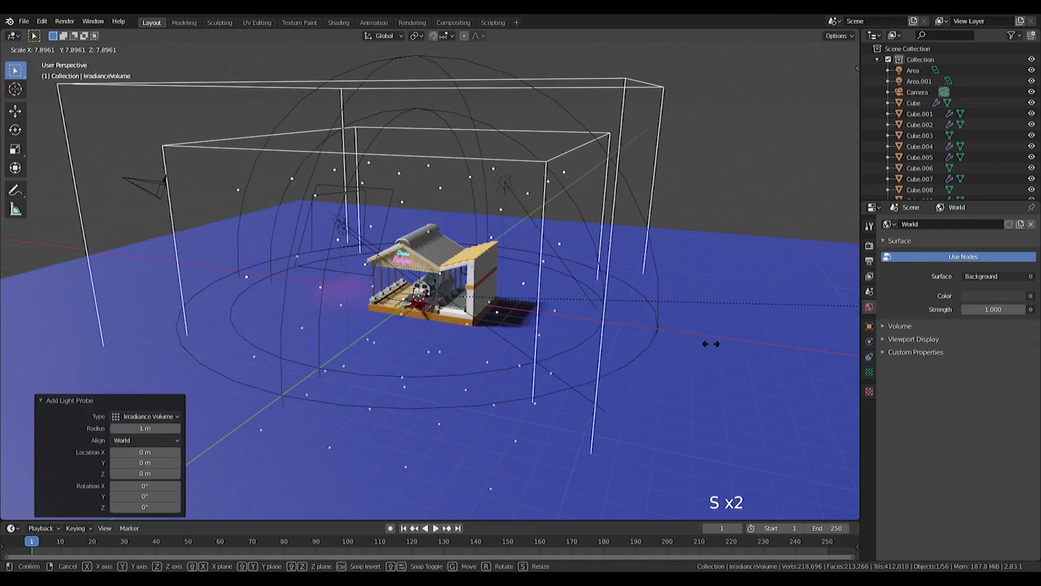